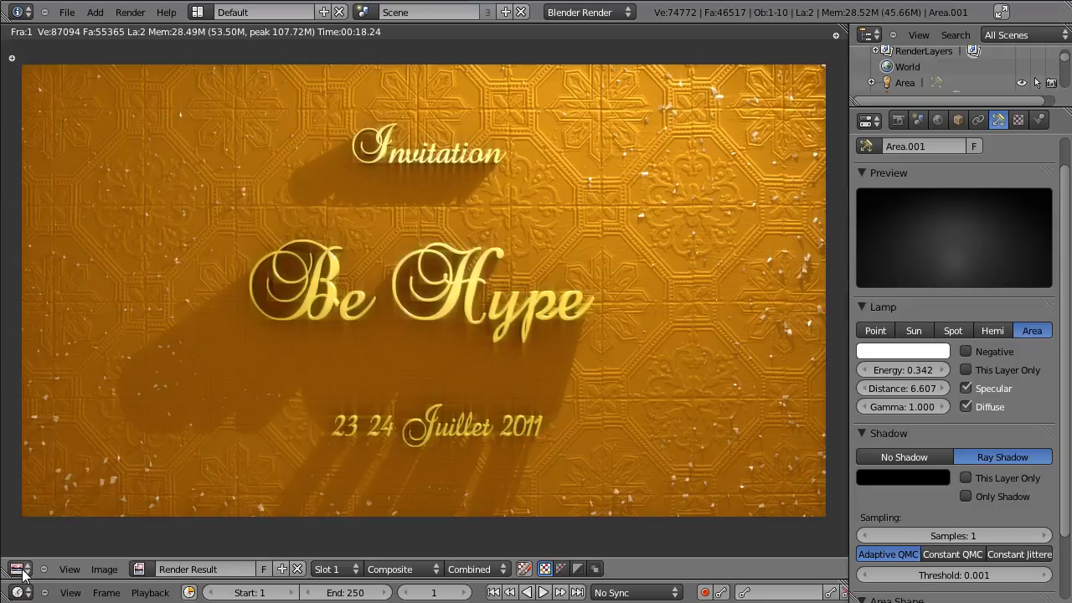
Return to the 3D scene and review the textured wall plane and both area lamps
click(38, 562)
scroll(down, 3)
right_click(523, 310)
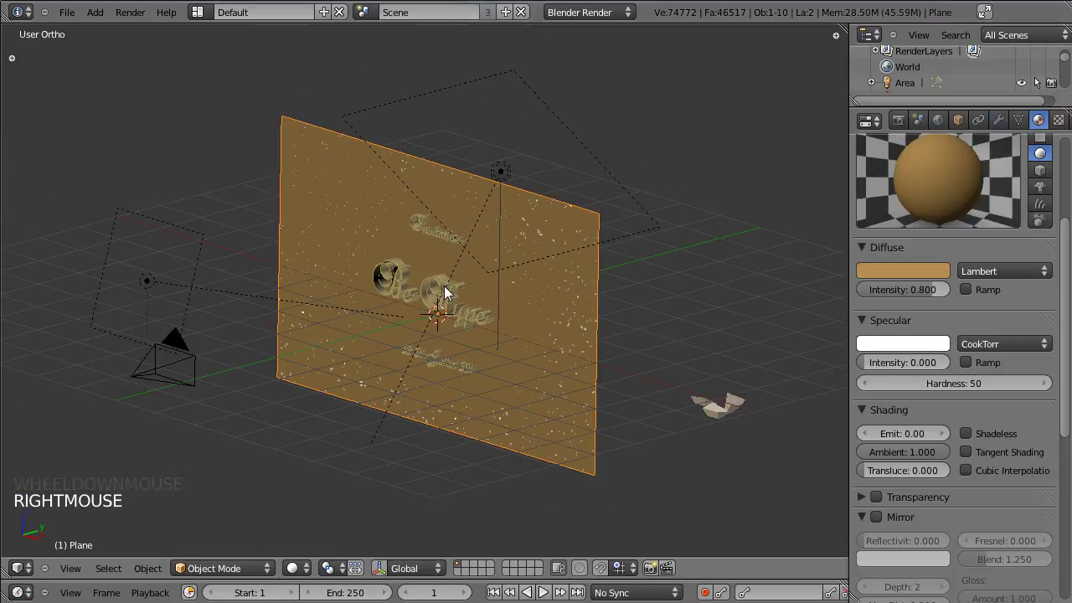
right_click(445, 286)
right_click(442, 242)
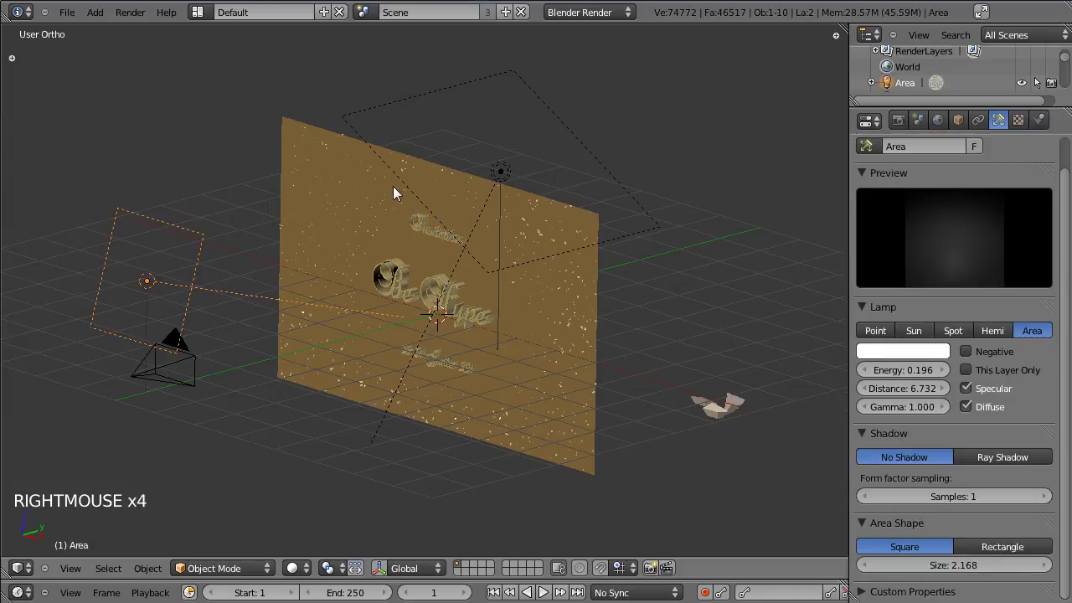
right_click(504, 170)
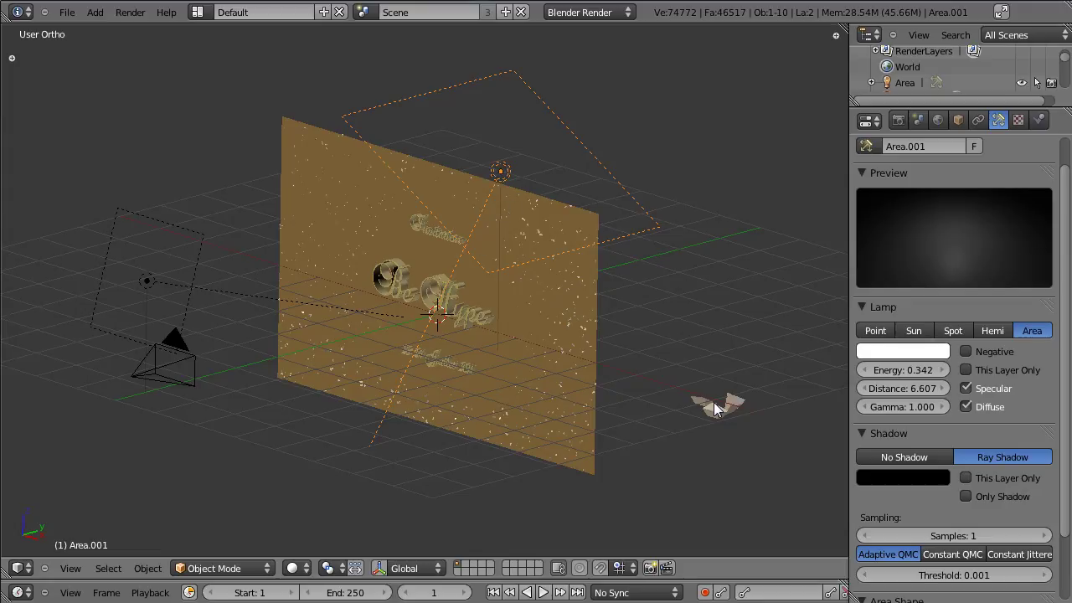
Review the gold debris object, then load the default startup scene via File > New
right_click(716, 421)
right_click(735, 415)
right_click(707, 414)
right_click(725, 418)
right_click(731, 416)
right_click(717, 420)
right_click(703, 409)
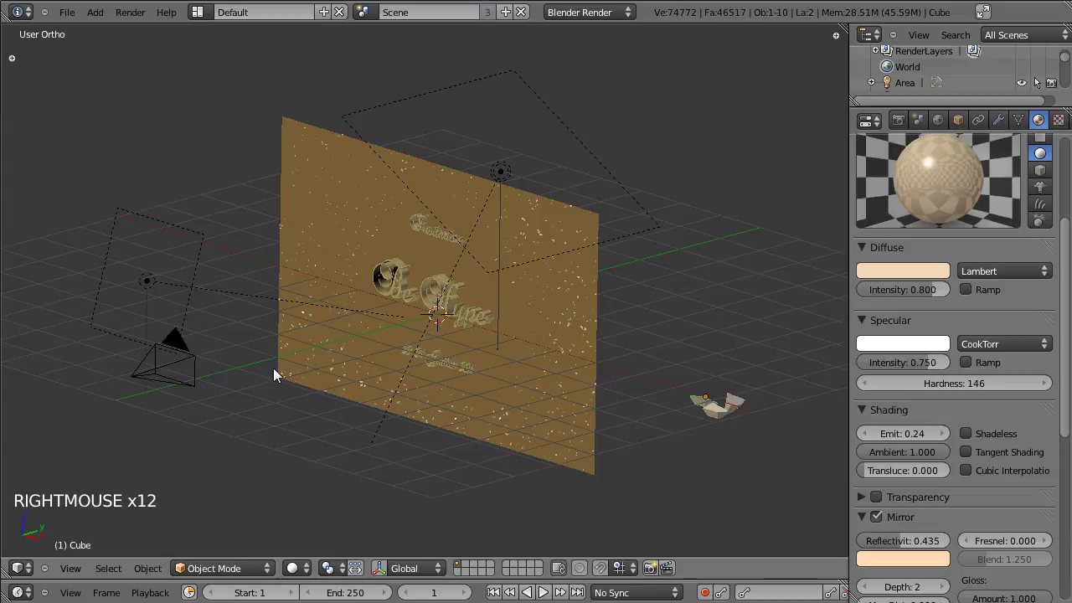
right_click(558, 227)
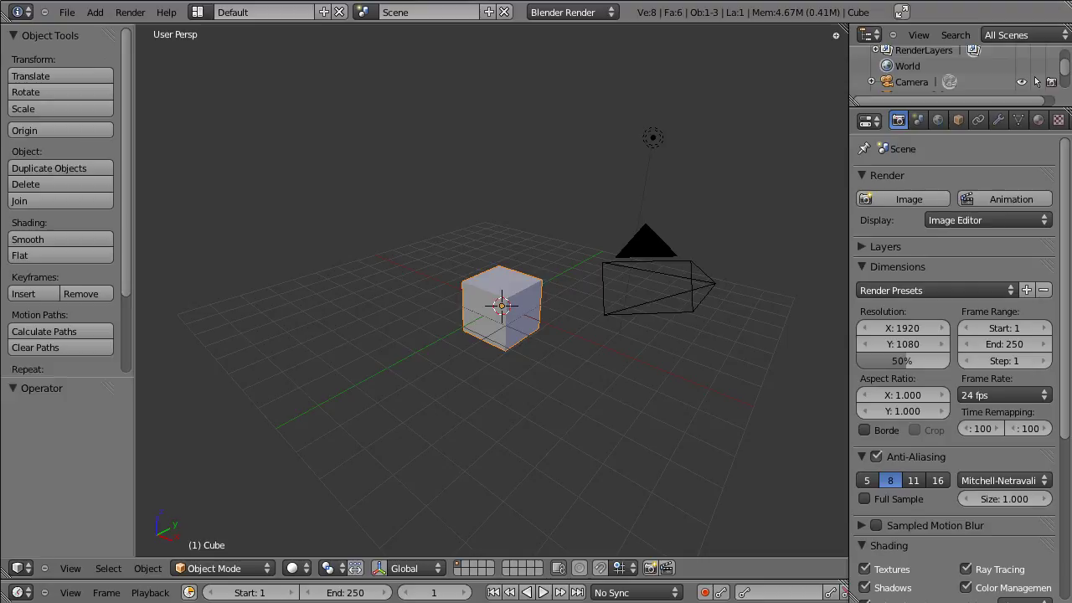
Select the default cube and lamp together and request their deletion
right_click(659, 140)
key(Delete)
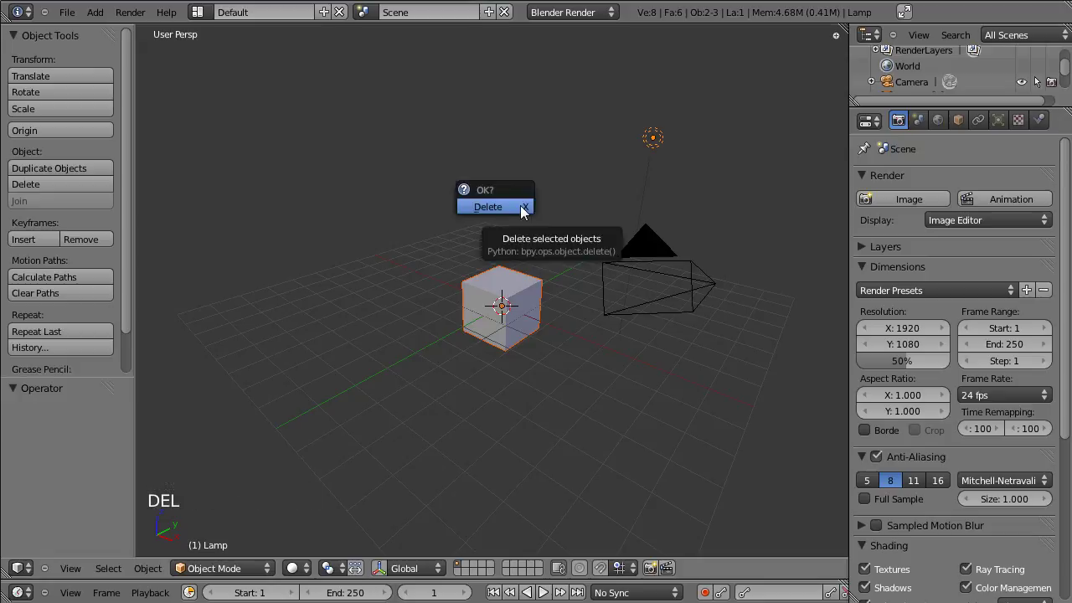
Add a plane, enlarge it and rotate it 90° on X into an upright wall, viewed from the front
key(shift+a)
key(Tab)
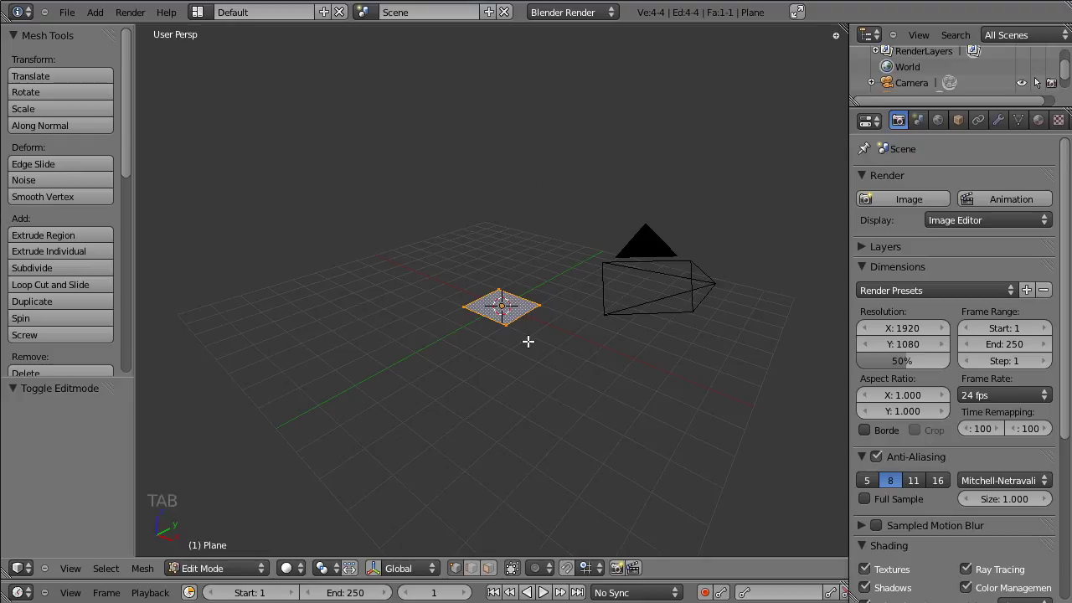
key(s)
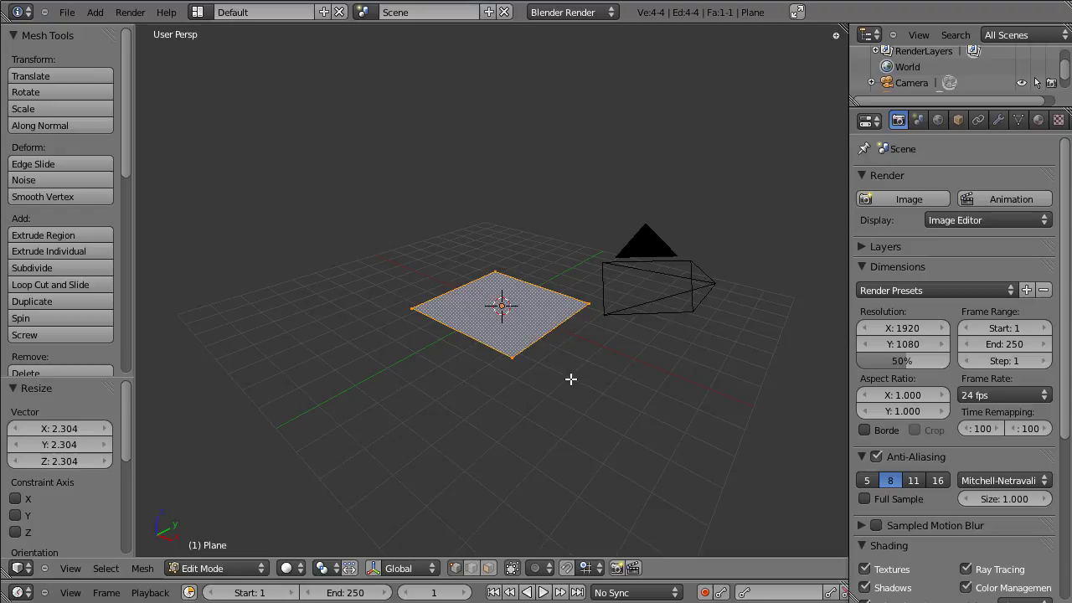
key(r)
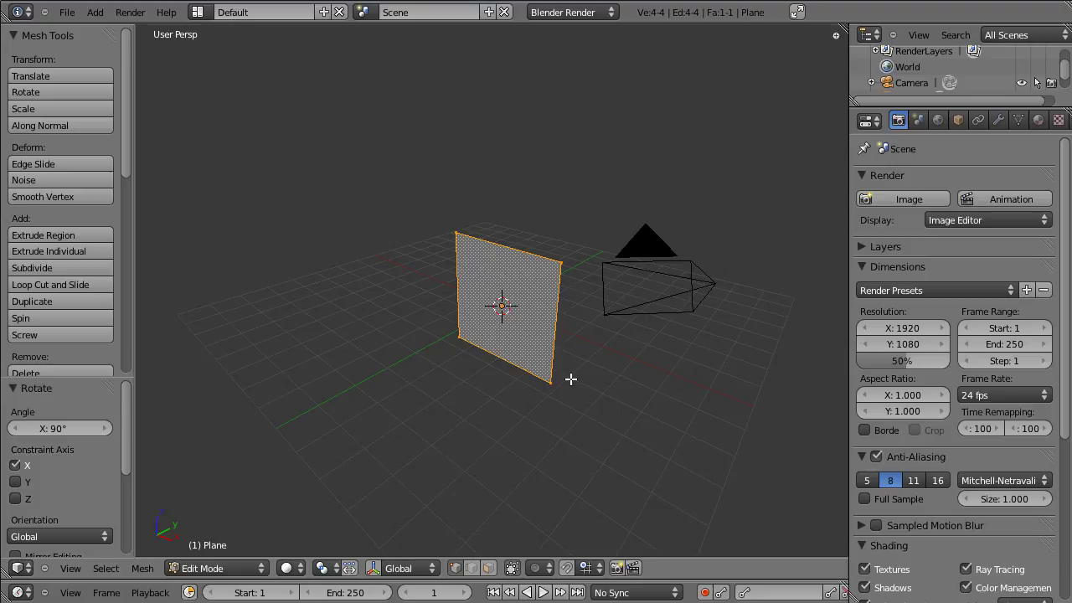
key(KP_1)
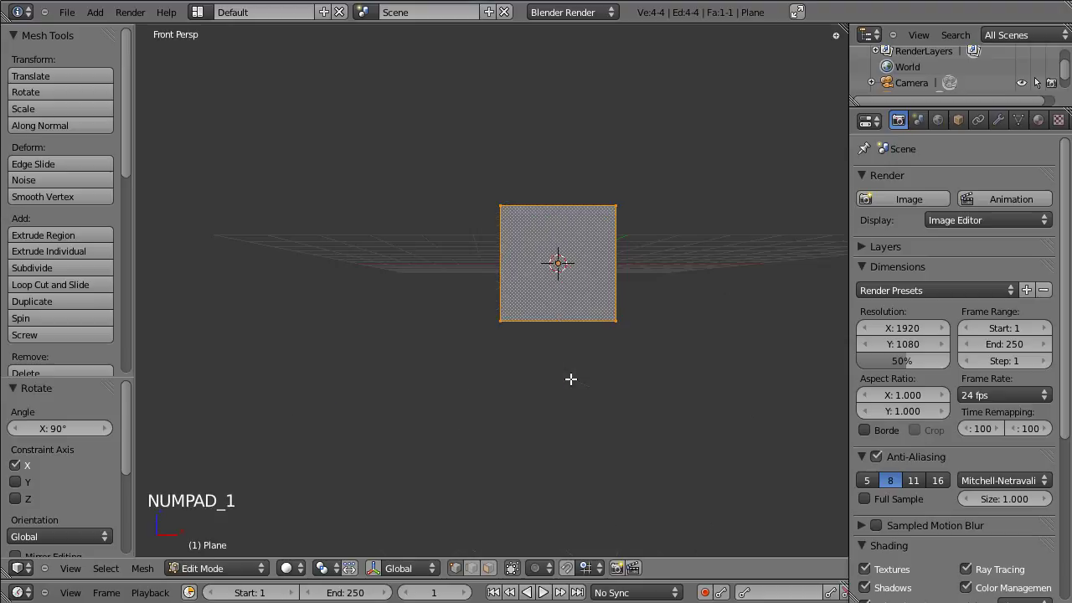
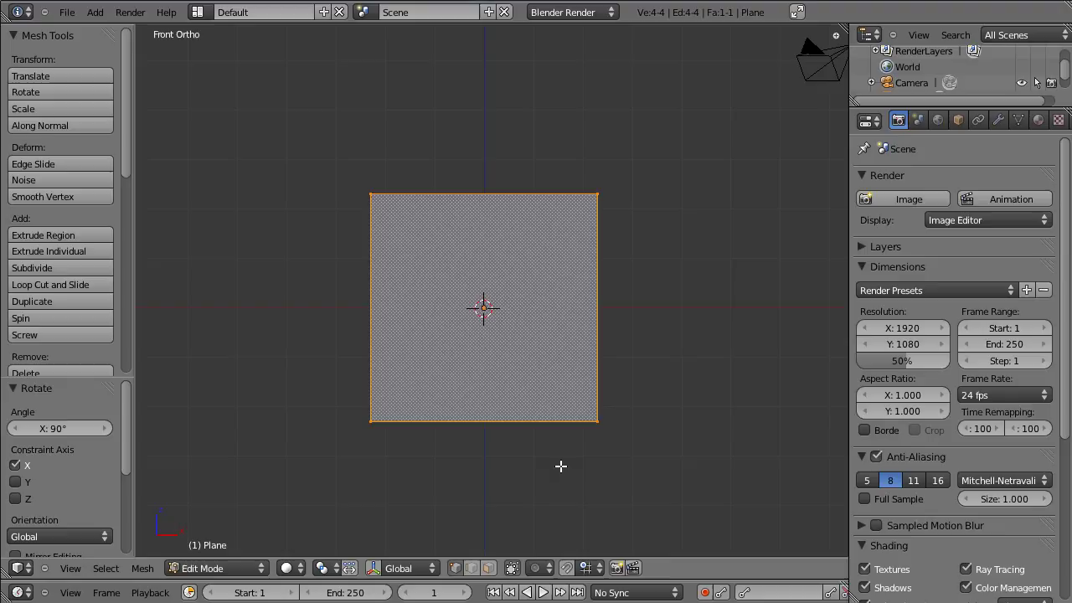
Move the camera back along Y and sideways along X so the wall is centred in camera view
key(ctrl+alt+KP_0)
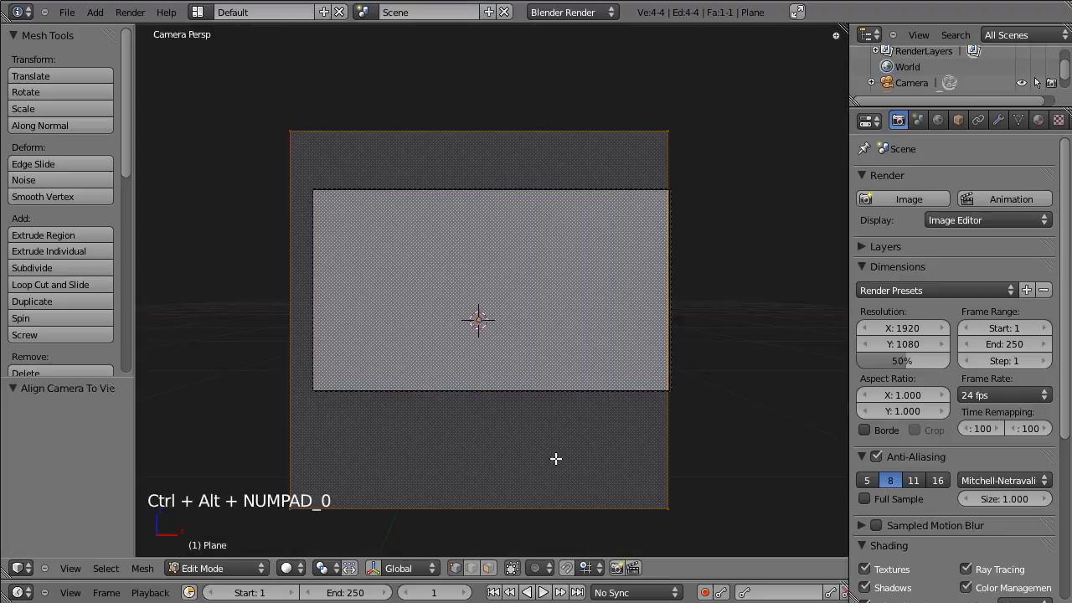
key(Tab)
right_click(519, 194)
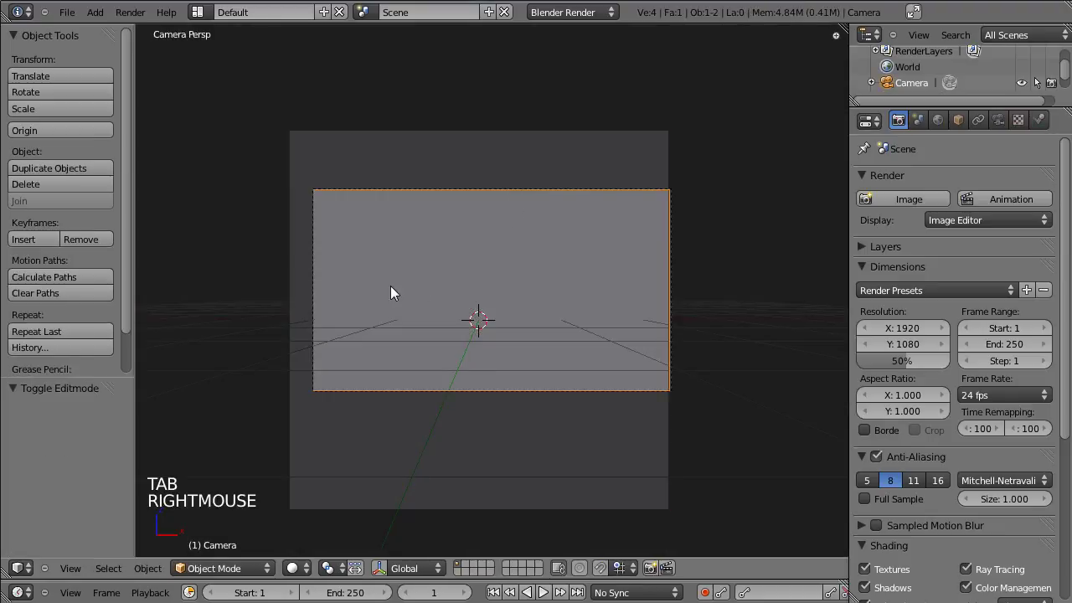
click(353, 302)
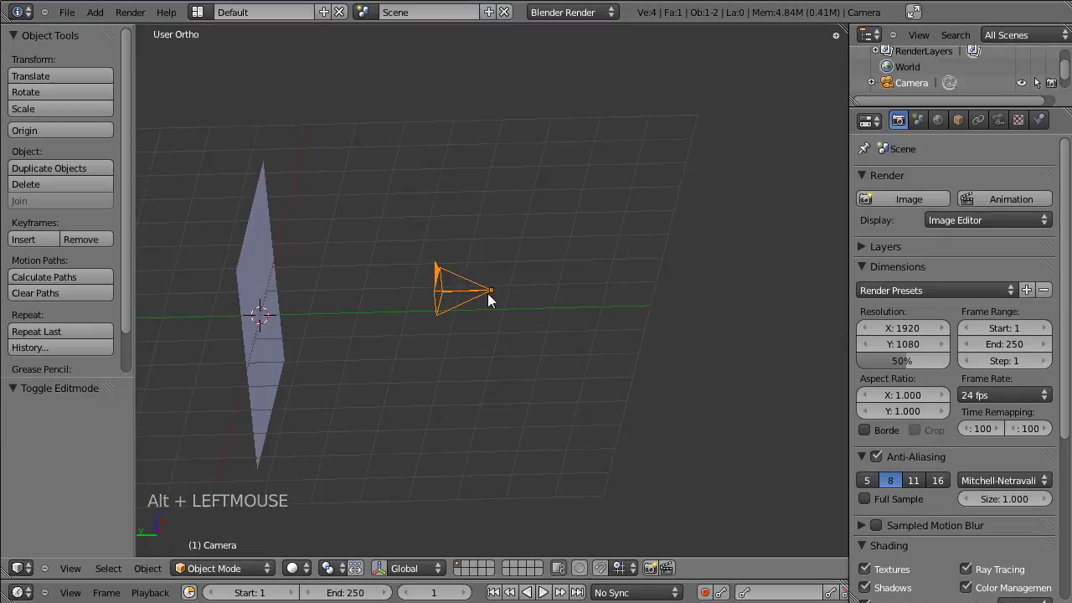
key(g)
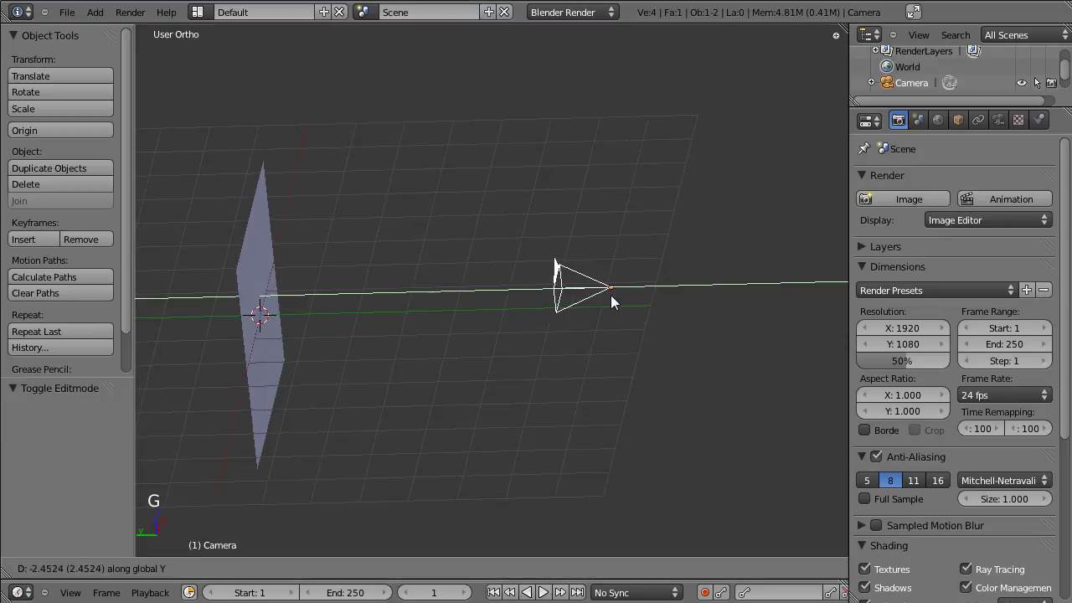
key(KP_0)
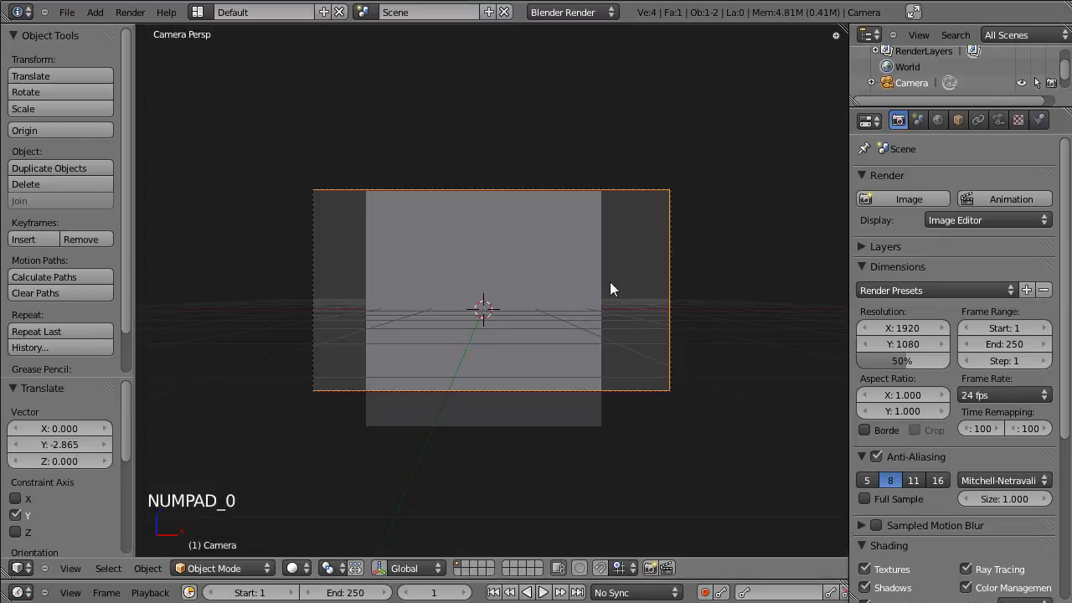
key(g)
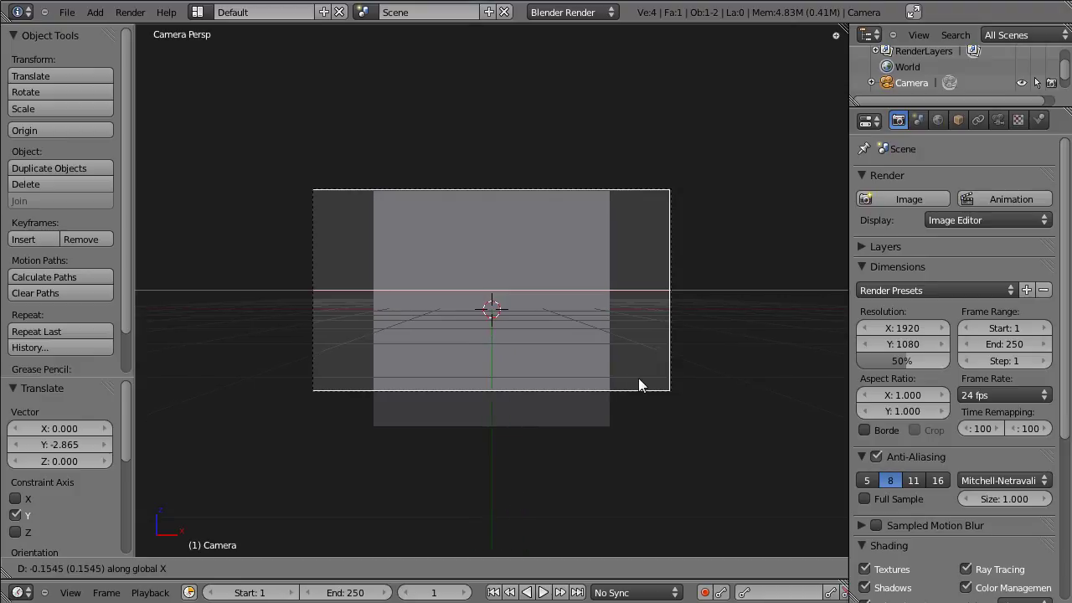
click(245, 285)
right_click(253, 235)
Widen the wall along X and raise it along Z so it fills the camera frame
key(KP_0)
scroll(up, 3)
key(Tab)
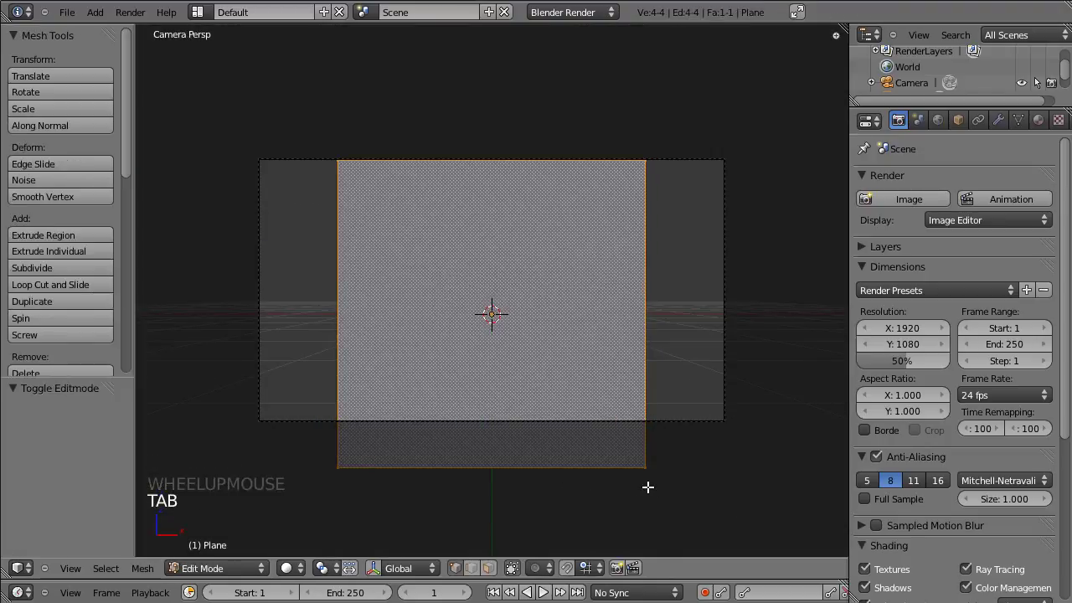
key(s)
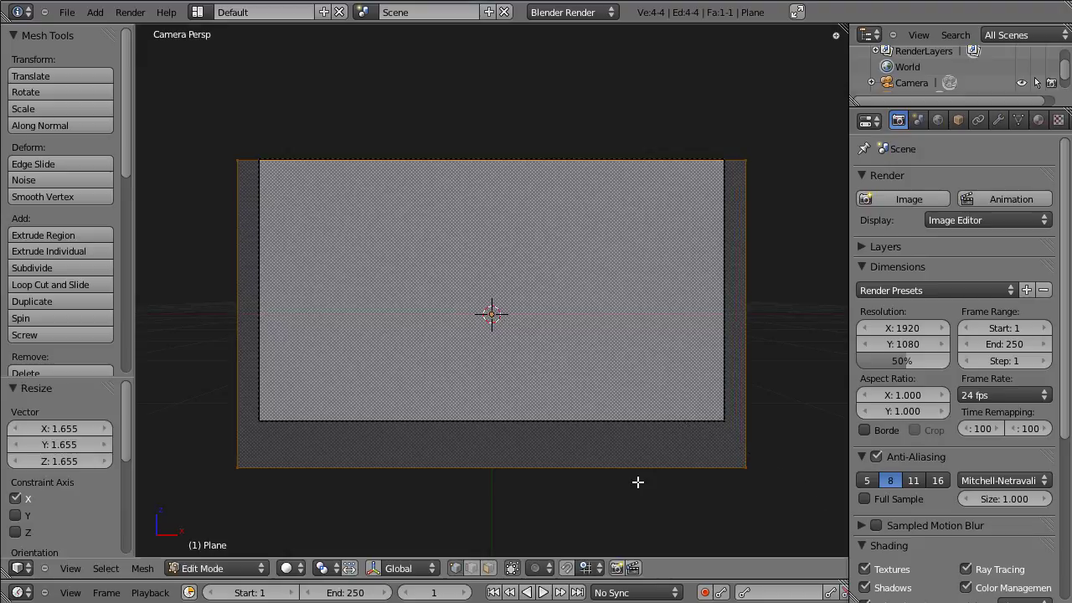
key(g)
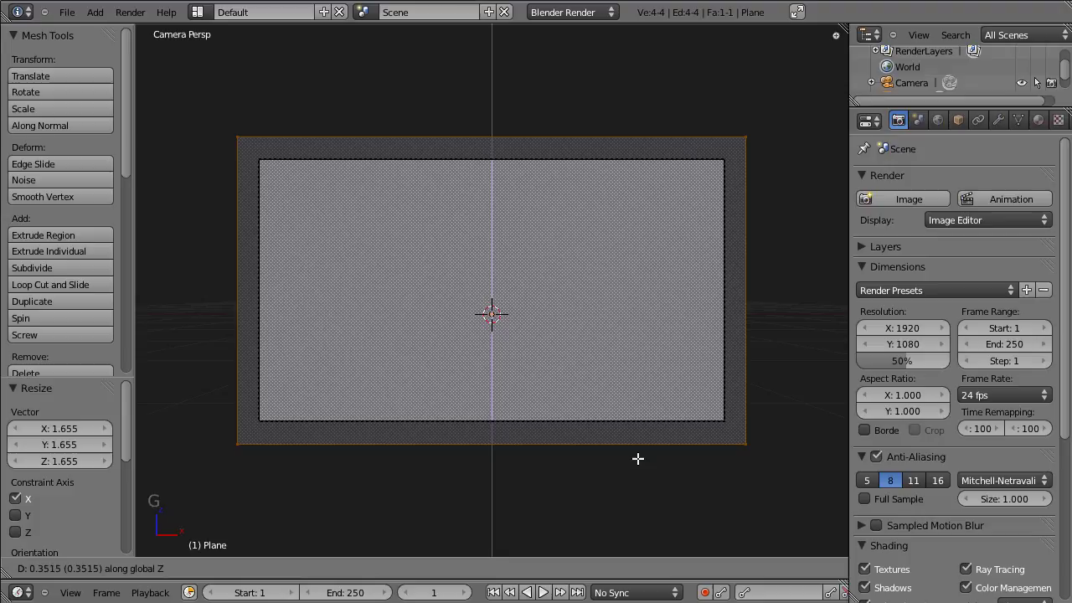
key(s)
key(Tab)
Add an area lamp to the scene from the Add > Lamp menu
click(300, 360)
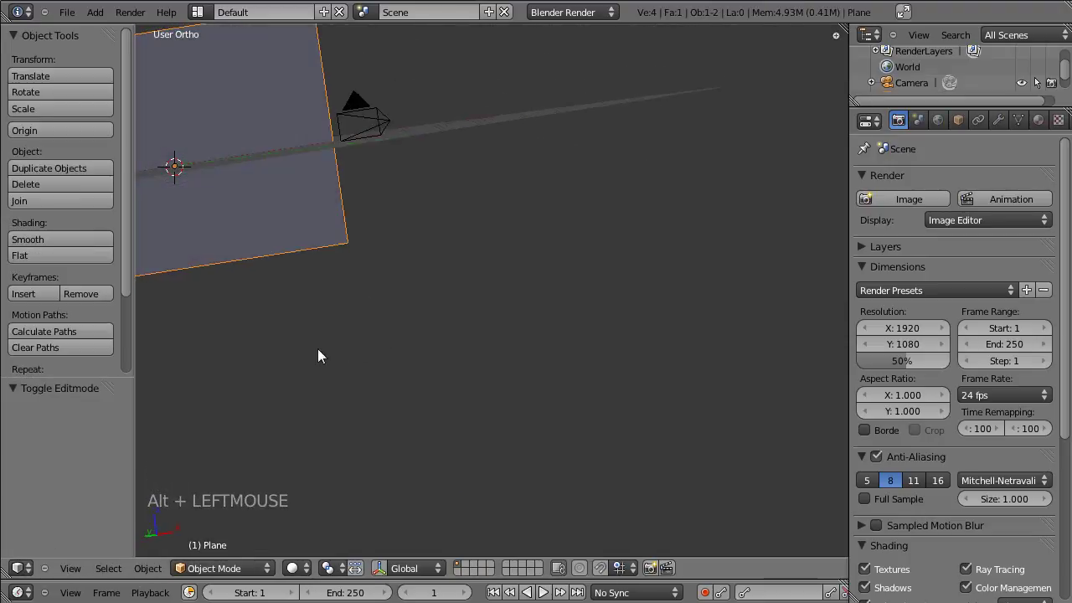
click(388, 297)
click(456, 367)
click(481, 354)
click(455, 363)
click(614, 361)
click(417, 327)
Place the area lamp above and in front of the wall and tilt it to aim at the wall
key(shift+a)
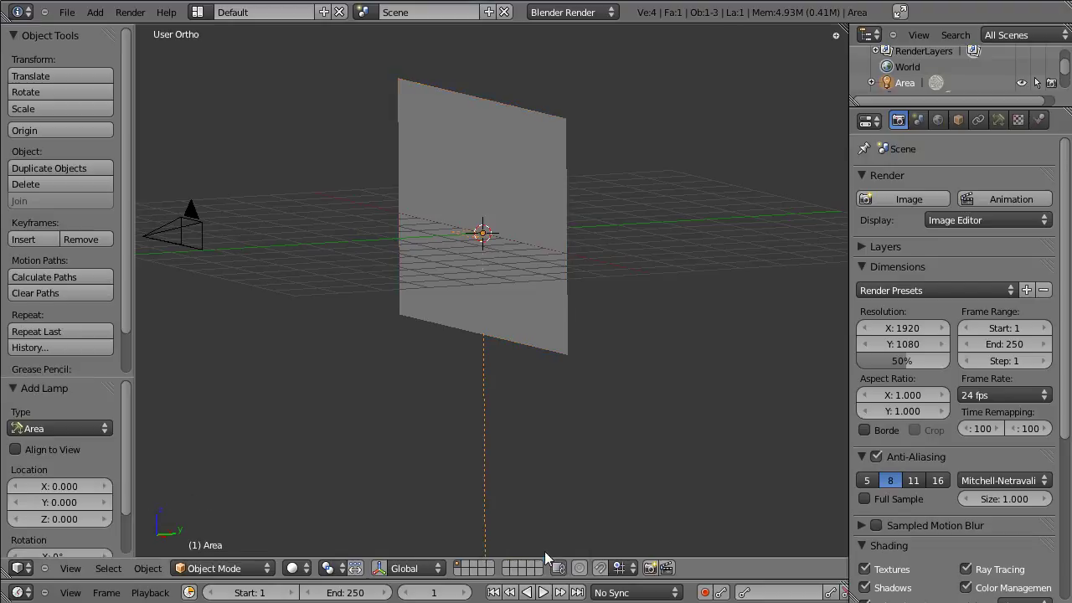
key(KP_3)
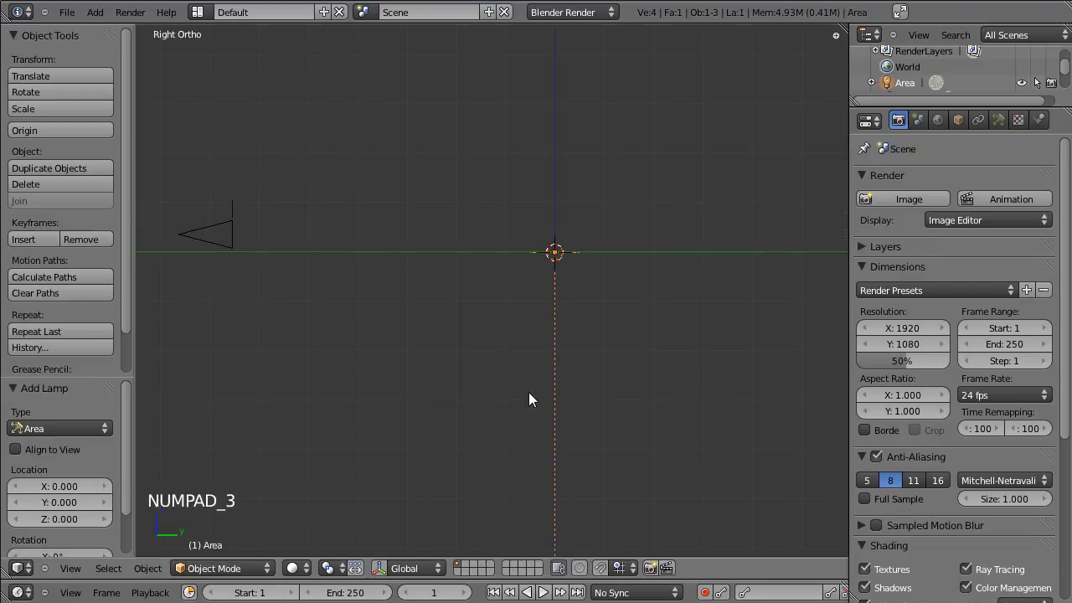
key(g)
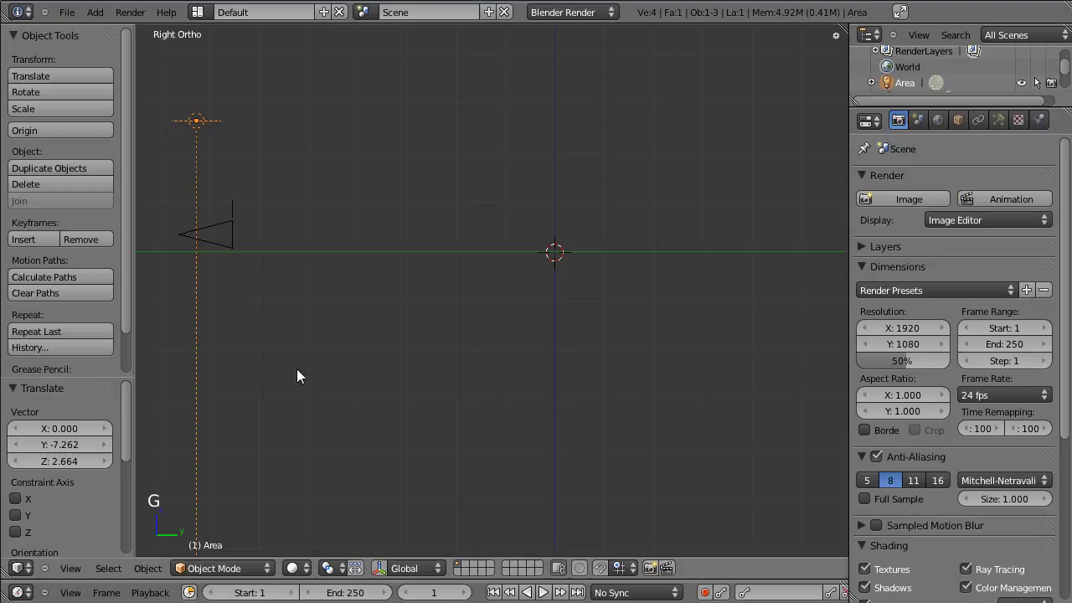
key(r)
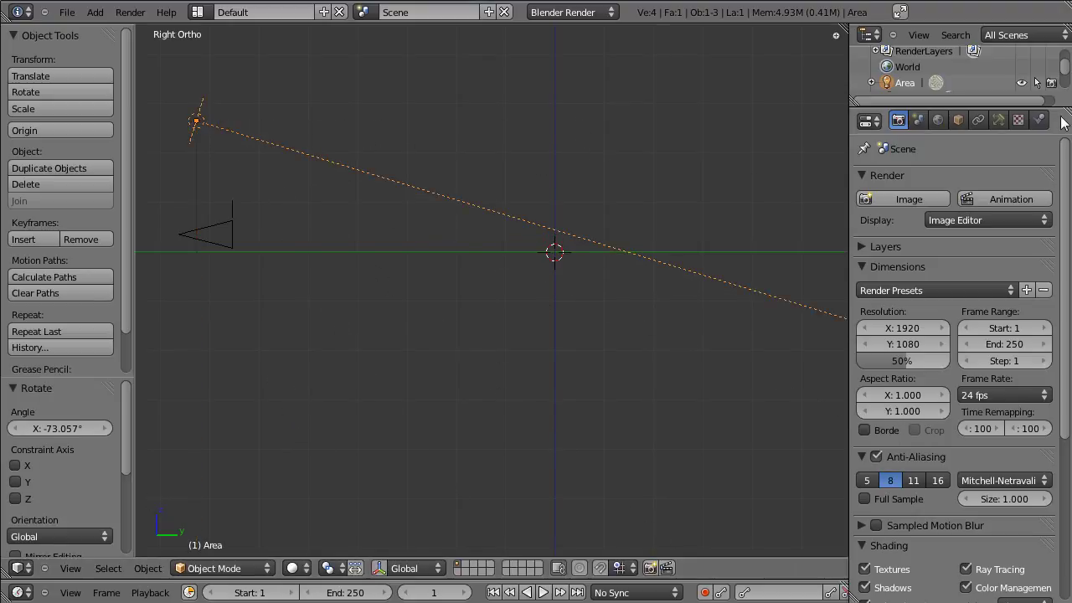
click(1005, 131)
click(970, 45)
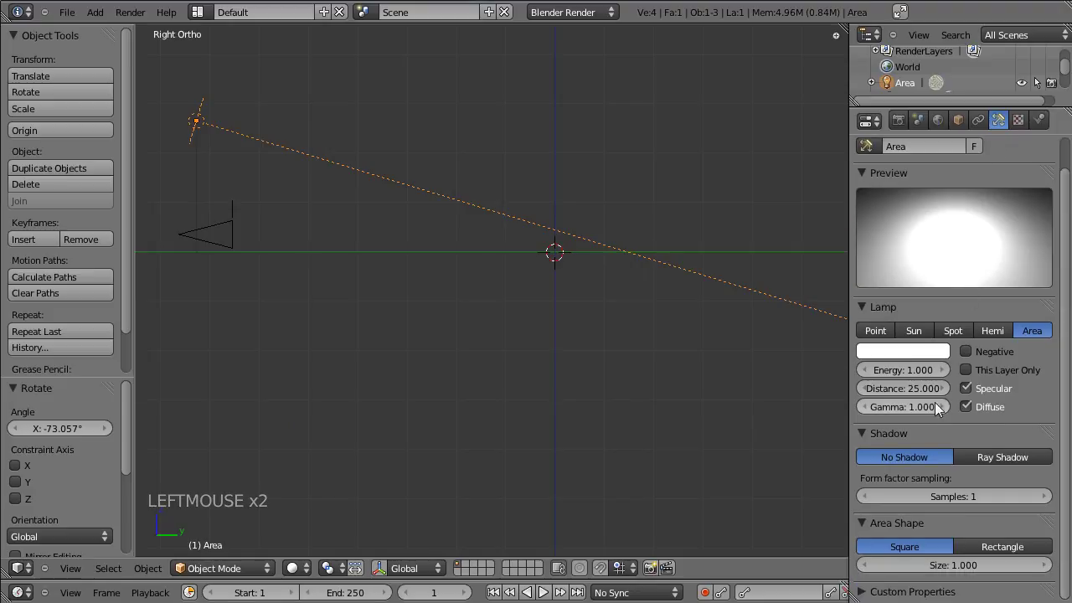
Set the area lamp to distance 6.732, energy 0.302 and square size 2.168
click(930, 394)
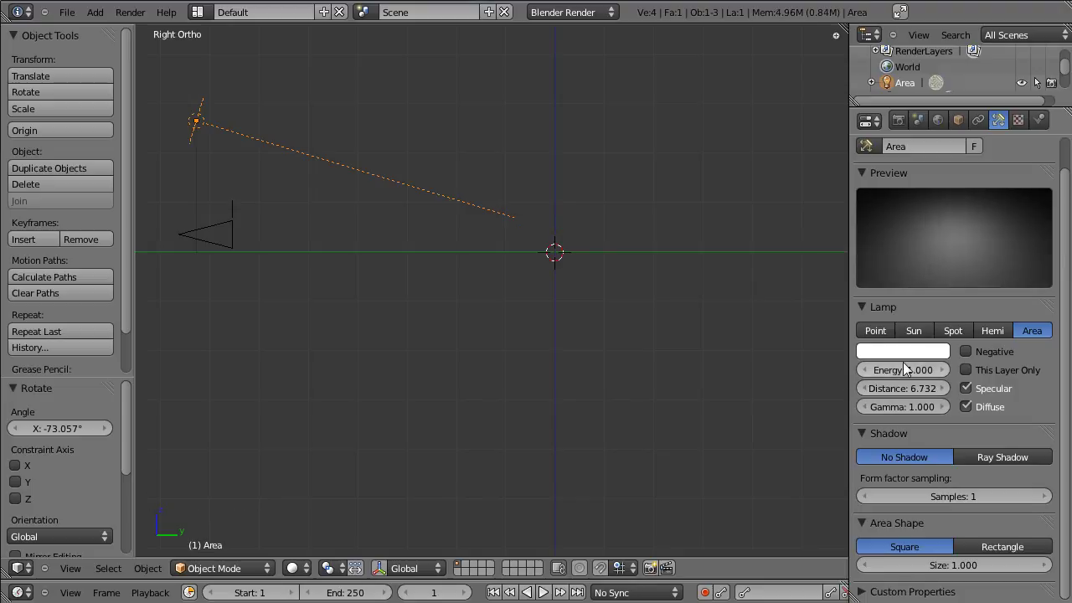
click(907, 379)
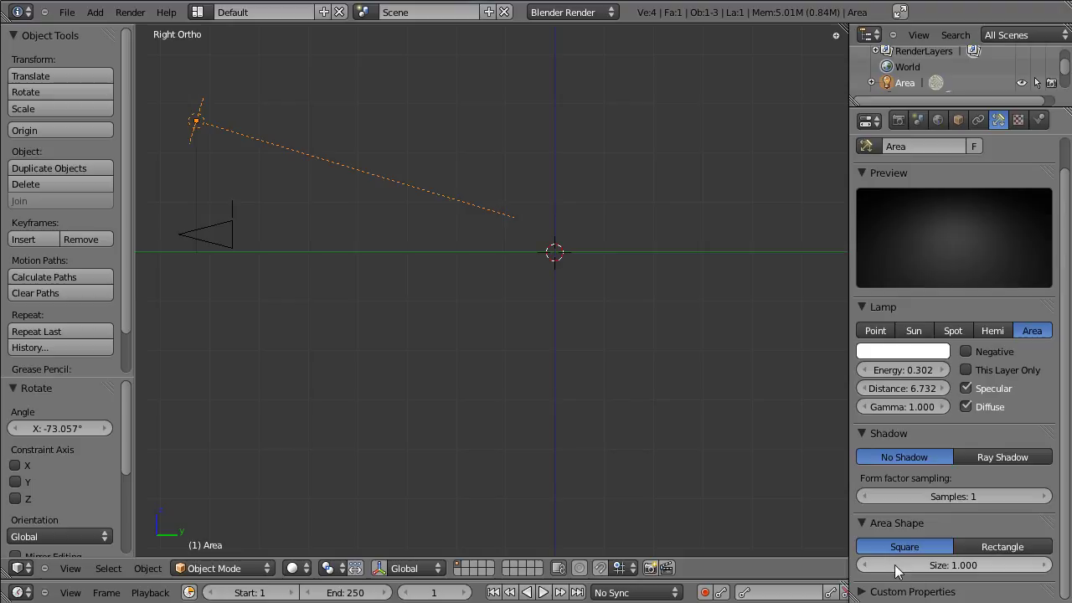
click(911, 568)
click(470, 344)
click(321, 331)
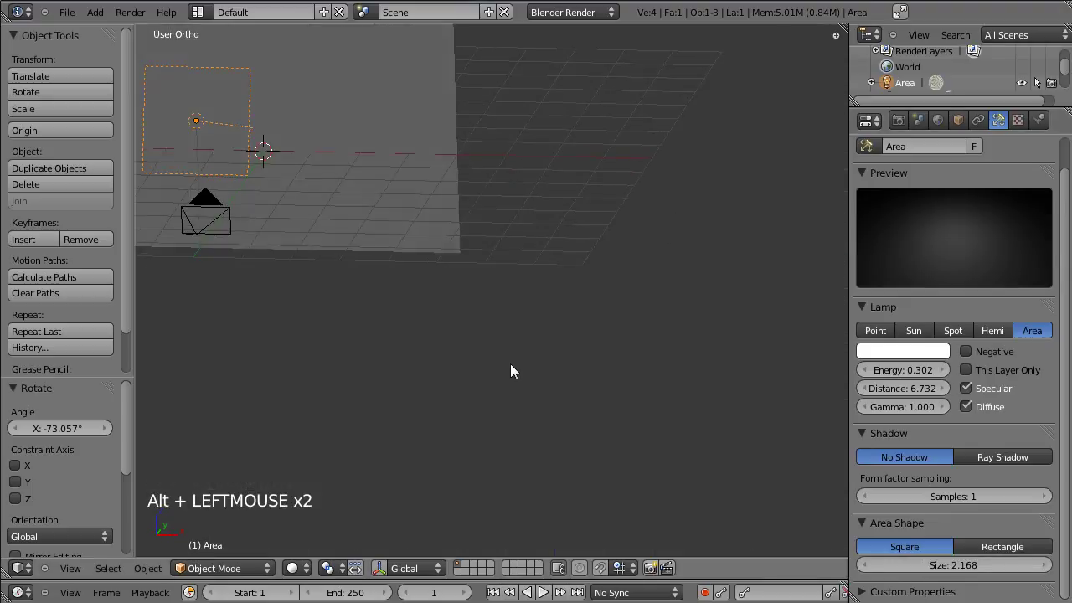
Enable world Ambient Occlusion with factor 0.50 and return to the lamp settings
click(943, 136)
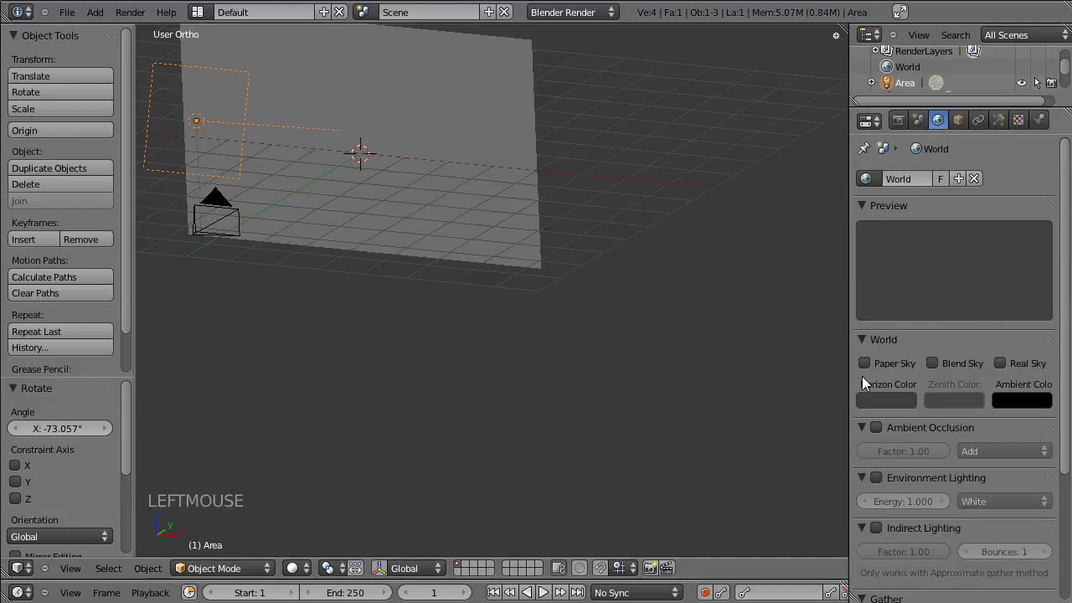
click(877, 439)
click(860, 465)
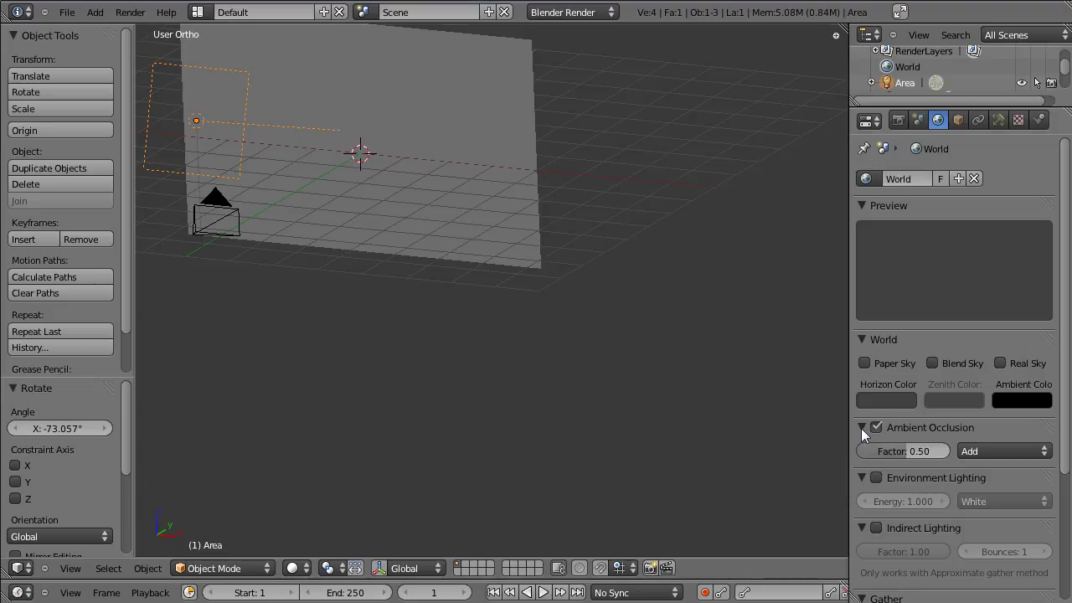
click(865, 435)
click(866, 434)
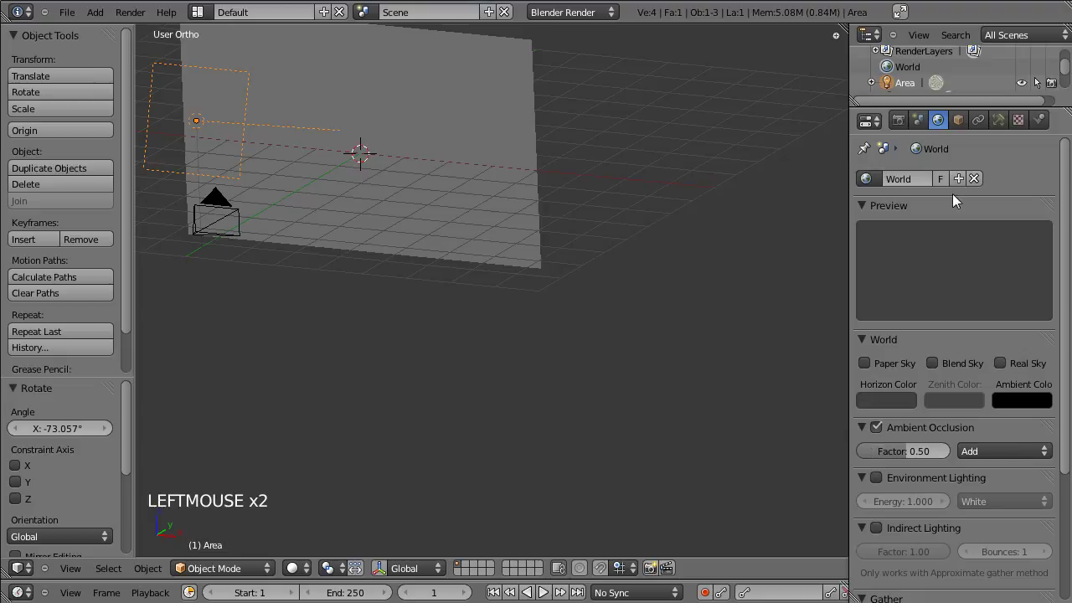
click(998, 117)
click(247, 256)
click(386, 258)
Orbit the viewport and switch to top orthographic view over the scene
click(483, 321)
click(457, 327)
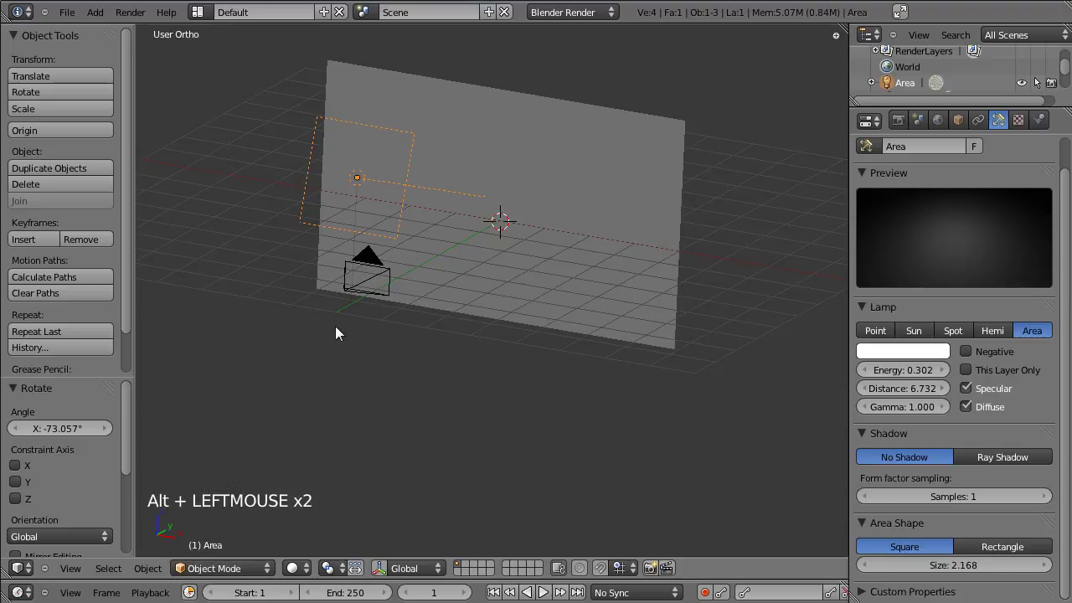
click(340, 370)
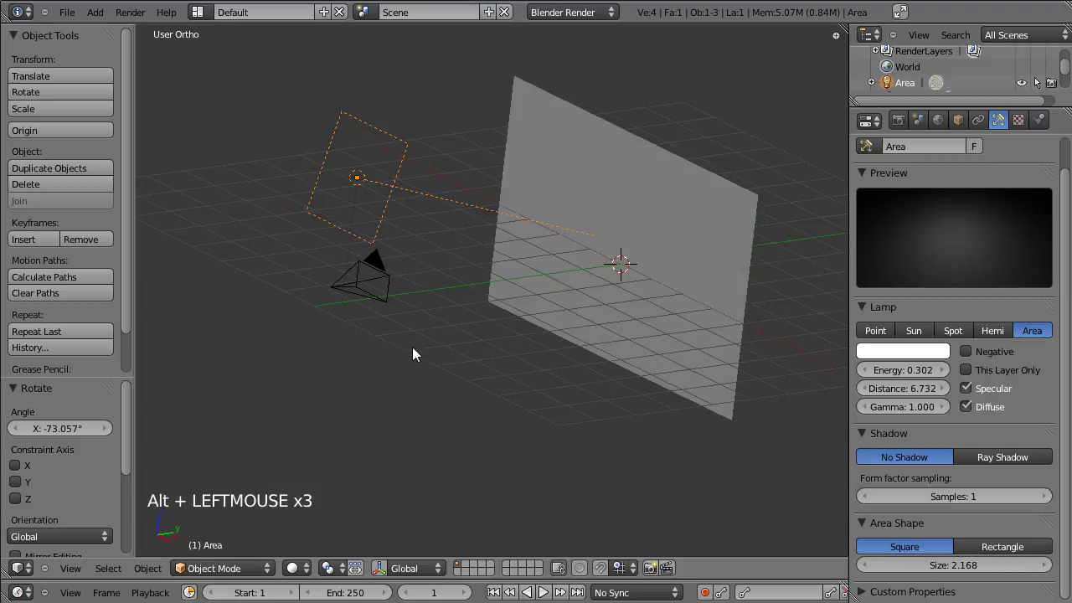
key(KP_7)
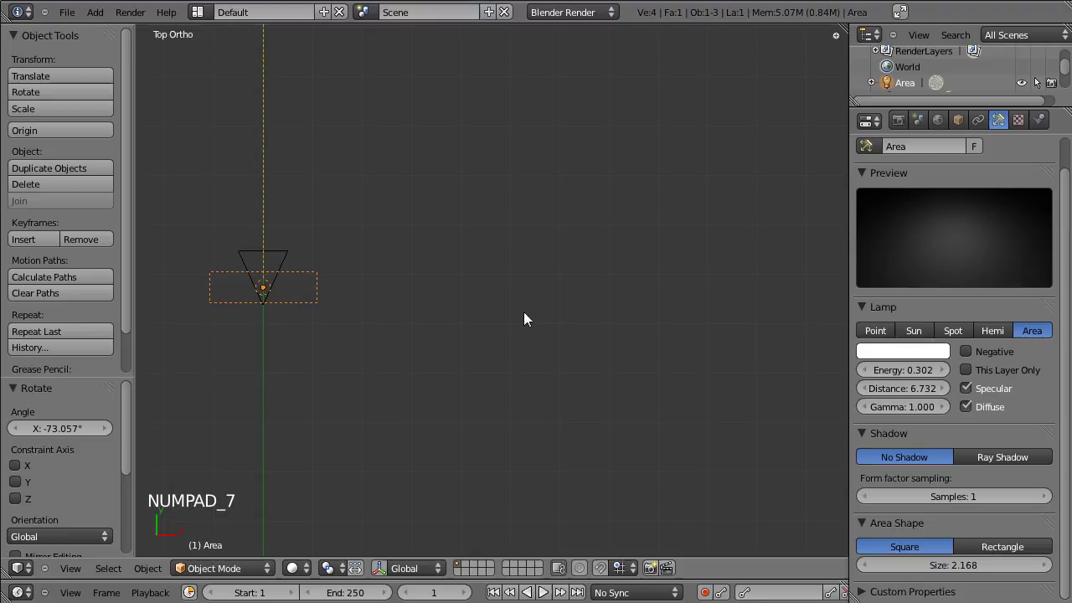
click(416, 233)
scroll(down, 3)
scroll(up, 3)
Add a new text object at the scene centre and enter its edit mode
click(548, 376)
scroll(up, 3)
scroll(down, 3)
key(shift+a)
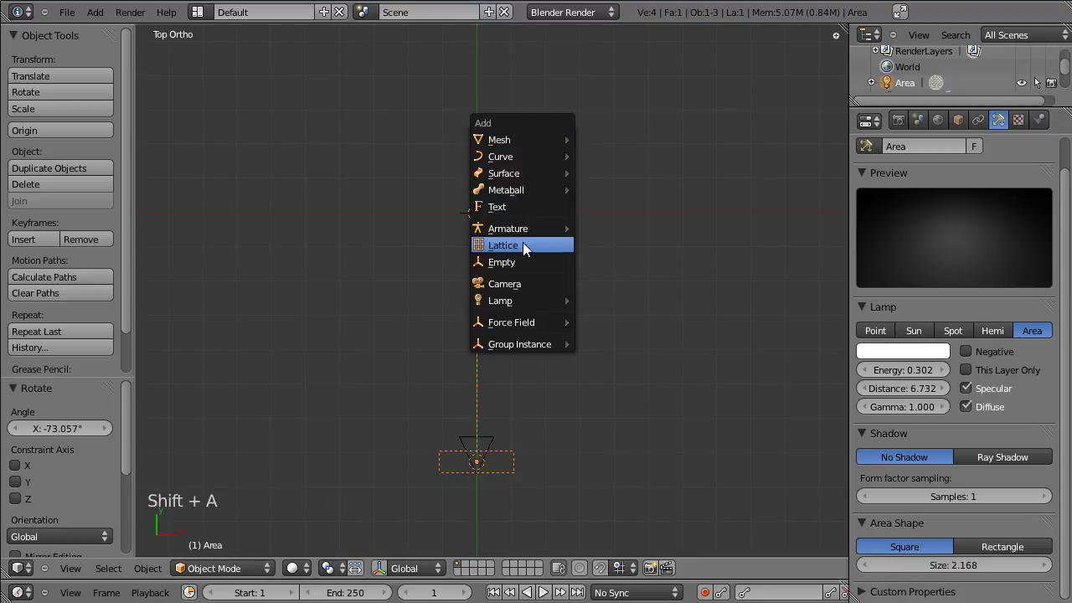
scroll(up, 3)
key(Tab)
scroll(up, 3)
click(851, 582)
Replace the default text with the word 'Invitation' and show its font settings
key(BackSpace)
key(BackSpace)
key(BackSpace)
key(BackSpace)
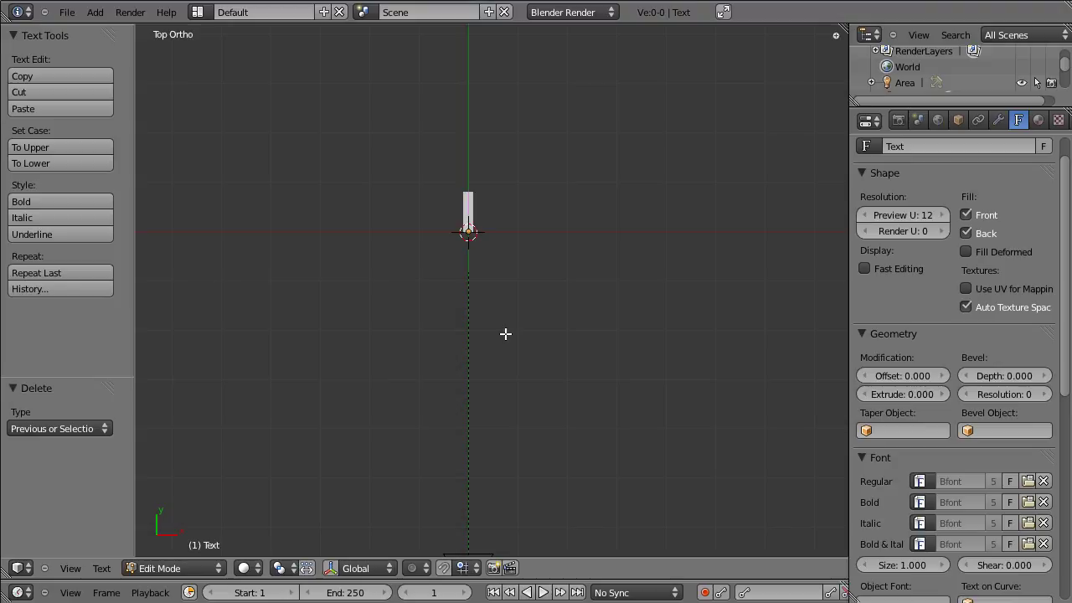
key(shift+b)
key(e)
key(space)
key(shift+h)
key(y)
key(p)
key(BackSpace)
key(BackSpace)
key(BackSpace)
key(BackSpace)
key(BackSpace)
key(BackSpace)
key(shift+i)
key(n)
key(v)
key(t)
key(t)
key(a)
key(i)
key(o)
key(n)
key(Tab)
click(1023, 127)
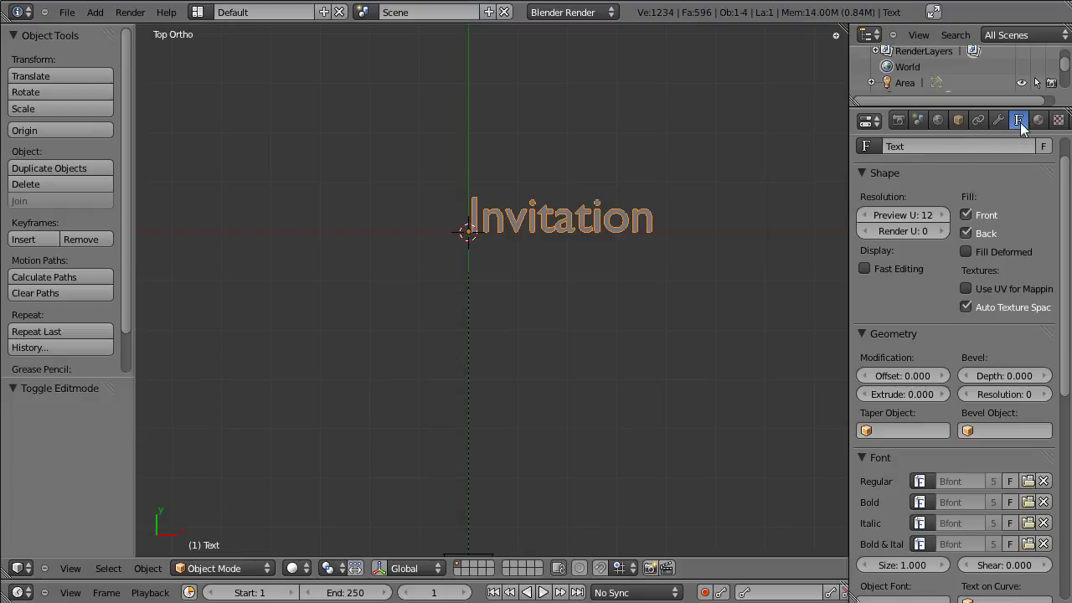
Load BaroqueScript.ttf as the Invitation text's regular font
click(475, 233)
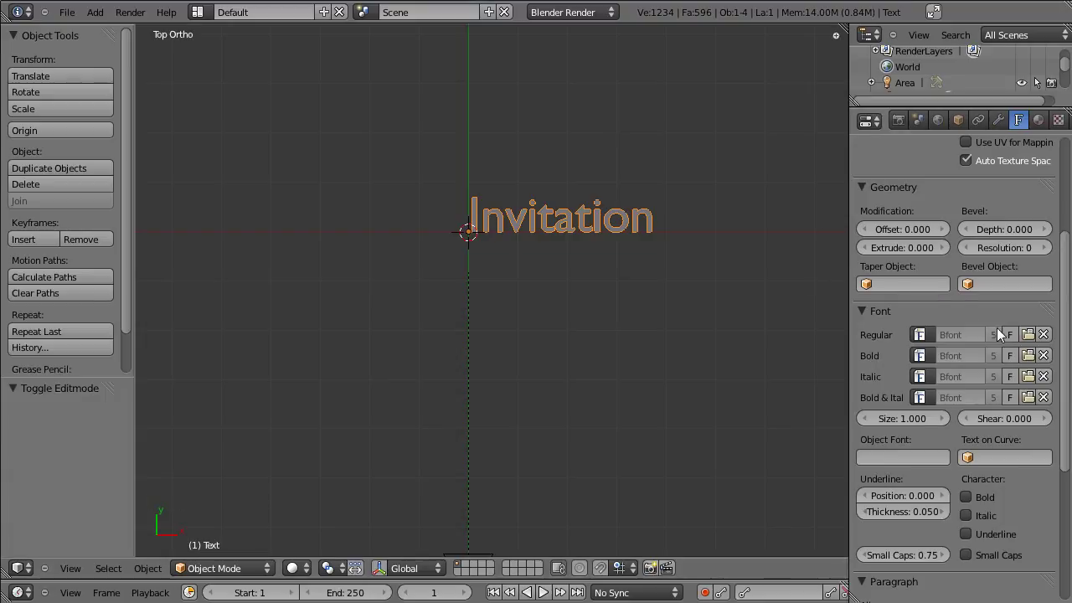
click(1034, 341)
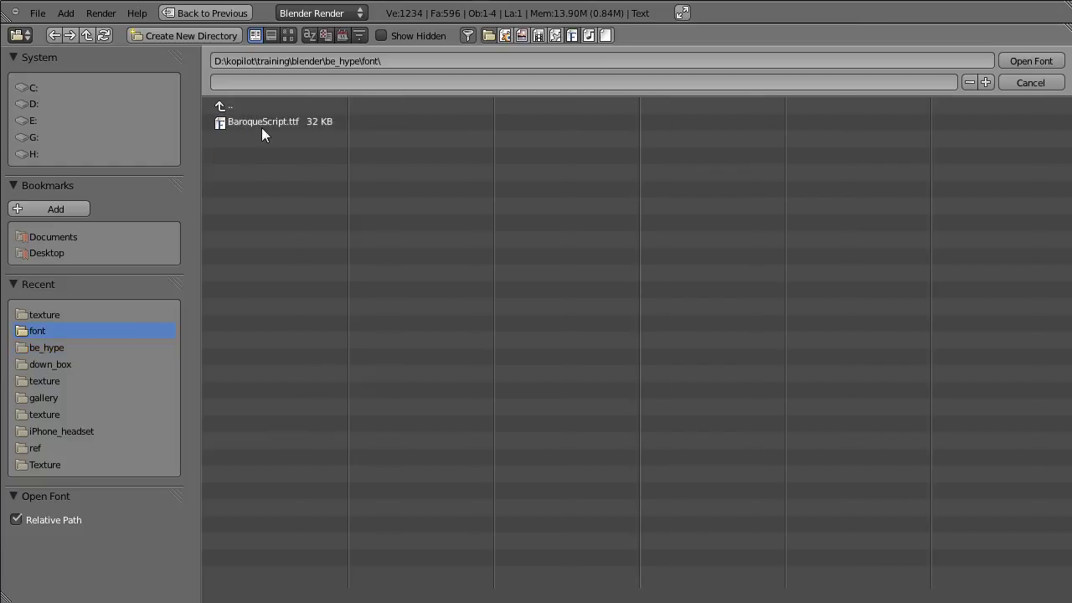
click(1034, 70)
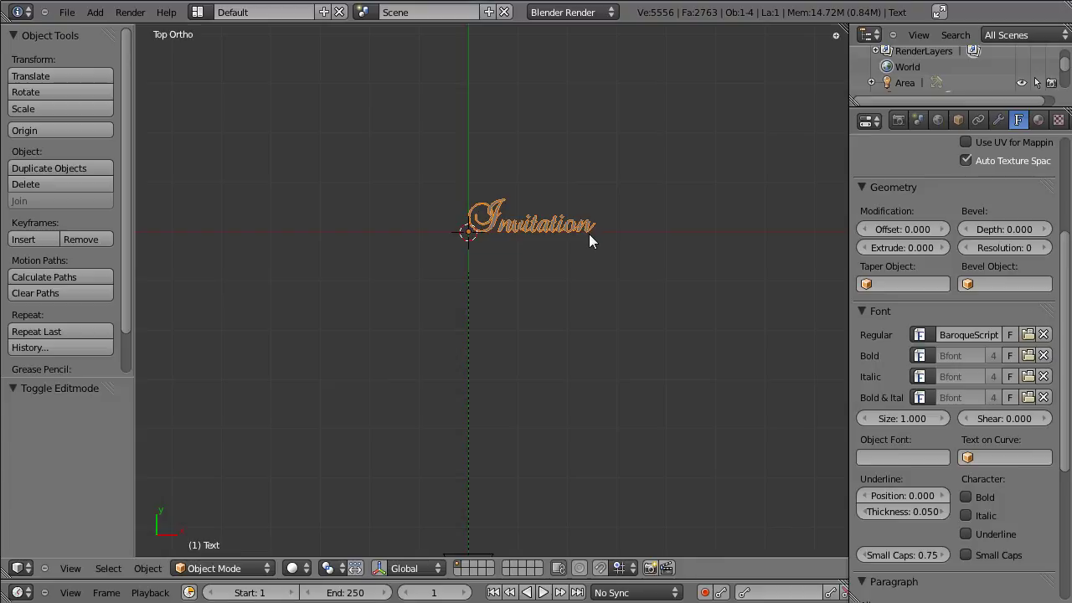
Rotate the Invitation text 90° about X to stand upright and give it 0.112 extrusion
scroll(up, 3)
key(KP_3)
key(r)
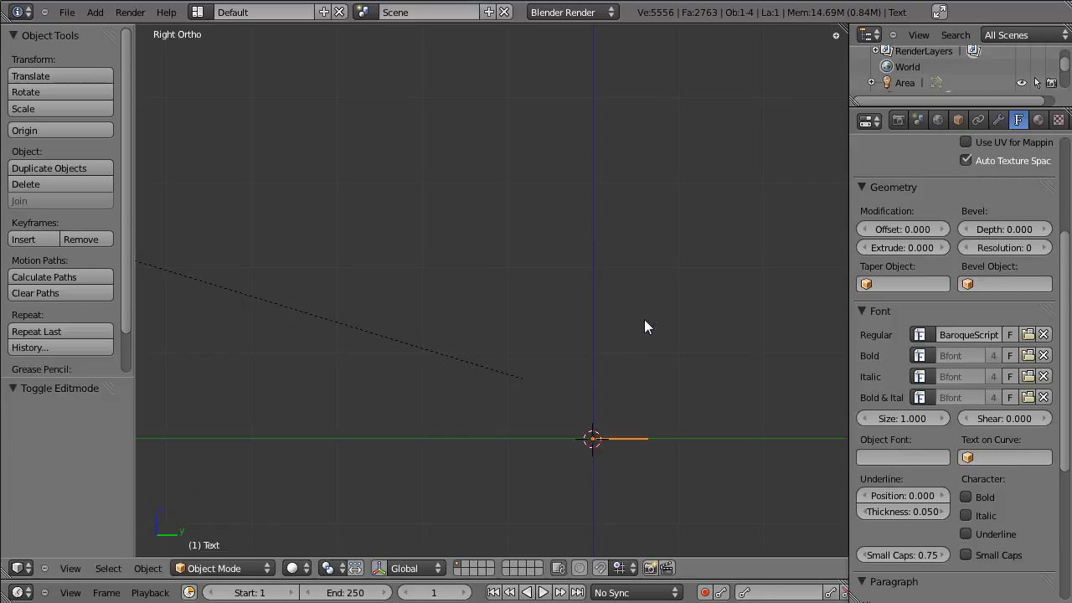
key(r)
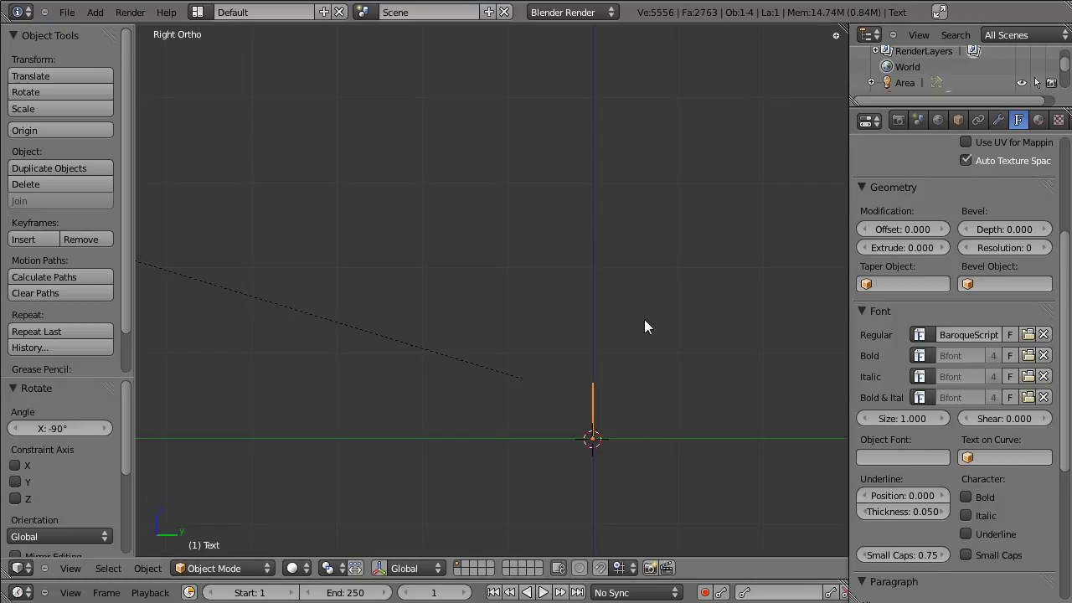
click(550, 372)
click(434, 396)
click(417, 435)
click(634, 323)
click(404, 385)
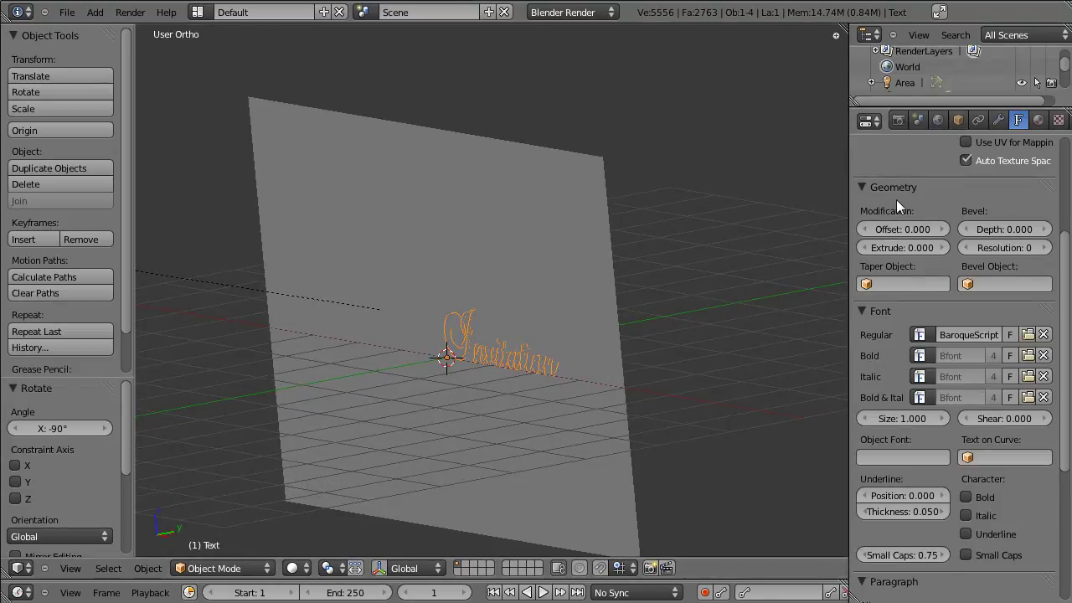
click(895, 249)
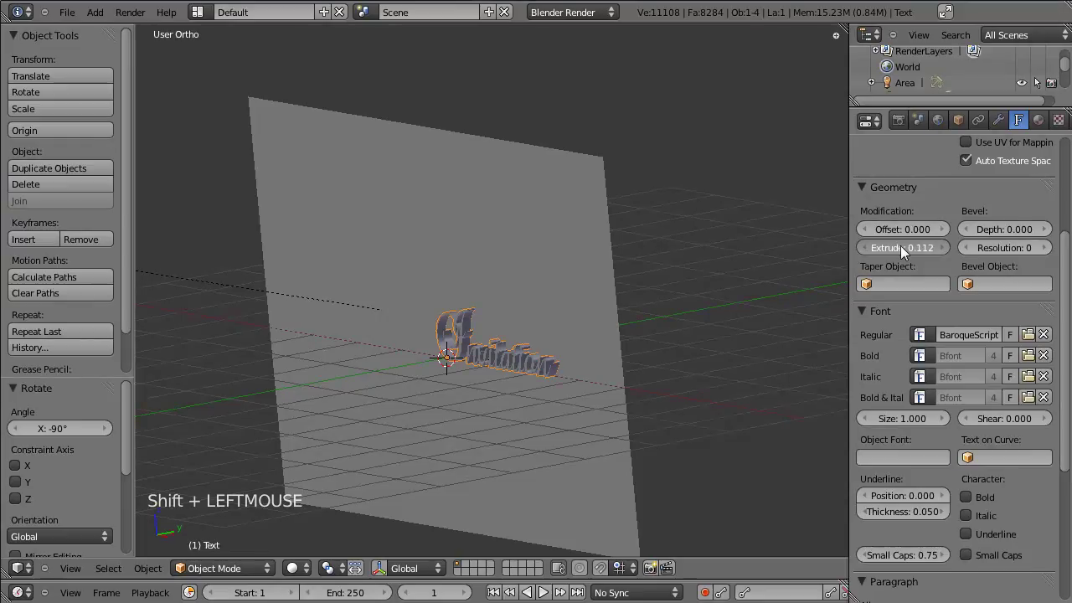
Move the text along Y to sit in front of the wall and check it through the camera
key(KP_3)
scroll(down, 3)
key(KP_3)
scroll(down, 3)
click(488, 390)
scroll(up, 3)
key(KP_3)
key(Tab)
key(Tab)
key(g)
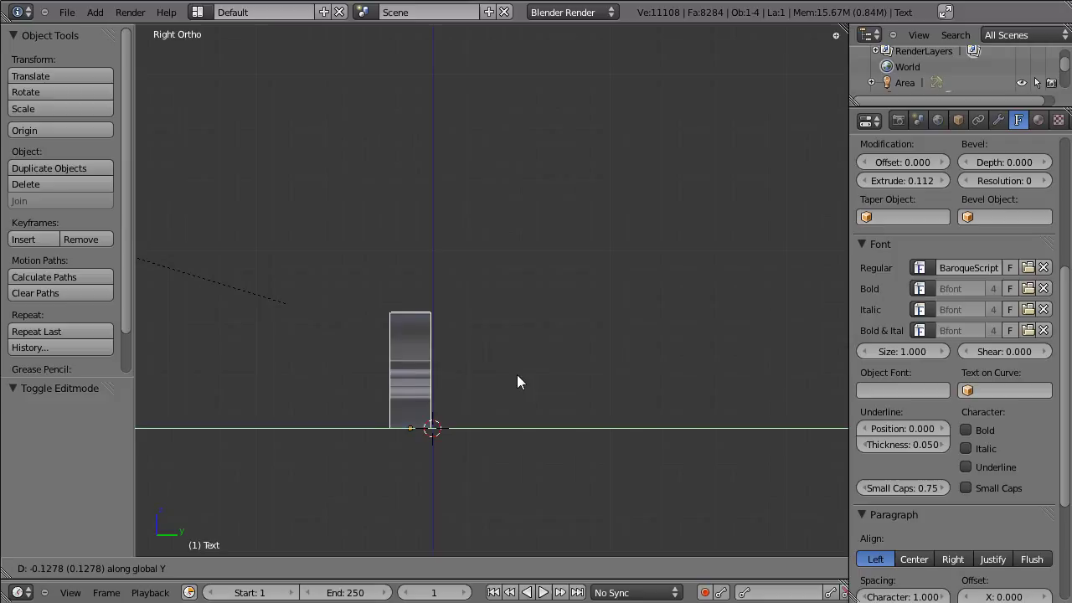
click(310, 378)
scroll(down, 3)
scroll(up, 3)
scroll(down, 3)
key(KP_0)
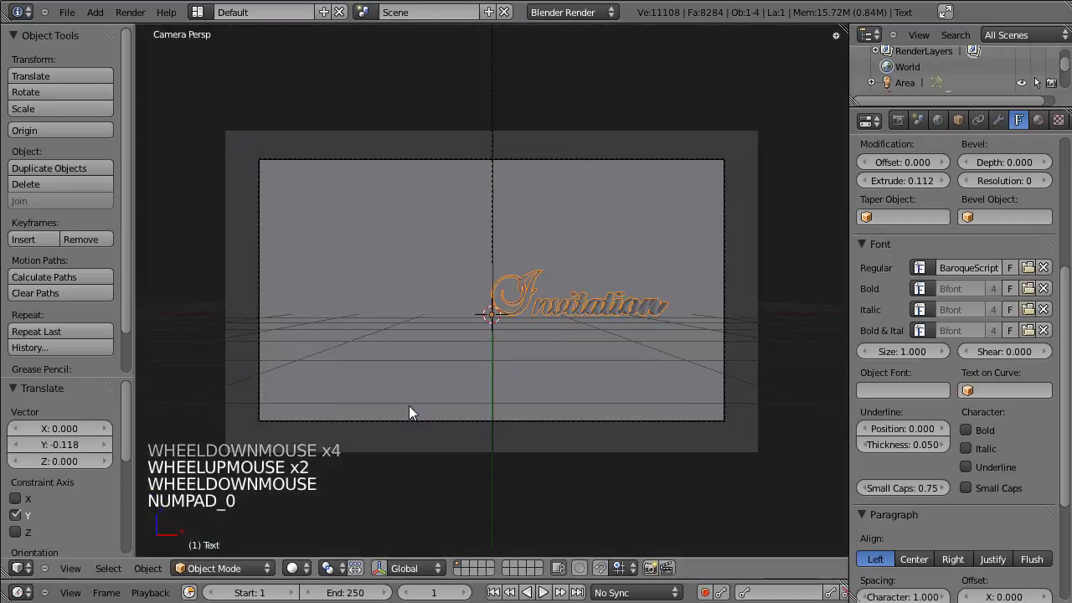
Load BaroqueScript as the text's regular font and set extrusion to 0.100
click(616, 367)
click(653, 344)
click(443, 348)
click(911, 193)
click(911, 188)
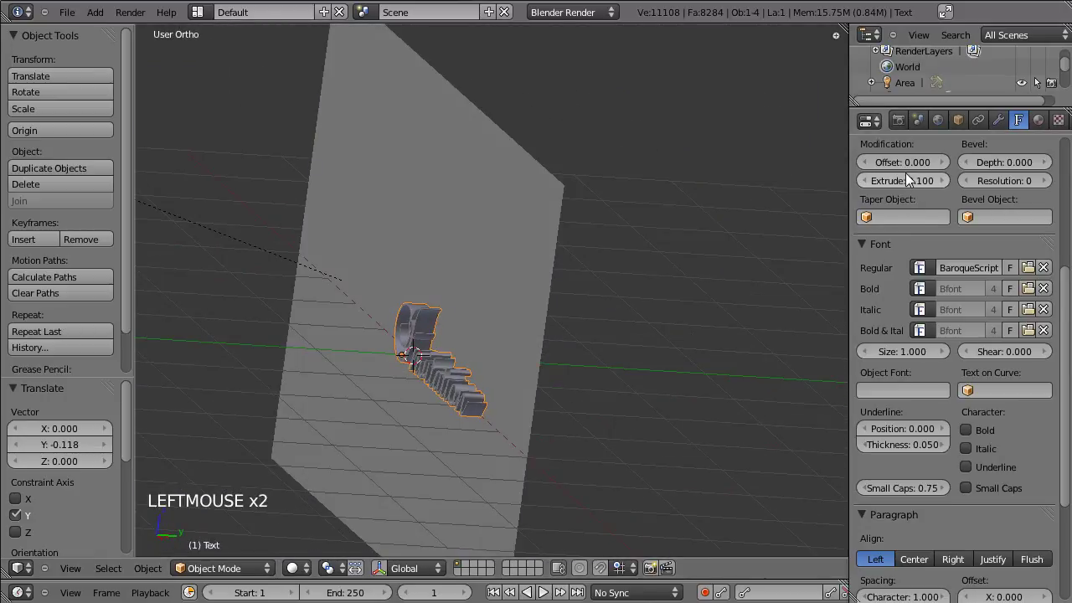
key(KP_0)
Scale the text down and move it toward the upper left of the camera frame
scroll(up, 3)
scroll(down, 3)
key(g)
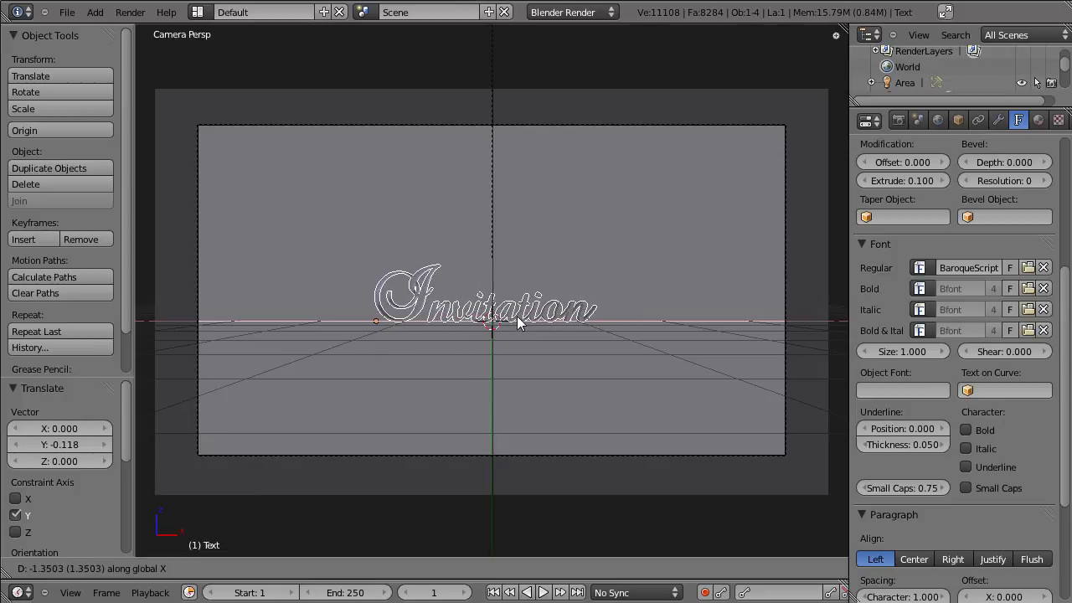
key(g)
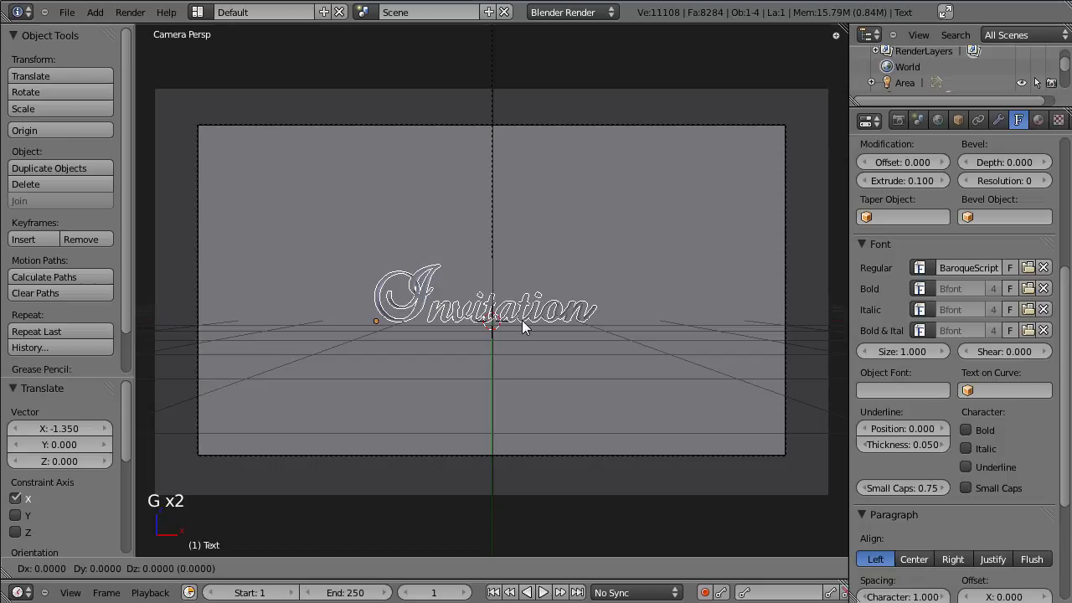
key(s)
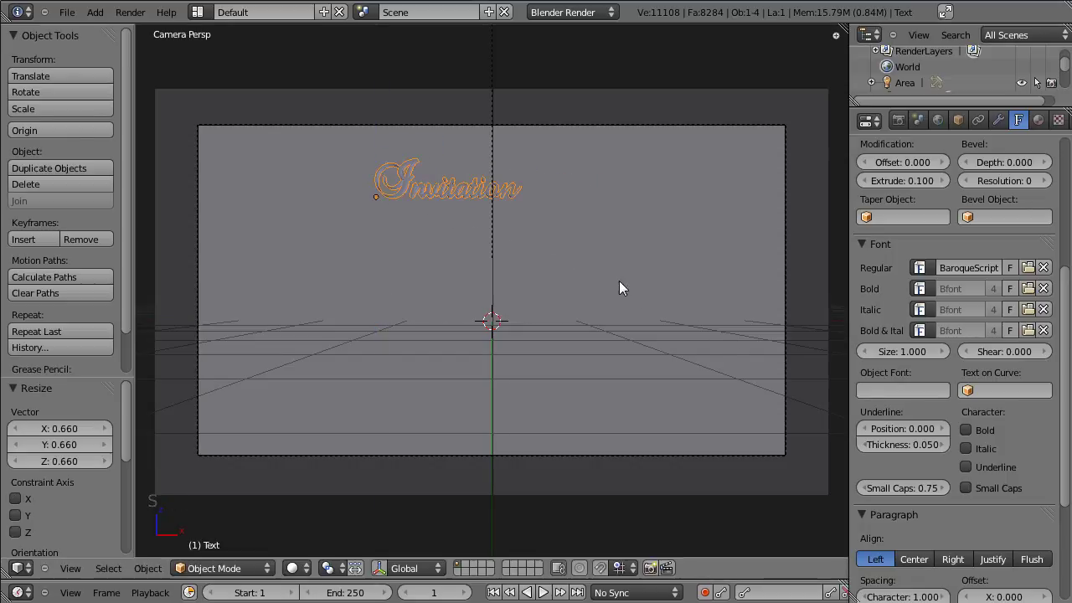
key(g)
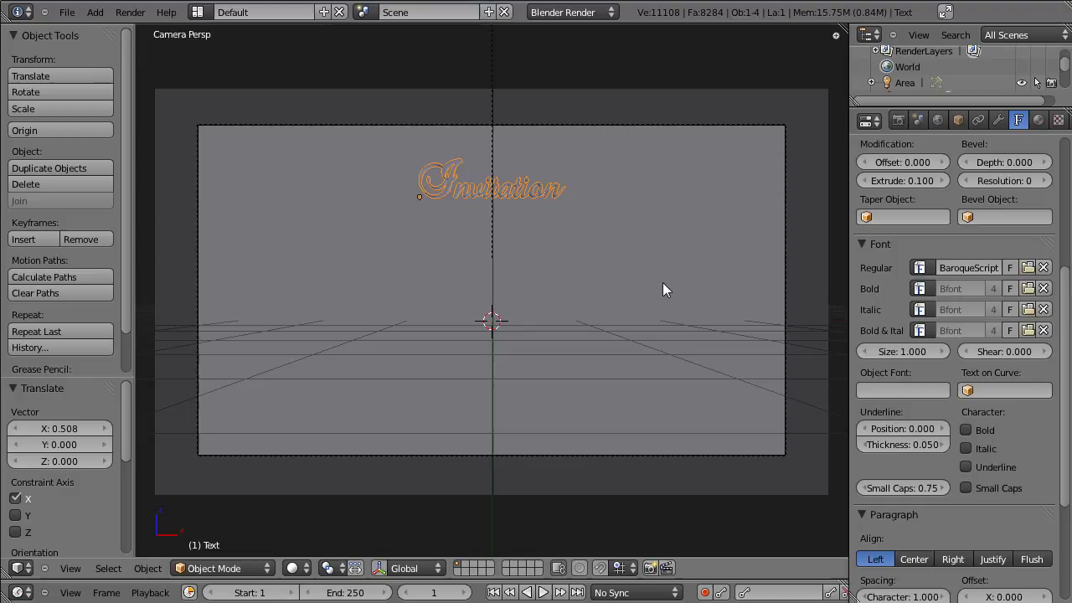
Give the Invitation letters a bevel depth of 0.005 in the Object Data panel
scroll(up, 3)
click(640, 173)
scroll(up, 3)
click(554, 260)
scroll(up, 3)
scroll(up, 3)
click(991, 169)
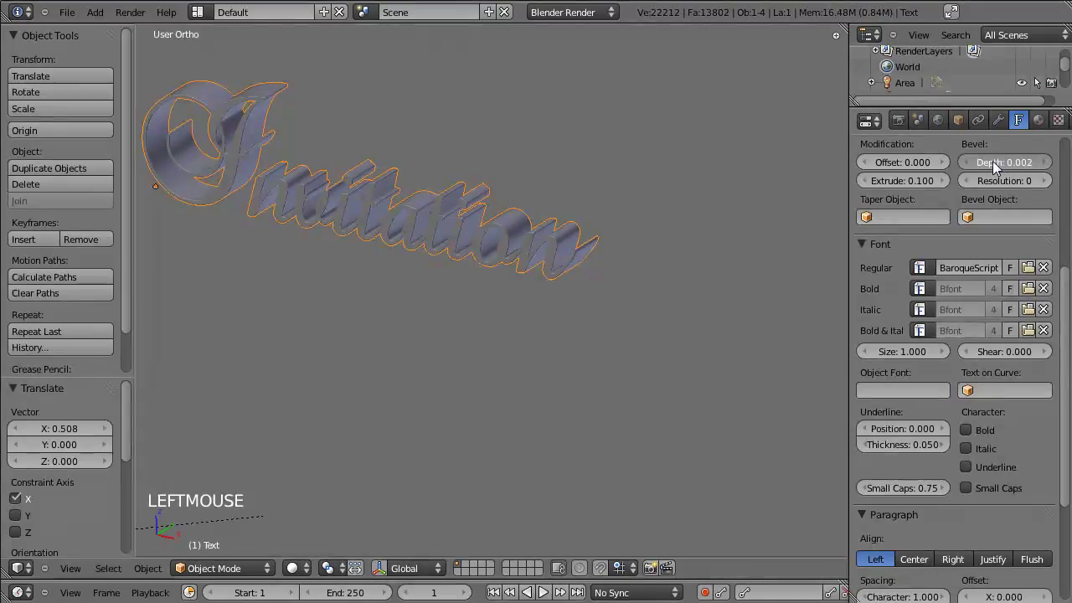
scroll(up, 3)
click(622, 208)
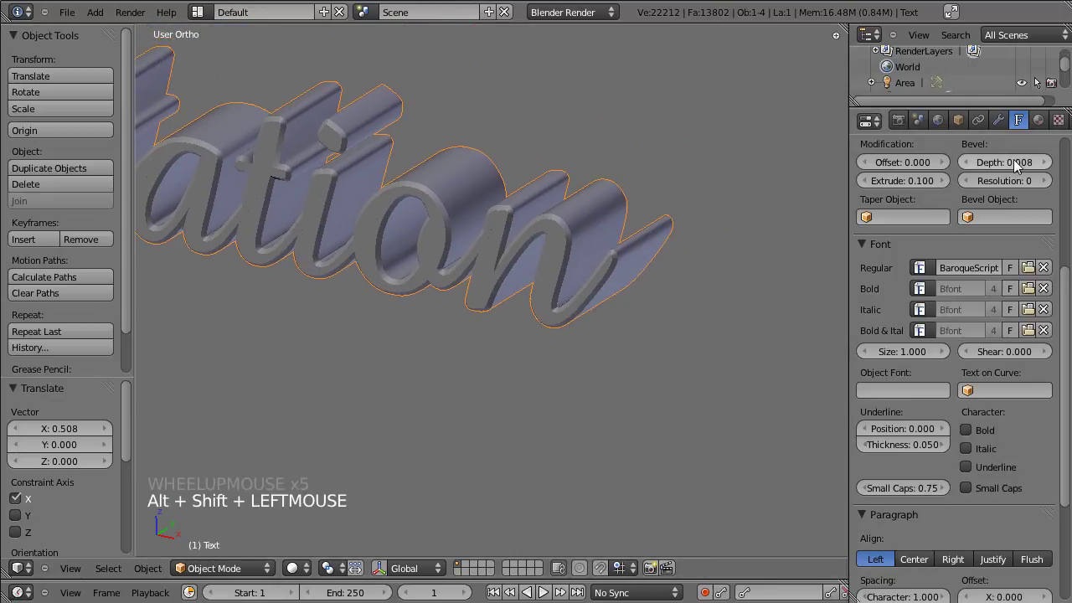
click(1018, 169)
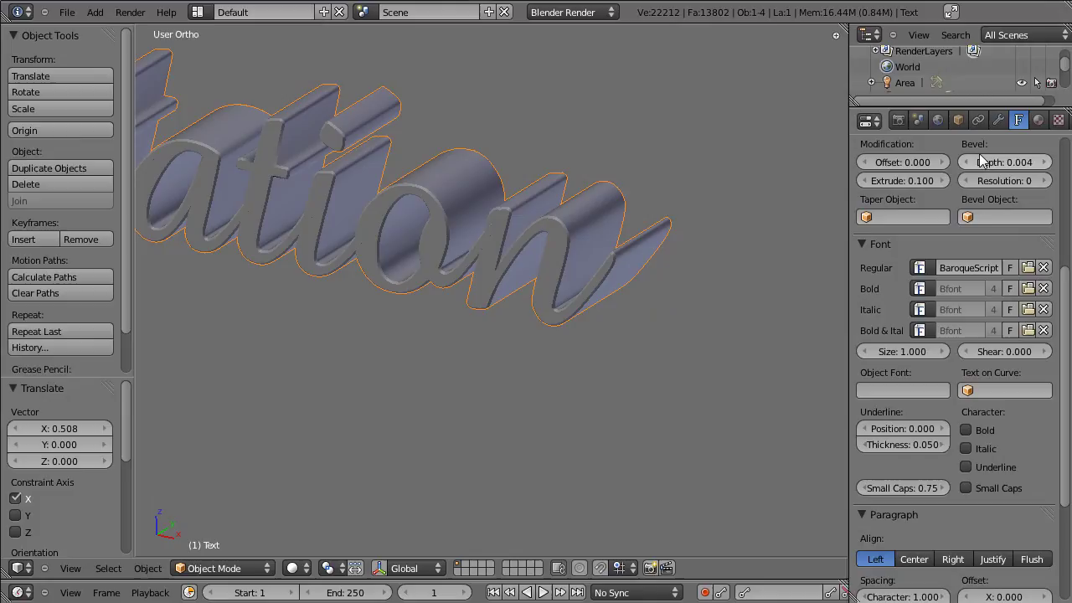
click(1052, 168)
Render a test image of the card and save the file
scroll(down, 3)
key(KP_0)
scroll(down, 3)
key(ctrl+s)
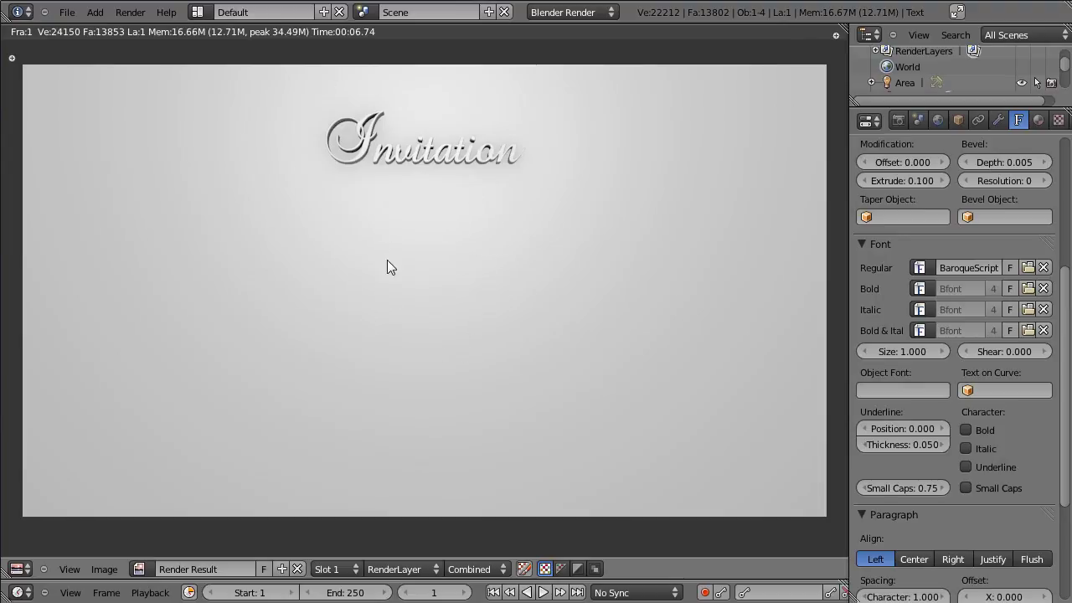
Leave the render and nudge the Invitation text along Y toward the wall in side view
key(Escape)
key(KP_3)
scroll(down, 3)
click(406, 321)
scroll(down, 3)
scroll(up, 3)
click(503, 181)
scroll(down, 3)
right_click(517, 243)
scroll(up, 3)
right_click(523, 177)
key(Tab)
key(Tab)
key(g)
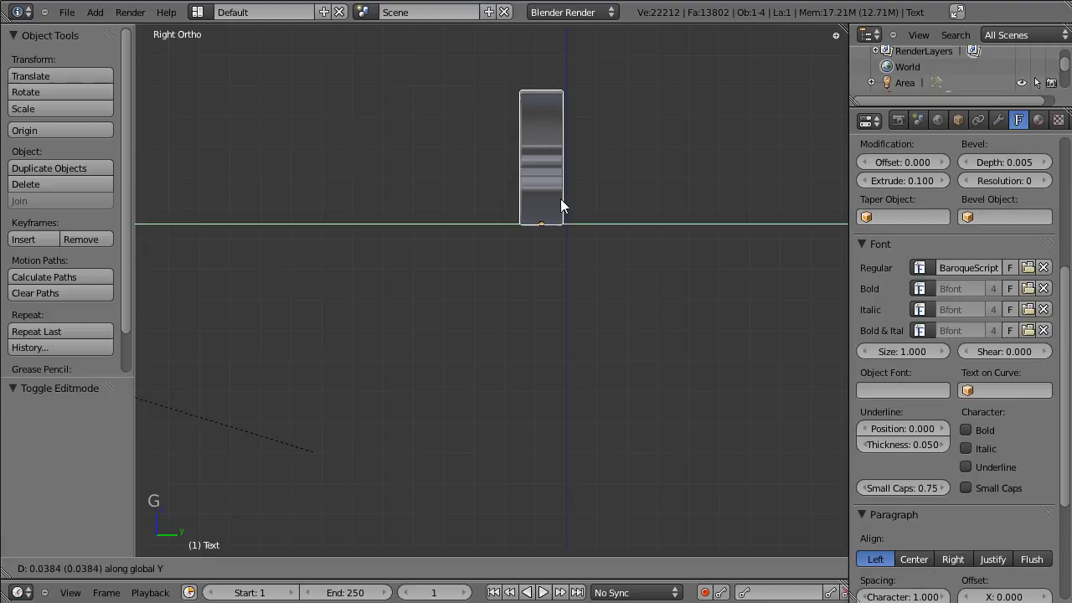
scroll(down, 3)
click(316, 273)
Lower the area light slightly along Z and review the lettering from the front
click(330, 289)
click(595, 330)
click(651, 352)
right_click(402, 268)
key(g)
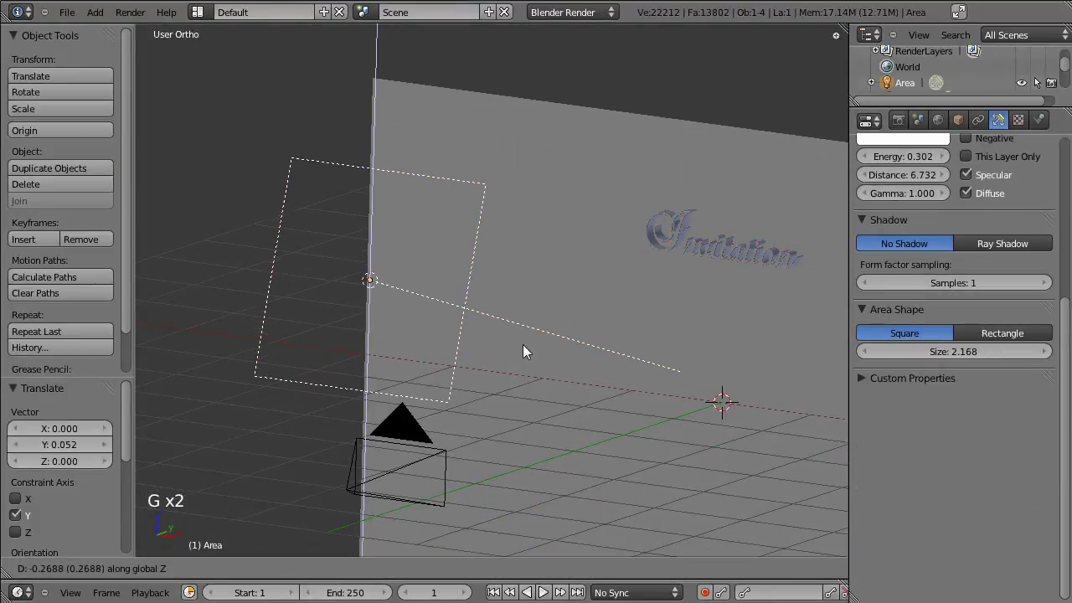
key(ctrl+s)
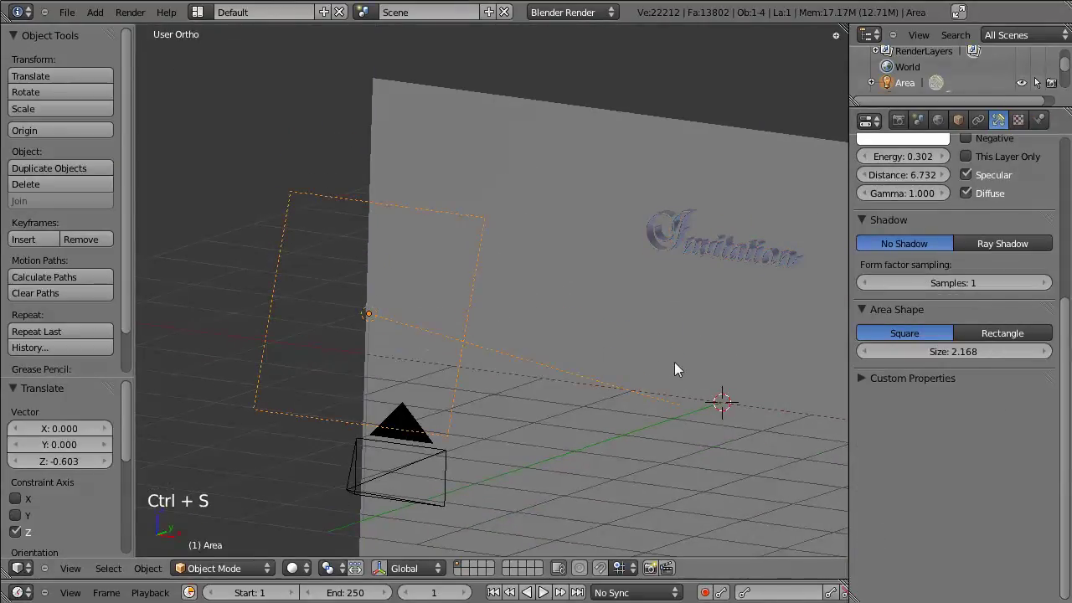
right_click(701, 253)
key(KP_1)
scroll(up, 3)
click(804, 346)
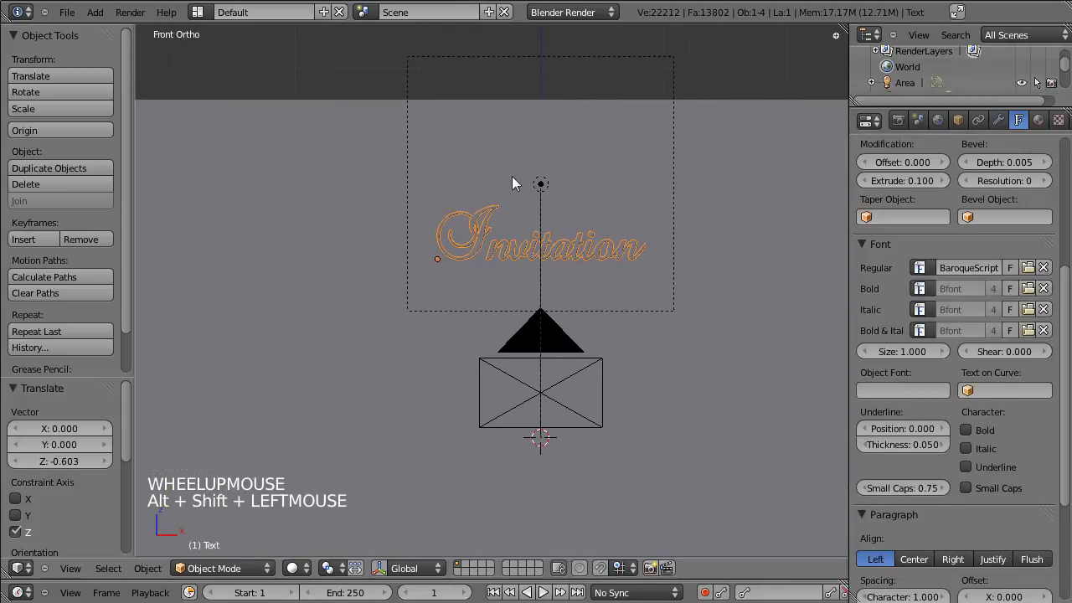
Duplicate the Invitation text below it and retype the copy as 'Be Hype'
right_click(554, 183)
right_click(576, 353)
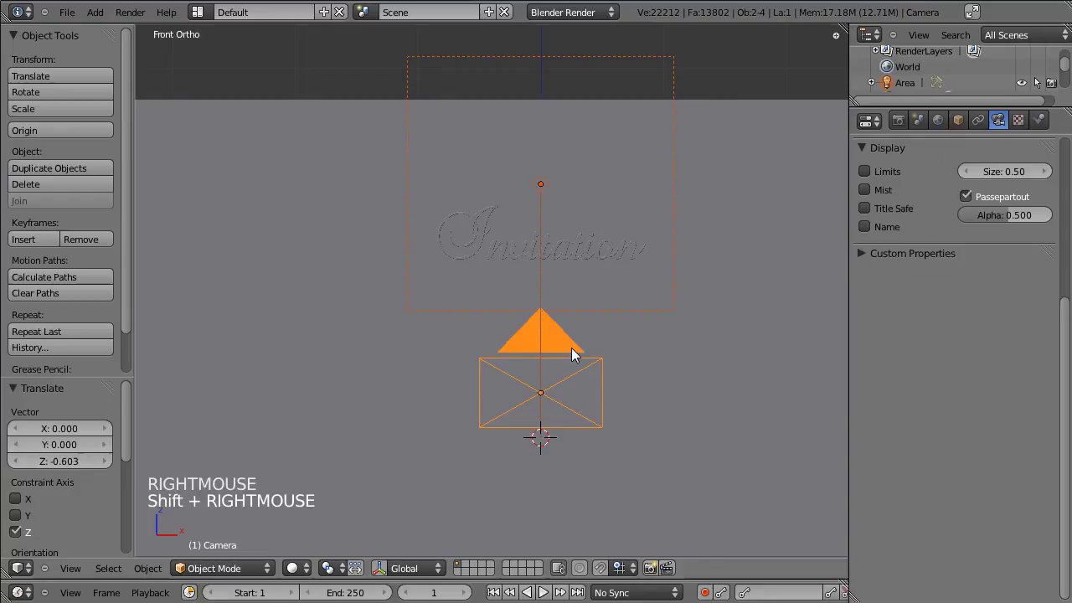
key(h)
scroll(up, 3)
scroll(down, 3)
click(636, 378)
right_click(533, 218)
key(shift+d)
key(Tab)
key(BackSpace)
key(BackSpace)
key(BackSpace)
key(shift+b)
key(e)
key(space)
key(shift+h)
key(y)
key(p)
key(e)
key(Tab)
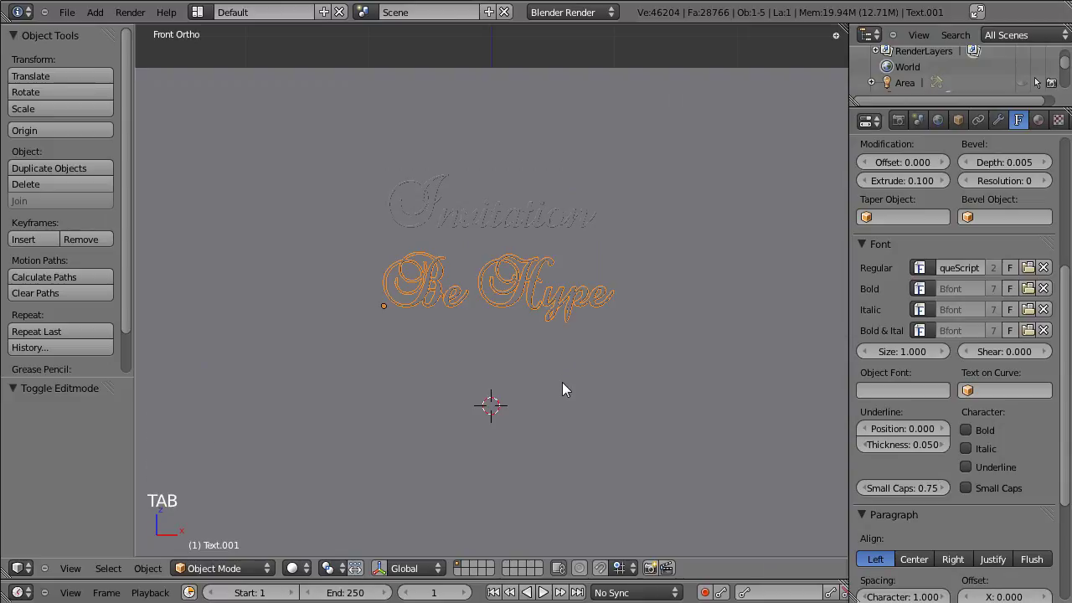
Duplicate Be Hype below it and retype it as the date line '23 24 Juillet 2011'
key(shift+d)
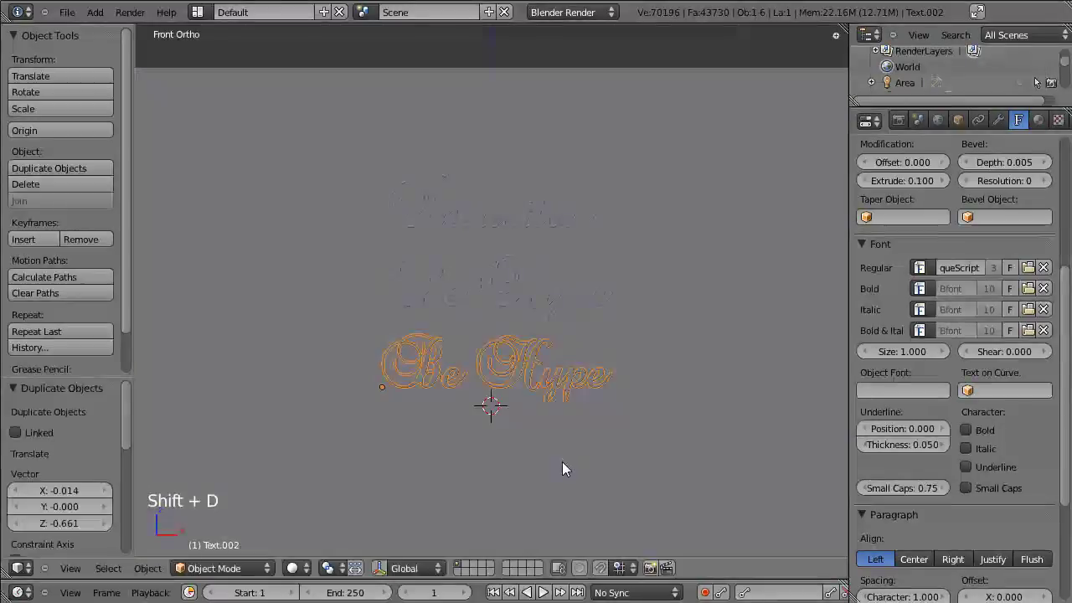
key(Tab)
key(BackSpace)
key(BackSpace)
key(BackSpace)
key(BackSpace)
key(BackSpace)
key(BackSpace)
key(2)
key(3)
key(space)
key(2)
key(4)
key(space)
key(shift+j)
key(u)
key(u)
key(i)
key(BackSpace)
key(l)
key(l)
key(e)
key(t)
key(space)
key(KP_2)
key(KP_0)
key(KP_0)
key(KP_1)
key(BackSpace)
key(BackSpace)
key(KP_1)
key(KP_1)
key(Tab)
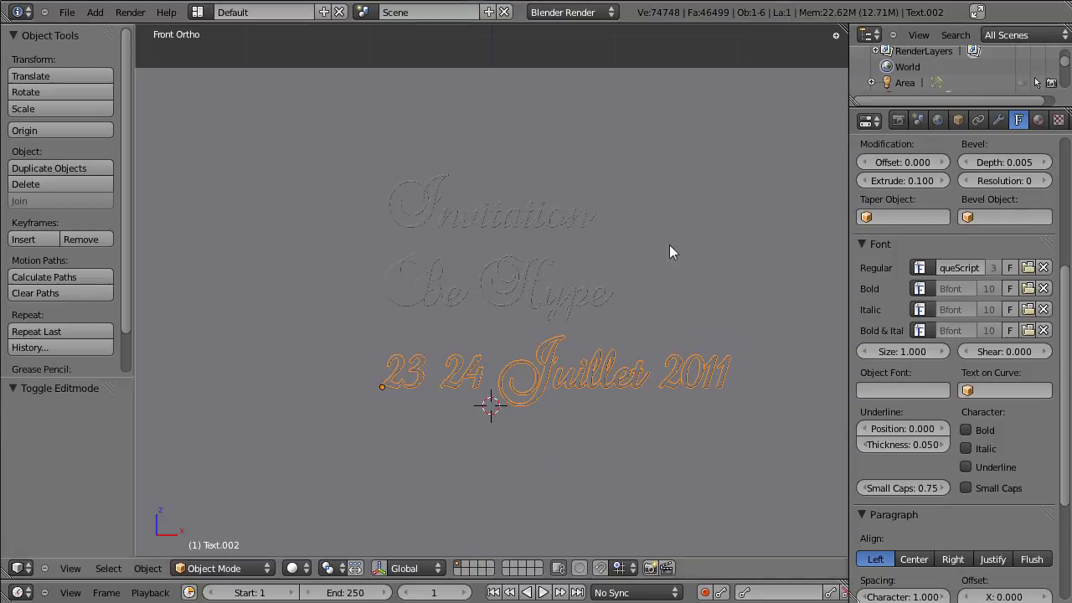
Select the text lines and create a new material named Or for them
right_click(527, 292)
right_click(560, 212)
right_click(584, 376)
right_click(525, 254)
right_click(521, 218)
click(349, 247)
click(535, 262)
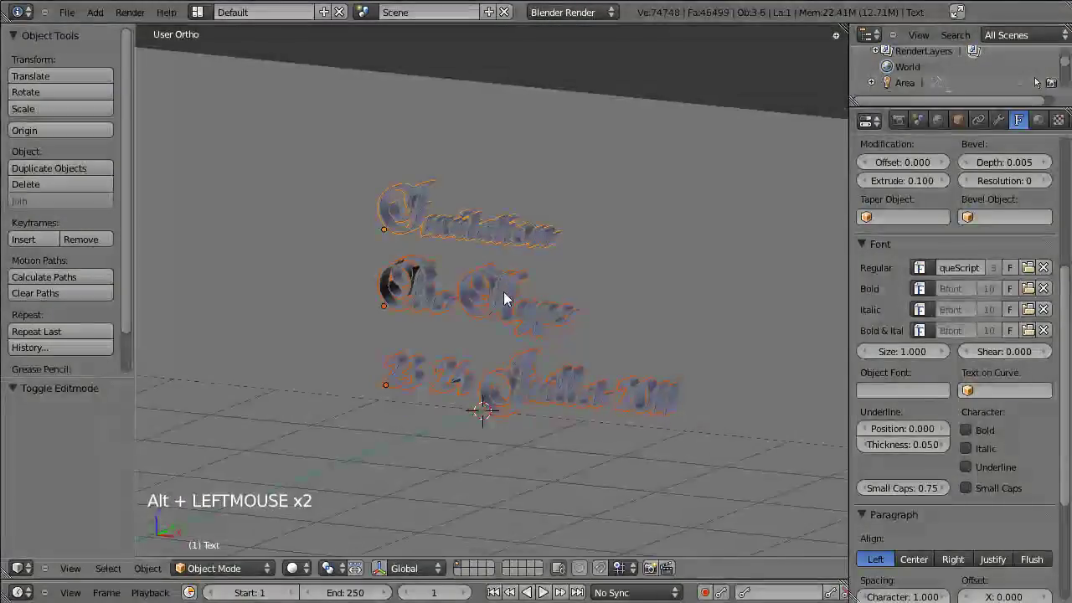
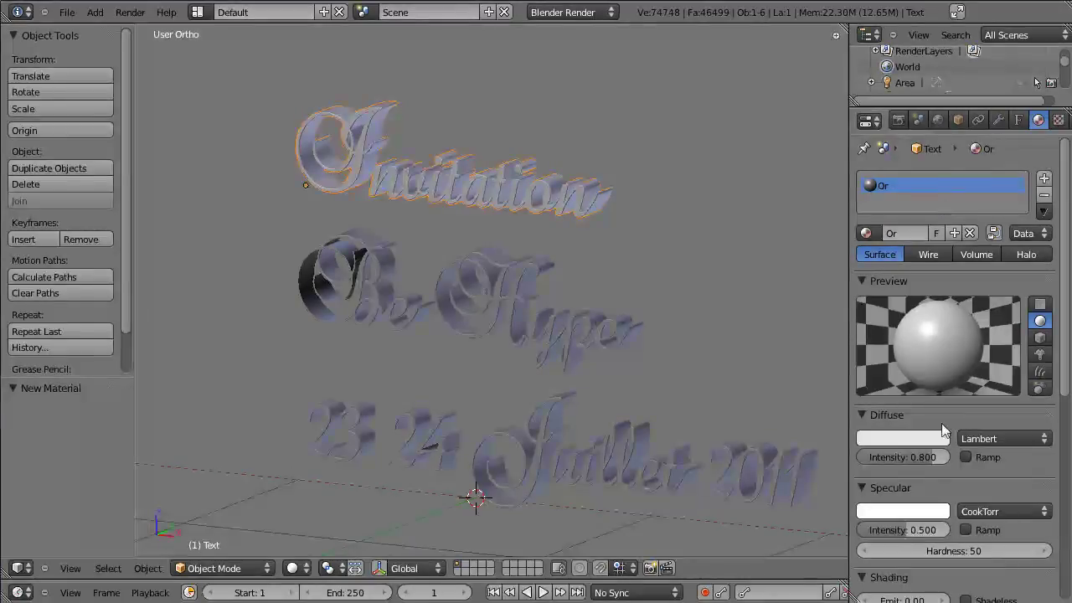
Give Or a gold diffuse colour, Specular Intensity 0.75 and a harder, shinier highlight
click(940, 442)
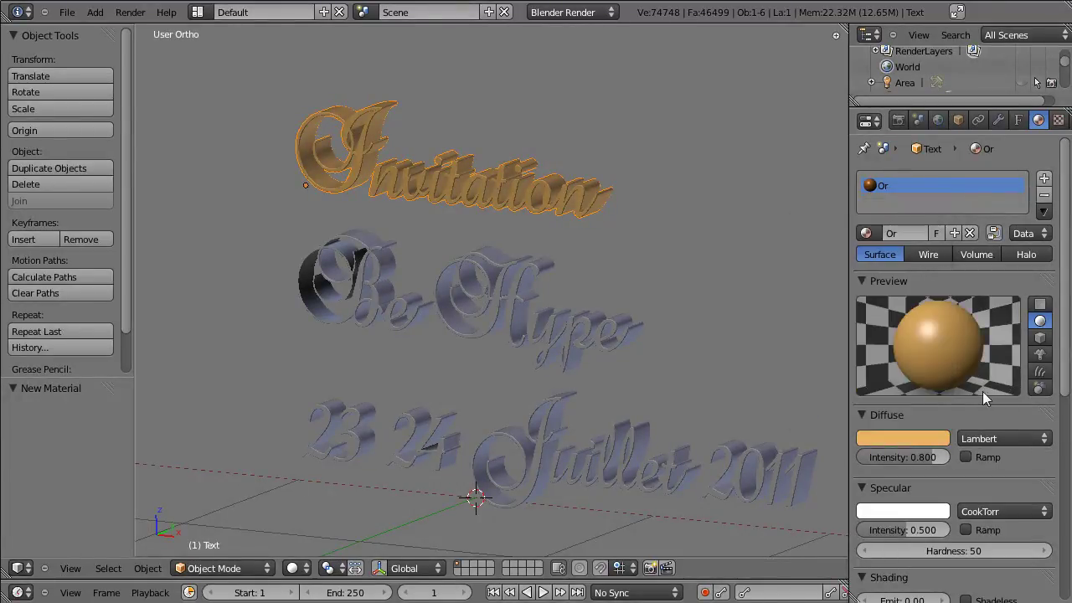
scroll(down, 3)
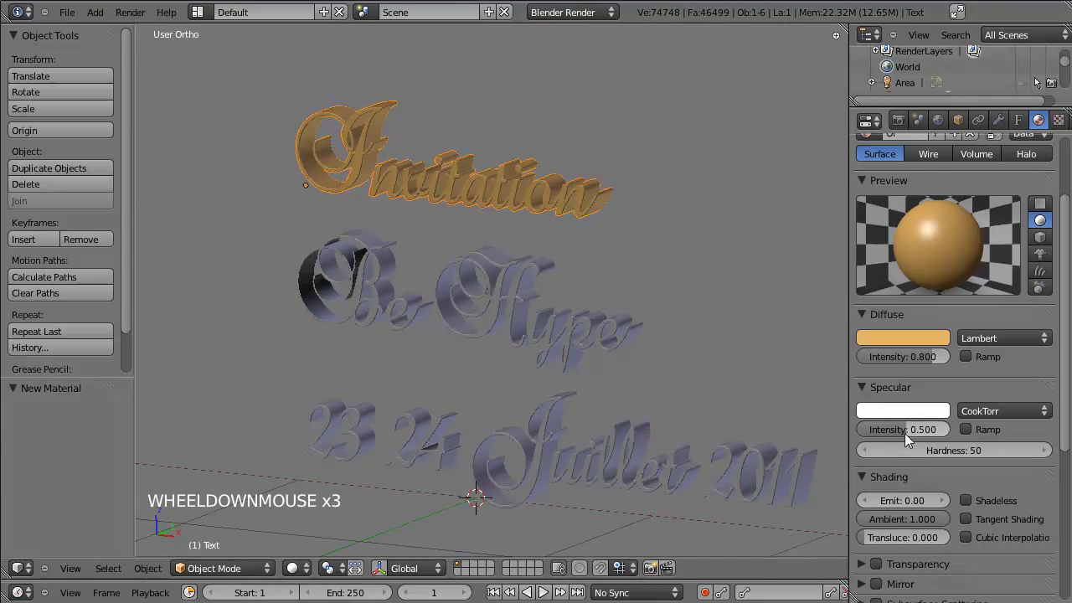
click(910, 440)
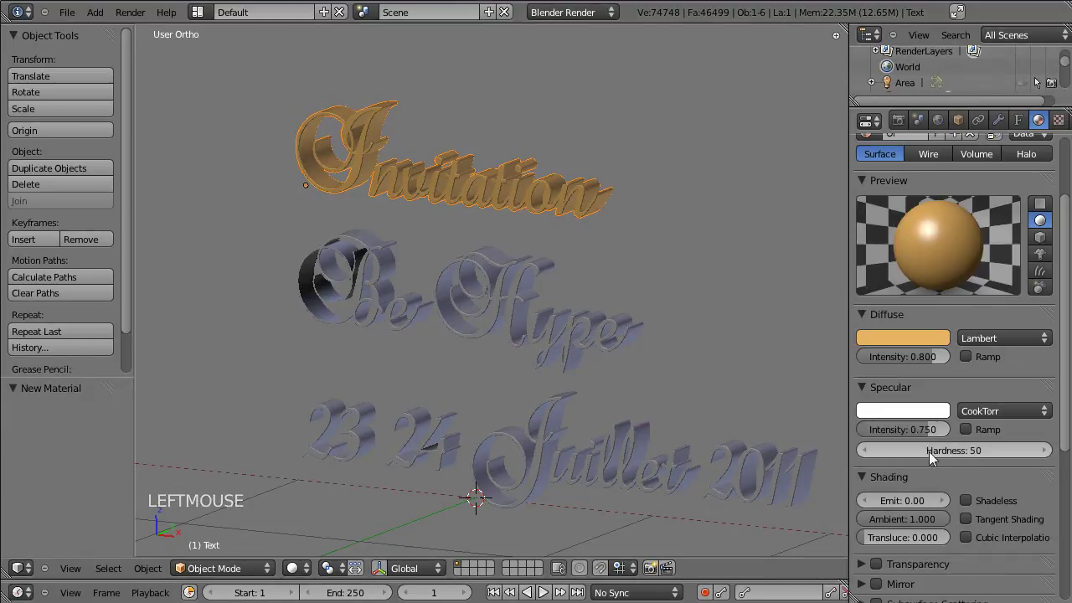
click(922, 460)
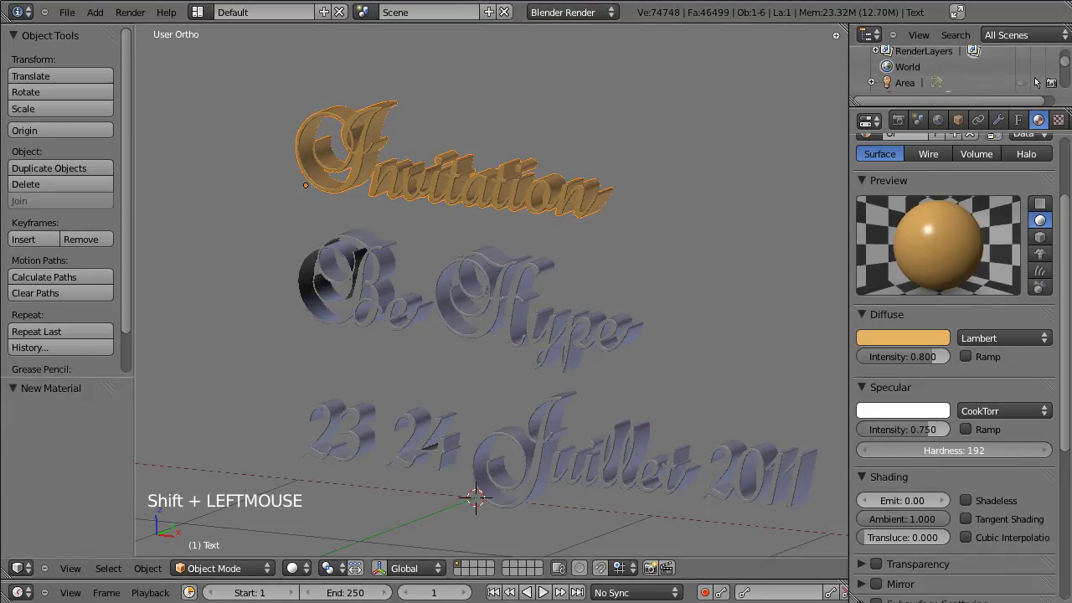
scroll(down, 3)
scroll(up, 3)
scroll(down, 3)
scroll(up, 3)
Assign the Or material to the Be Hype line and the date line
right_click(557, 257)
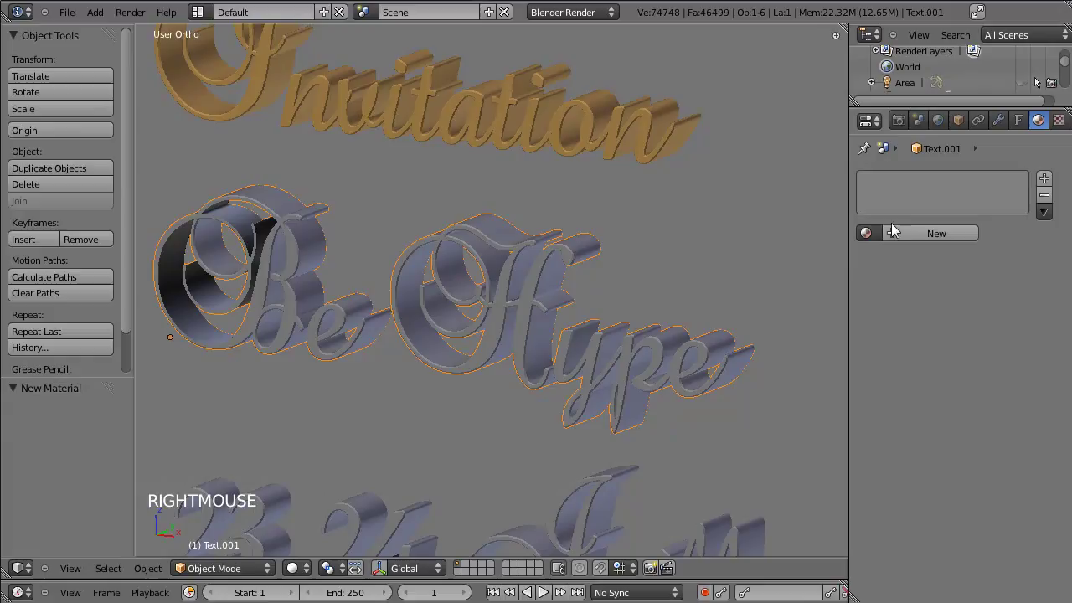
click(881, 236)
right_click(600, 512)
click(871, 243)
In camera view, shrink the date and Invitation lines and slightly enlarge Be Hype
key(KP_0)
key(KP_0)
scroll(up, 3)
scroll(down, 3)
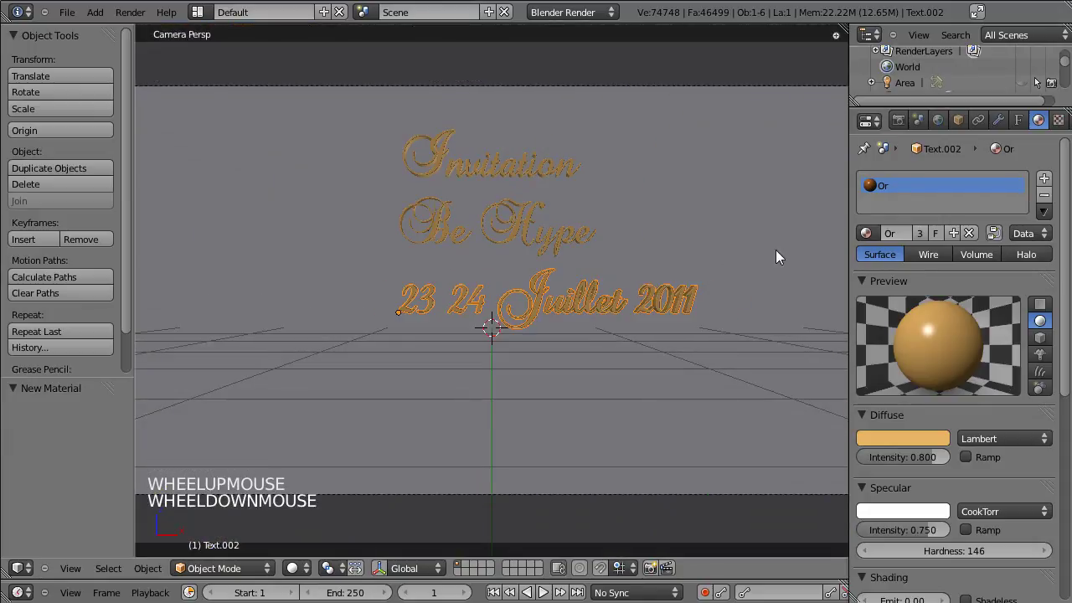
key(s)
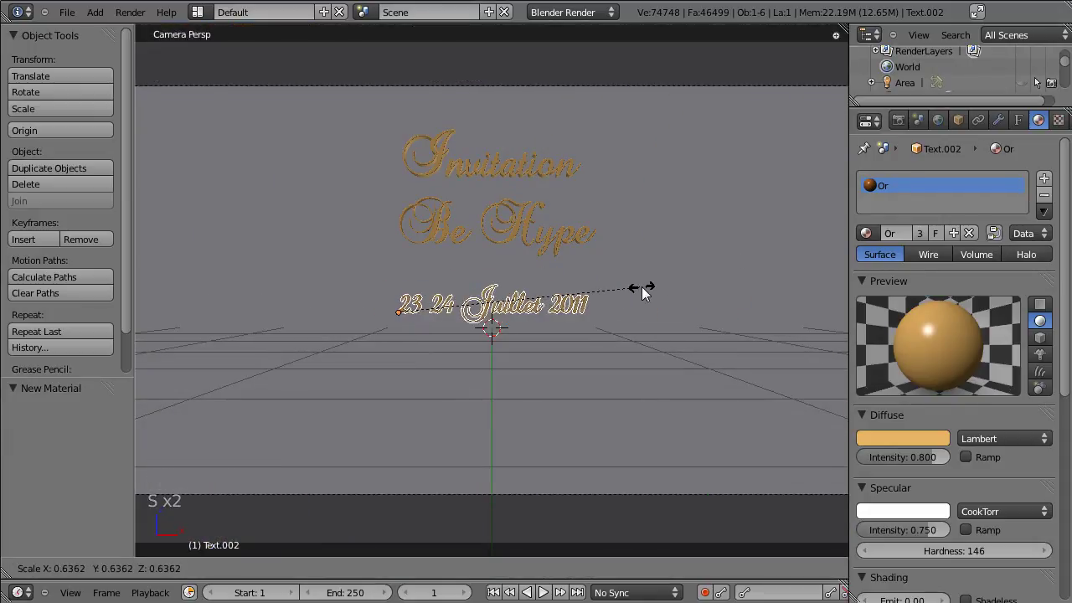
scroll(down, 3)
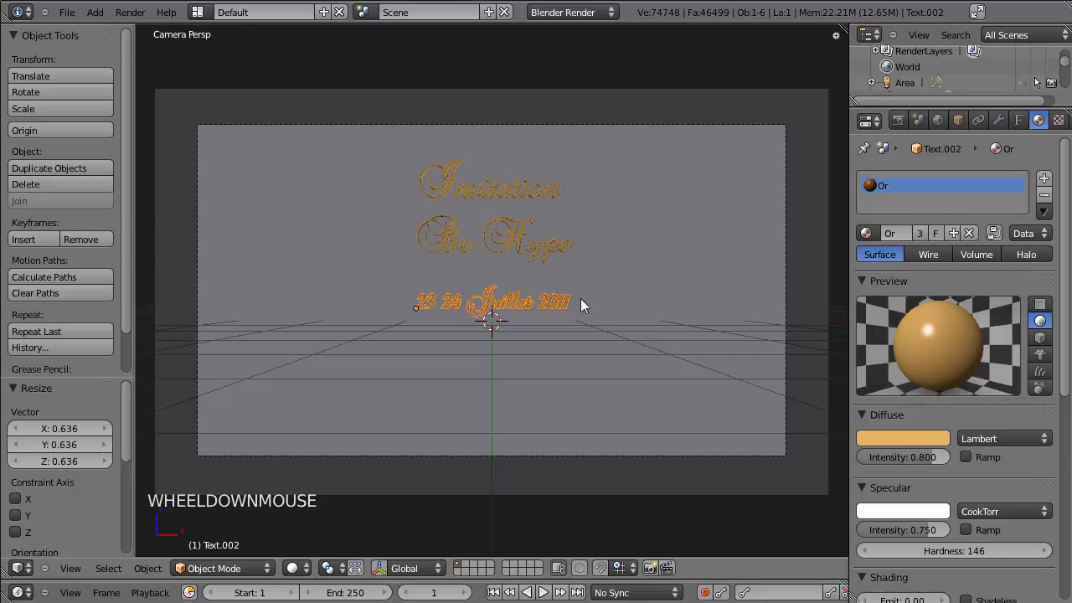
key(t)
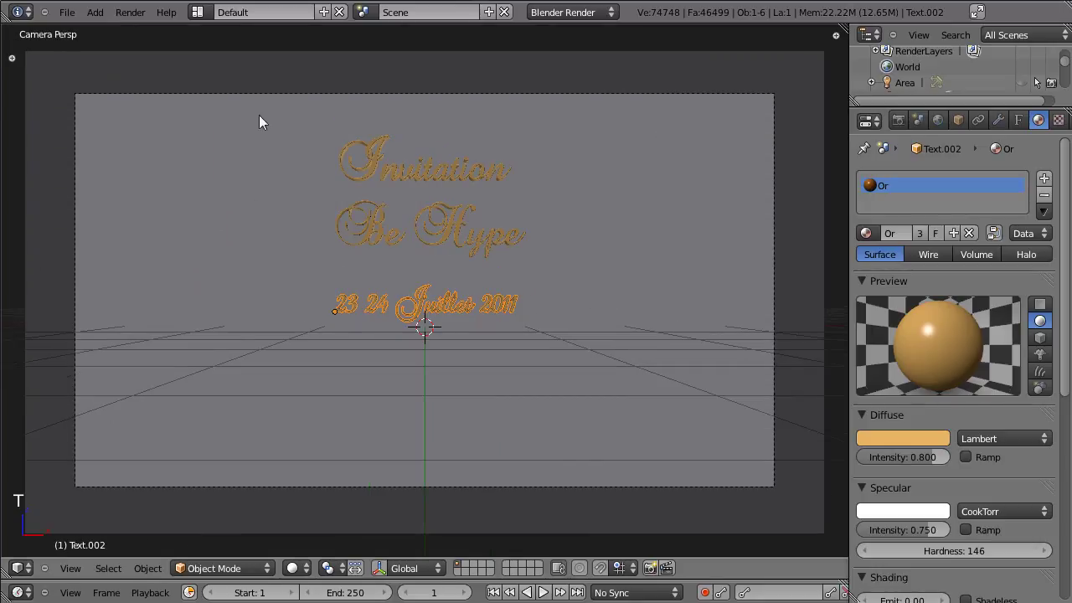
right_click(445, 227)
key(s)
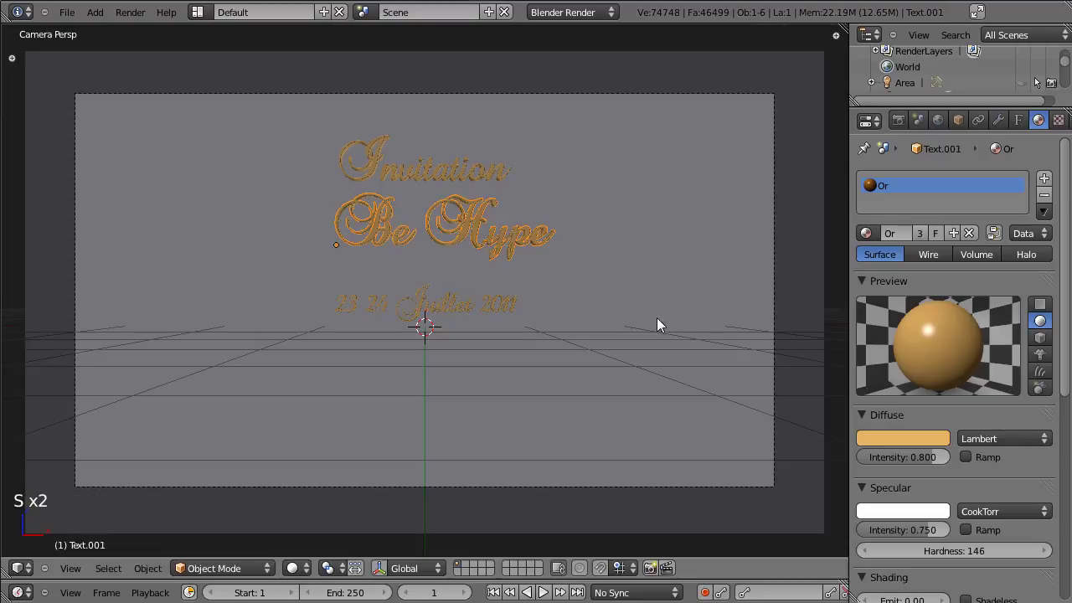
right_click(524, 192)
key(s)
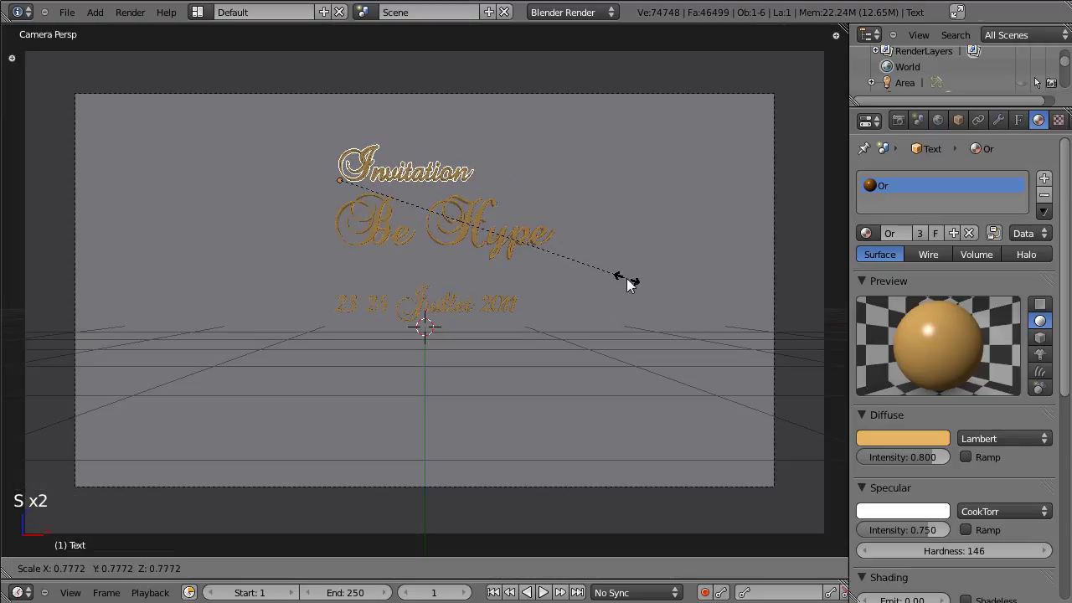
Move the date line vertically, Be Hype sideways and the Invitation text into place on the card
right_click(493, 311)
key(g)
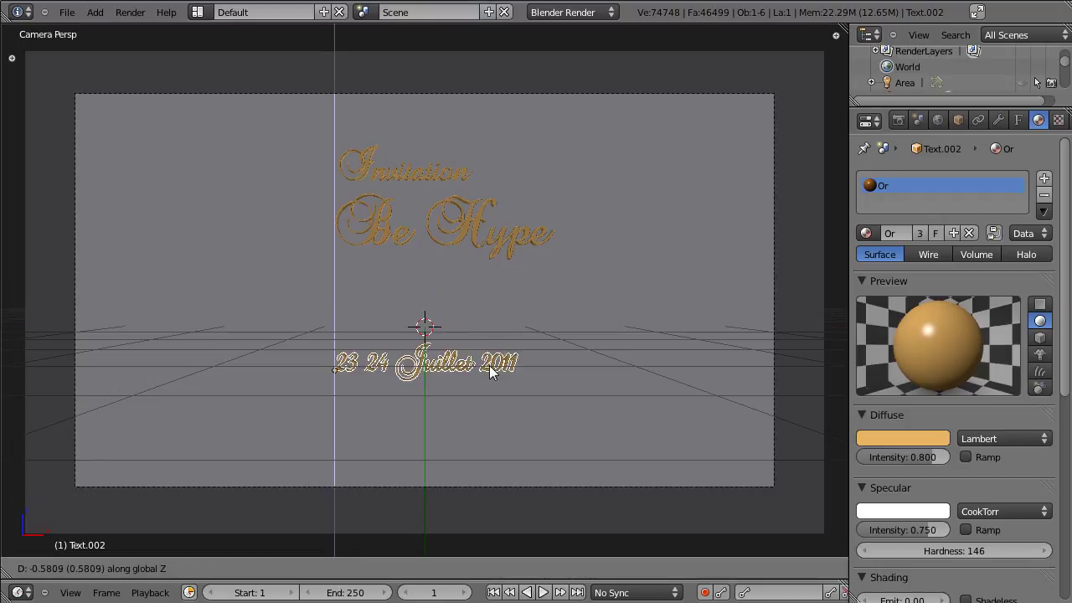
right_click(493, 241)
key(g)
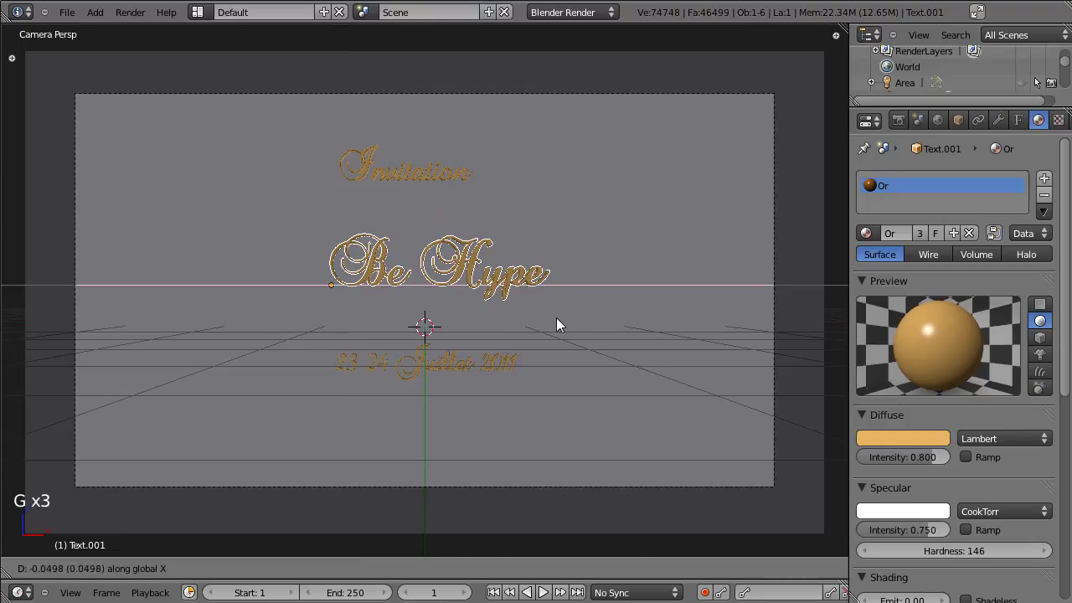
key(g)
right_click(447, 173)
key(g)
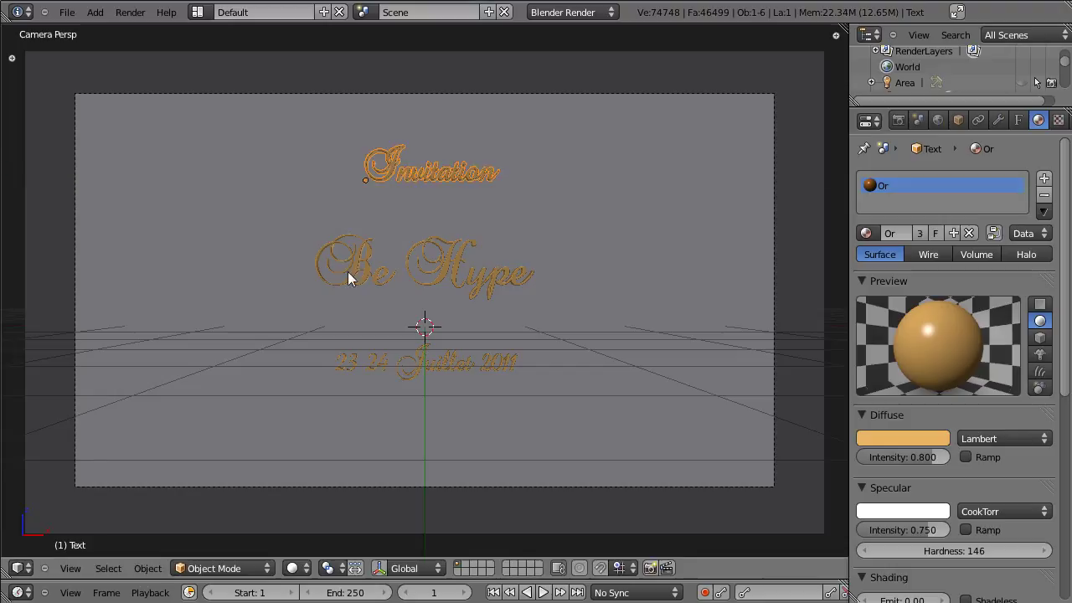
click(294, 302)
Back through the camera, nudge the date line sideways and shift the Invitation text slightly
scroll(down, 3)
click(376, 377)
key(KP_0)
scroll(up, 3)
right_click(464, 405)
right_click(480, 274)
right_click(509, 414)
right_click(526, 407)
key(g)
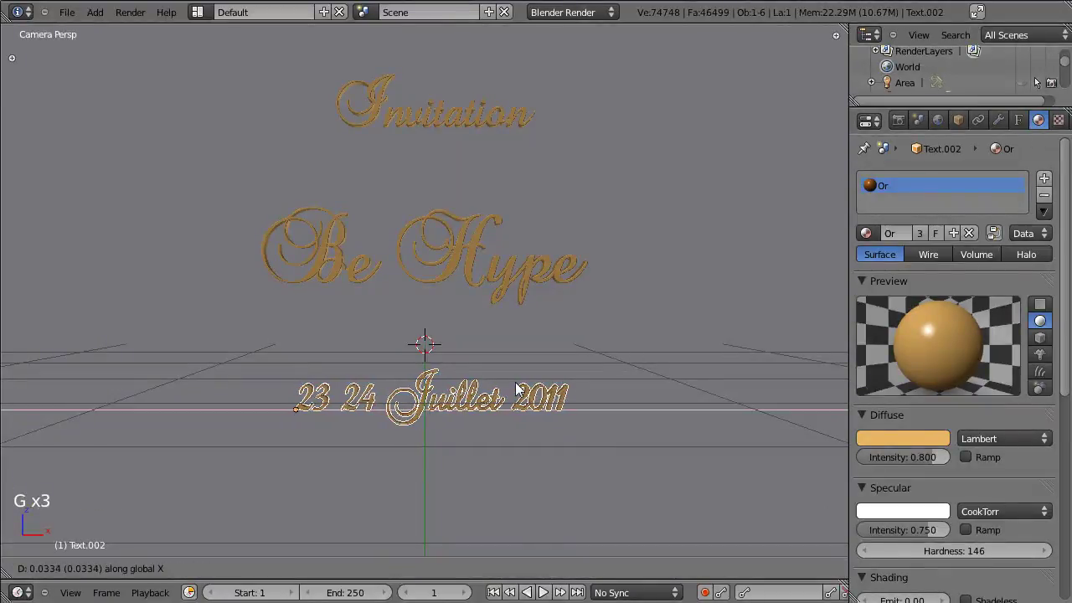
right_click(457, 122)
key(g)
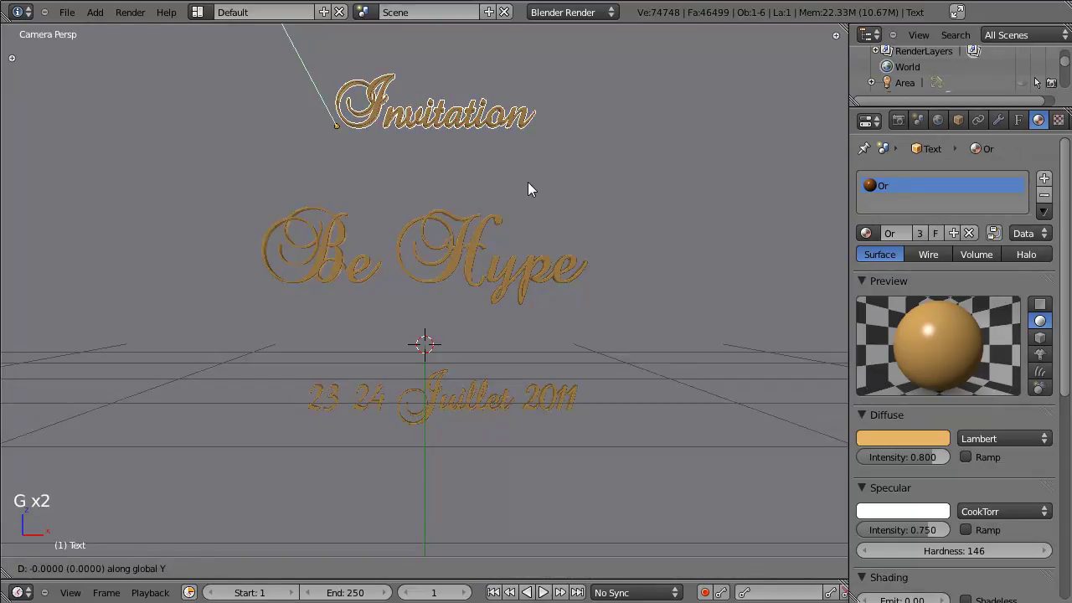
key(g)
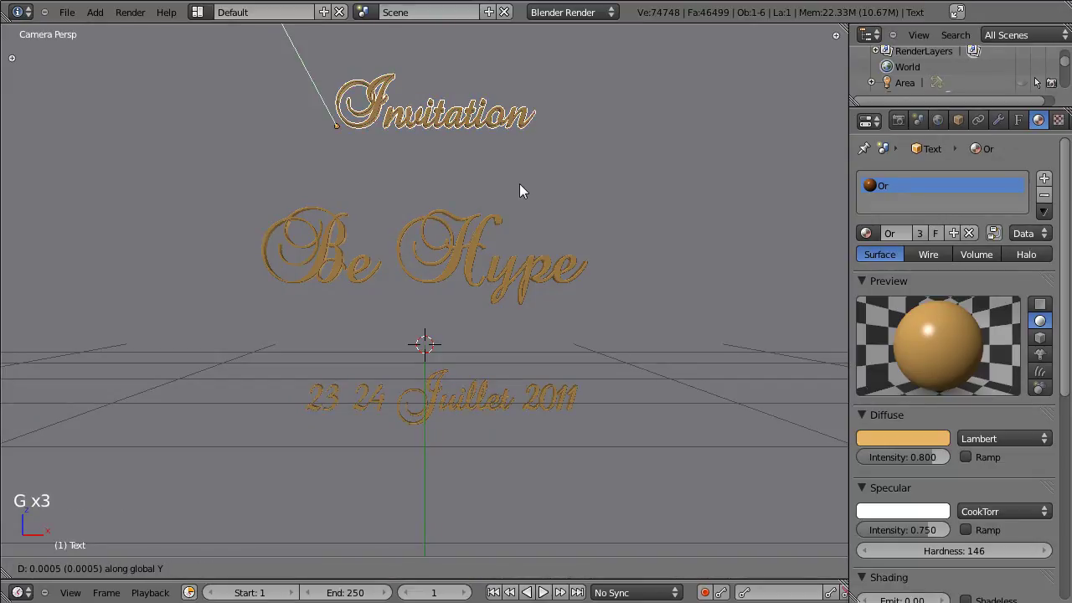
key(g)
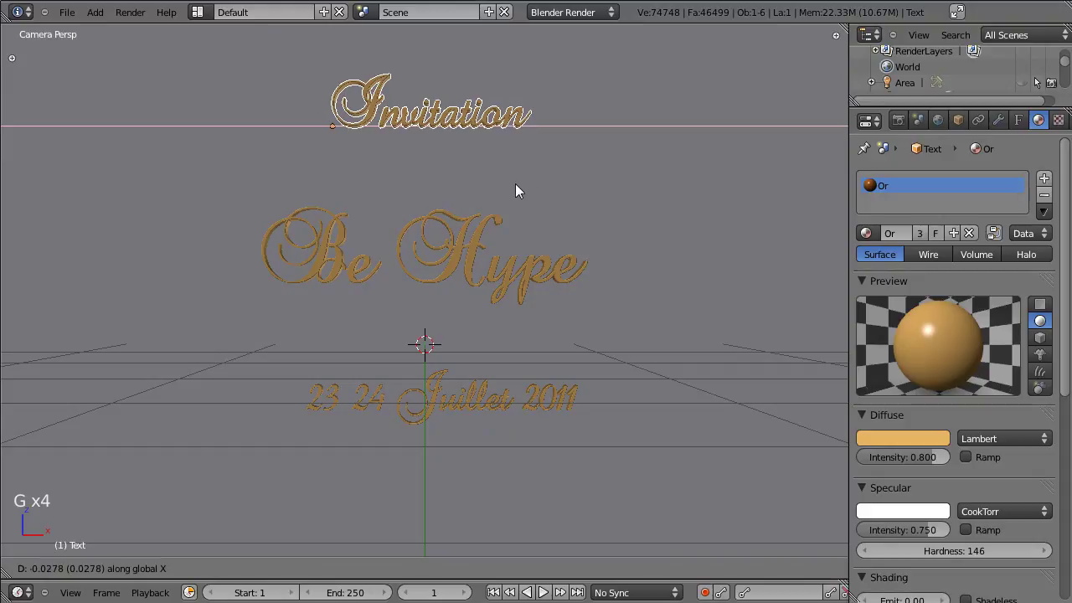
key(ctrl+s)
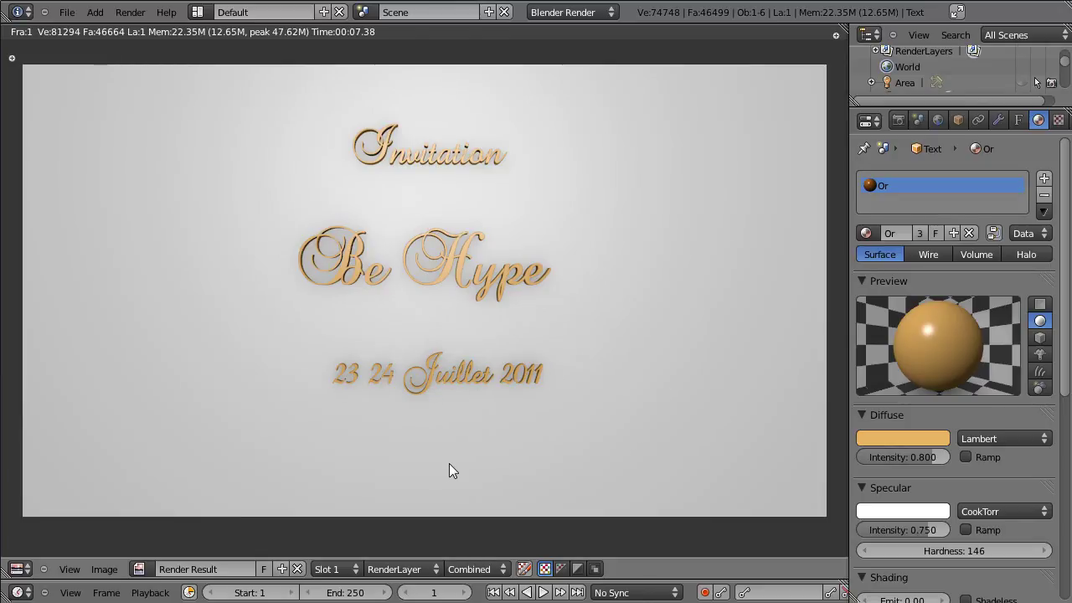
key(Escape)
Enlarge the Be Hype text and move it sideways and lower on the card
right_click(453, 268)
scroll(down, 3)
scroll(up, 3)
key(s)
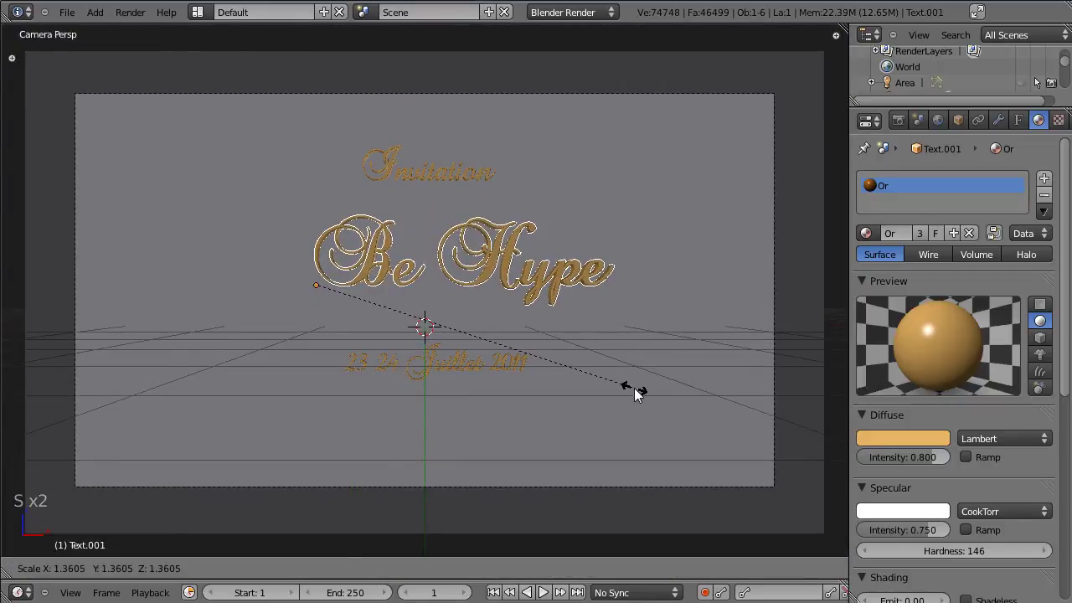
key(g)
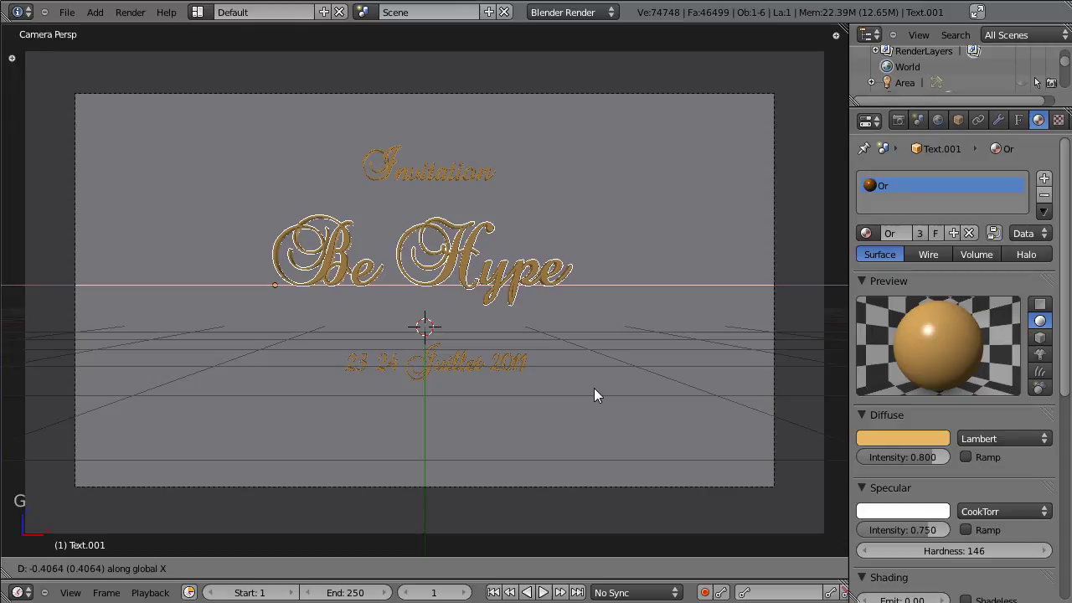
key(g)
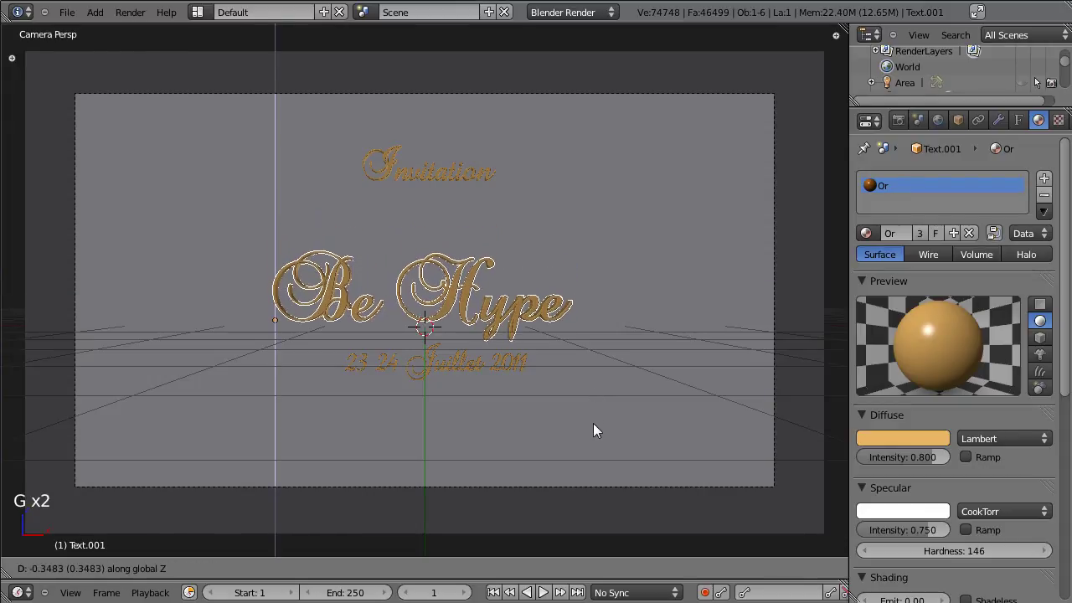
Move the date line lower on the card and save the file
right_click(533, 403)
key(g)
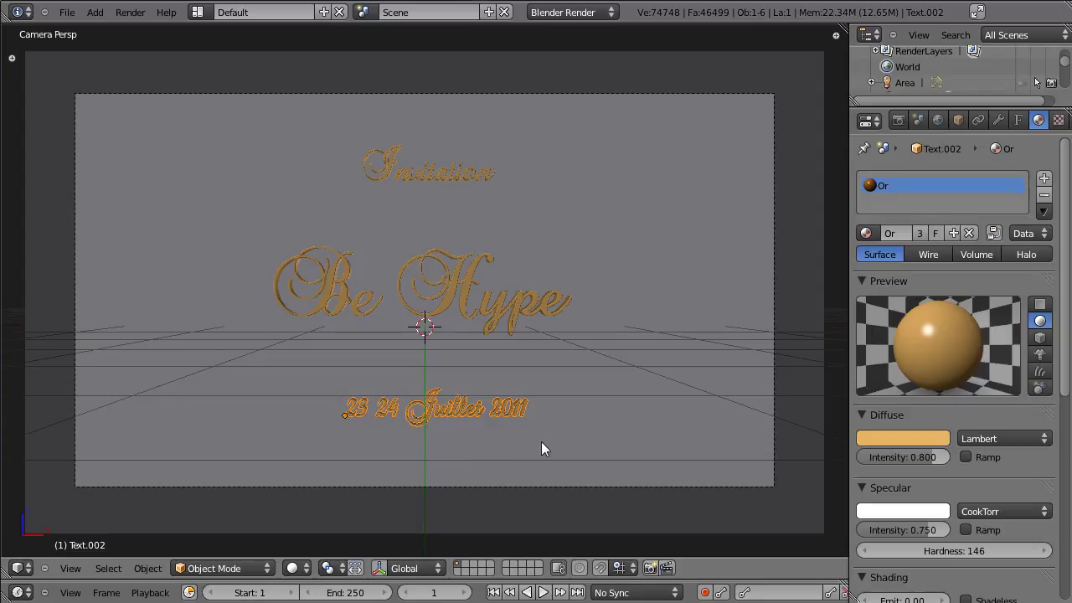
key(ctrl+s)
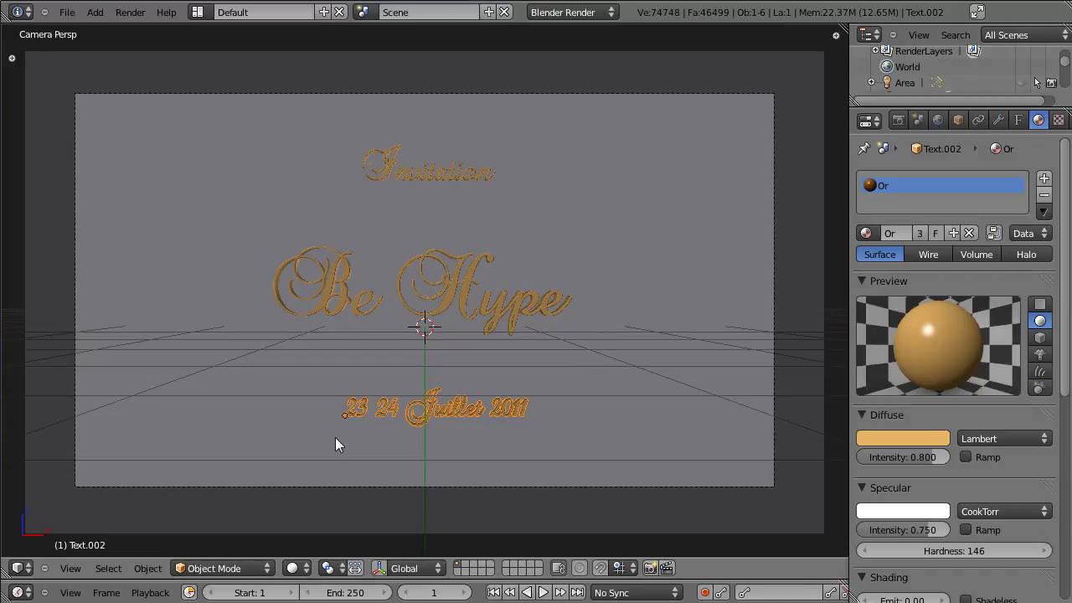
Add an Area lamp, then in front view move it above the card and tilt it toward the text
key(KP_1)
scroll(down, 3)
click(529, 475)
key(shift+a)
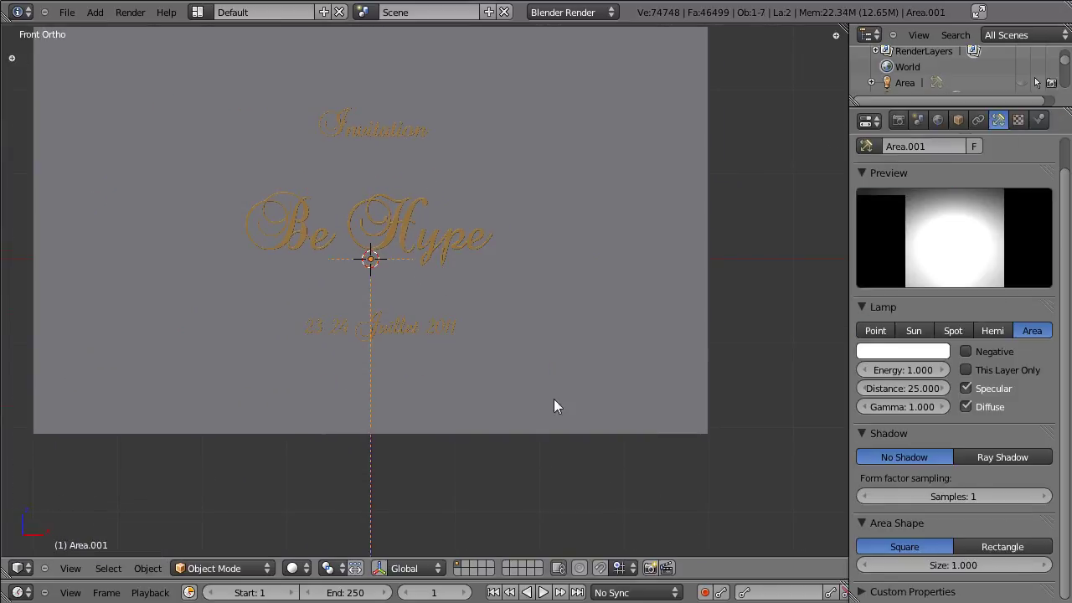
click(515, 406)
key(g)
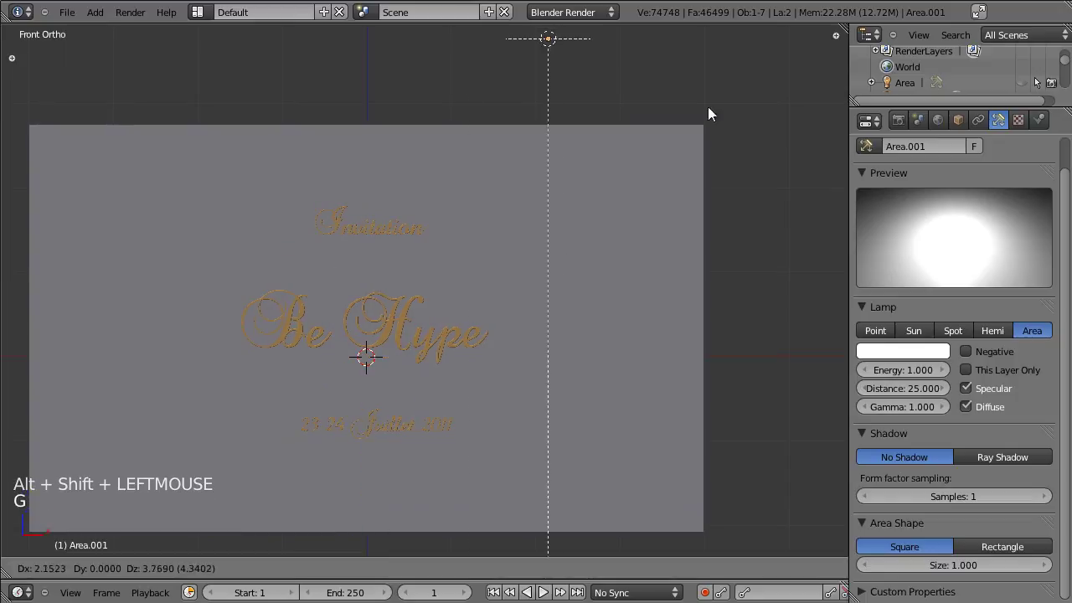
key(r)
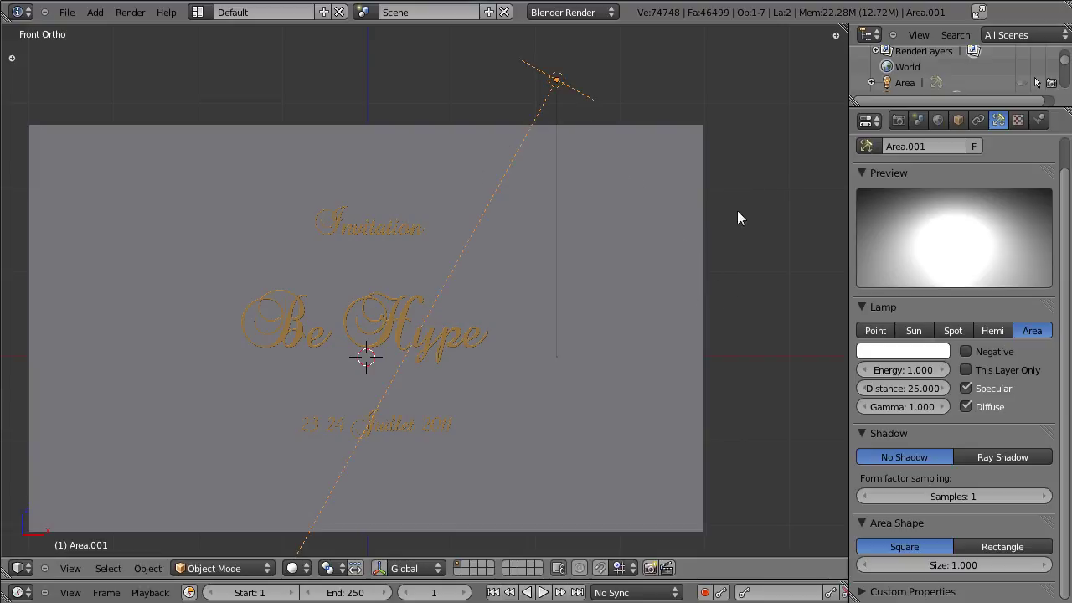
Shift the new light along the depth axis and confirm its position
click(915, 572)
click(292, 347)
click(738, 314)
key(g)
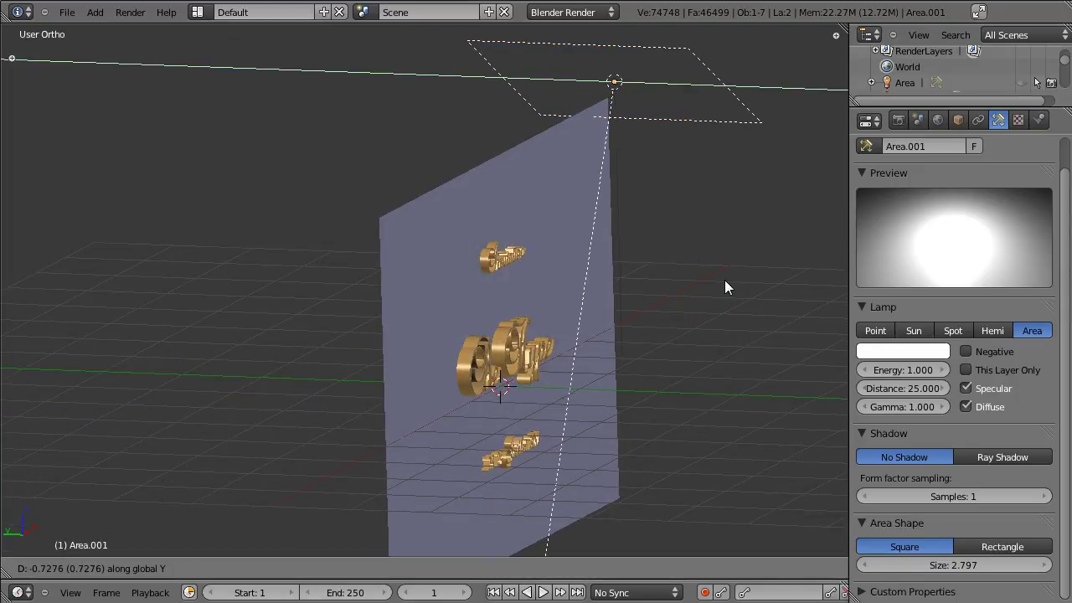
click(597, 230)
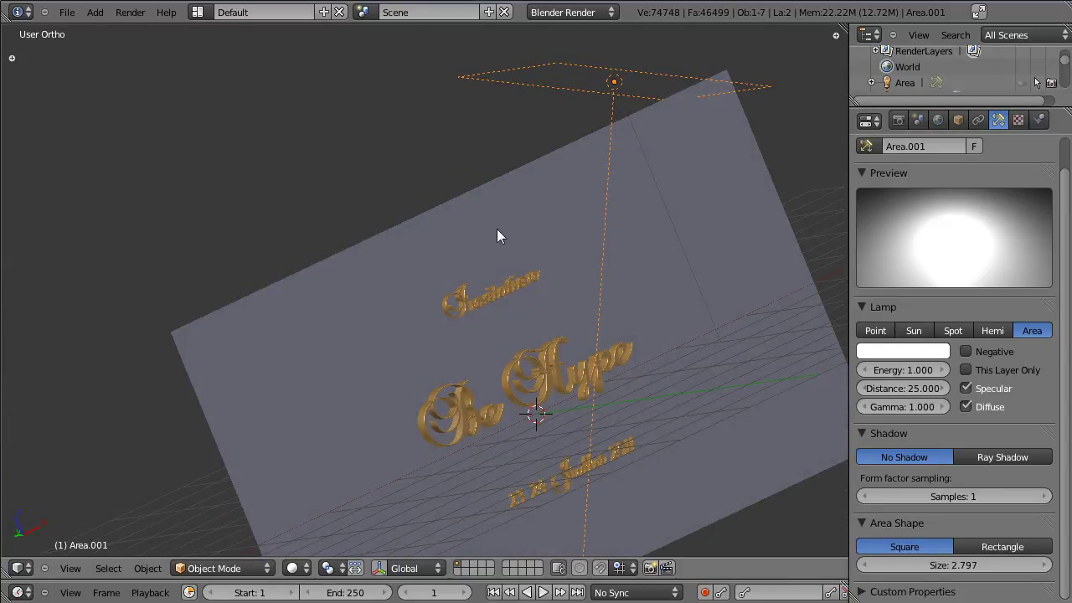
Set the light's size larger, Distance 7.86 and Energy 0.2
click(405, 267)
click(665, 286)
click(926, 394)
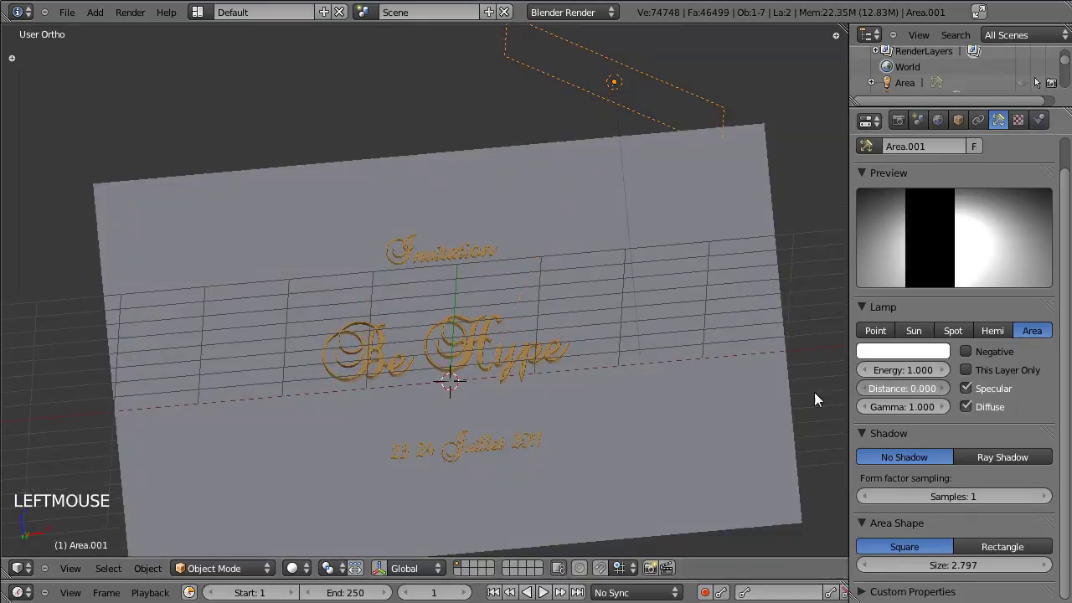
click(889, 380)
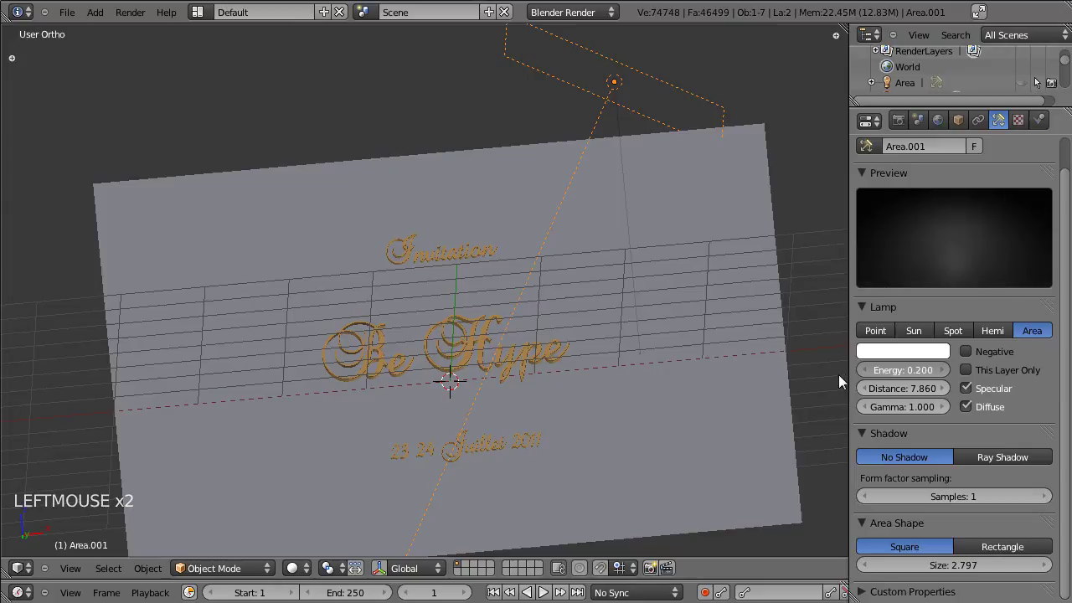
key(ctrl+s)
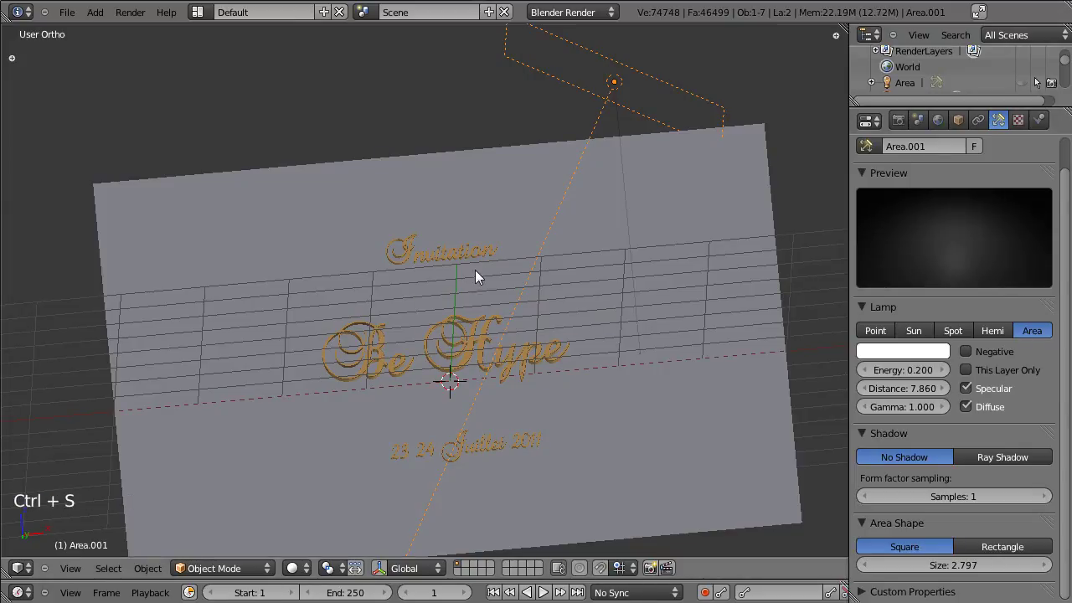
Render a test of the card with the new light and return to the scene
click(521, 228)
click(351, 283)
click(620, 317)
key(ctrl+s)
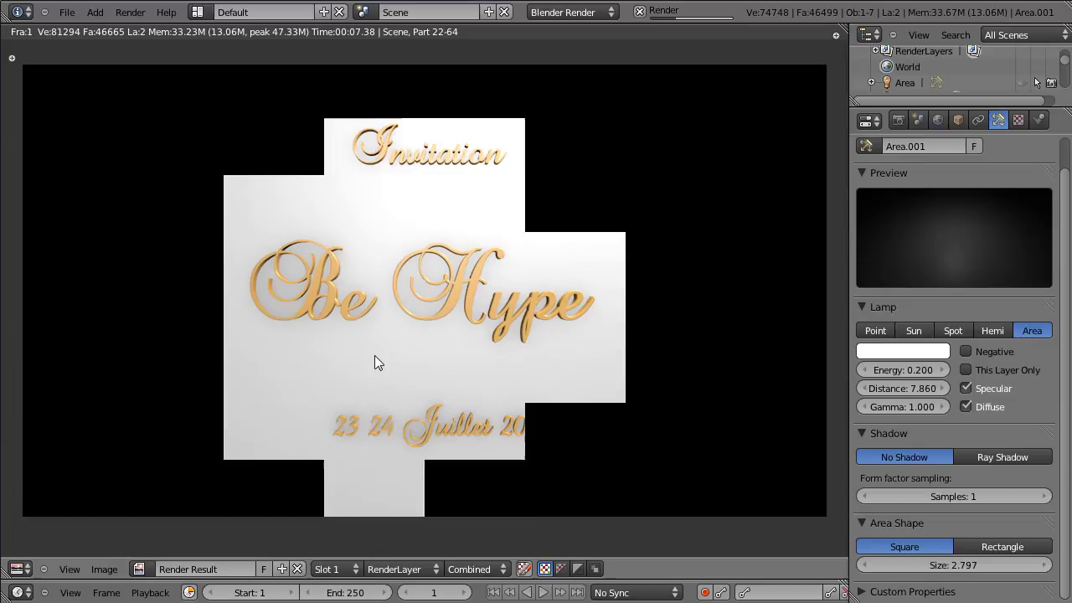
key(Escape)
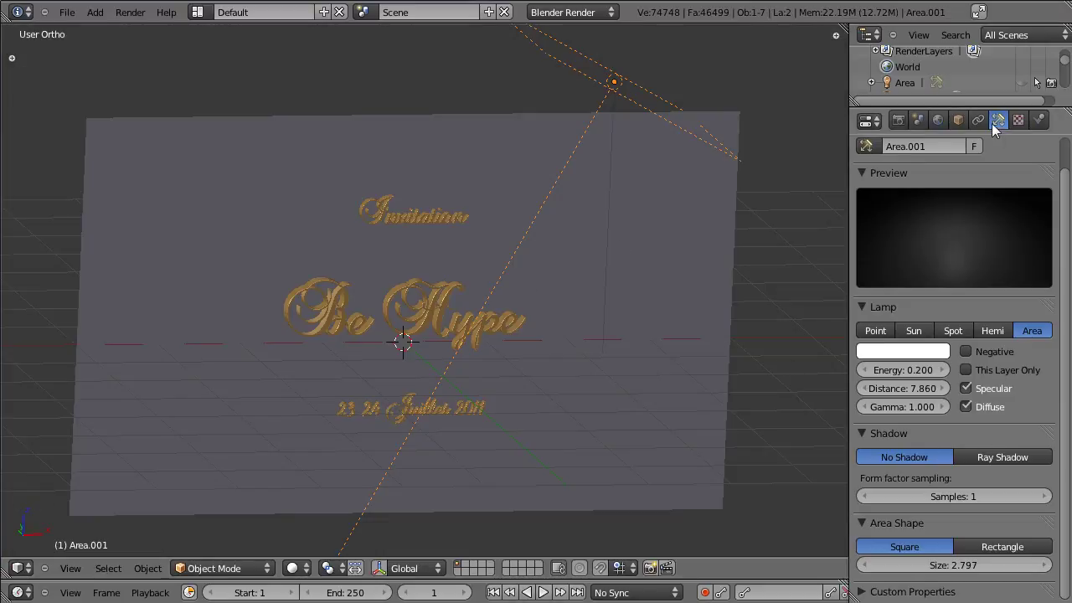
Enable Ray Shadow on the area light
click(1012, 462)
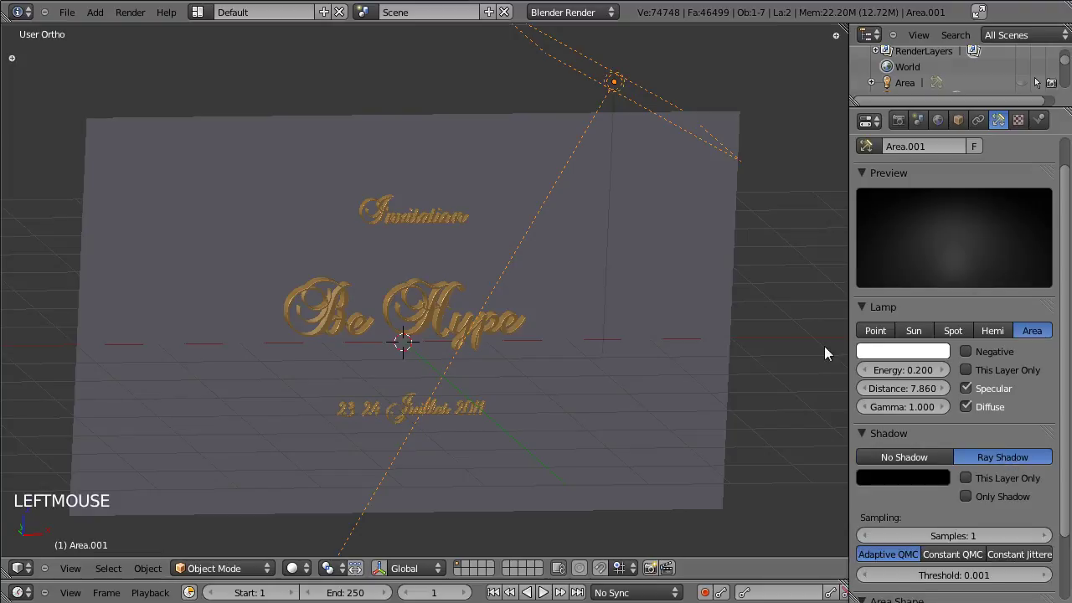
key(ctrl+s)
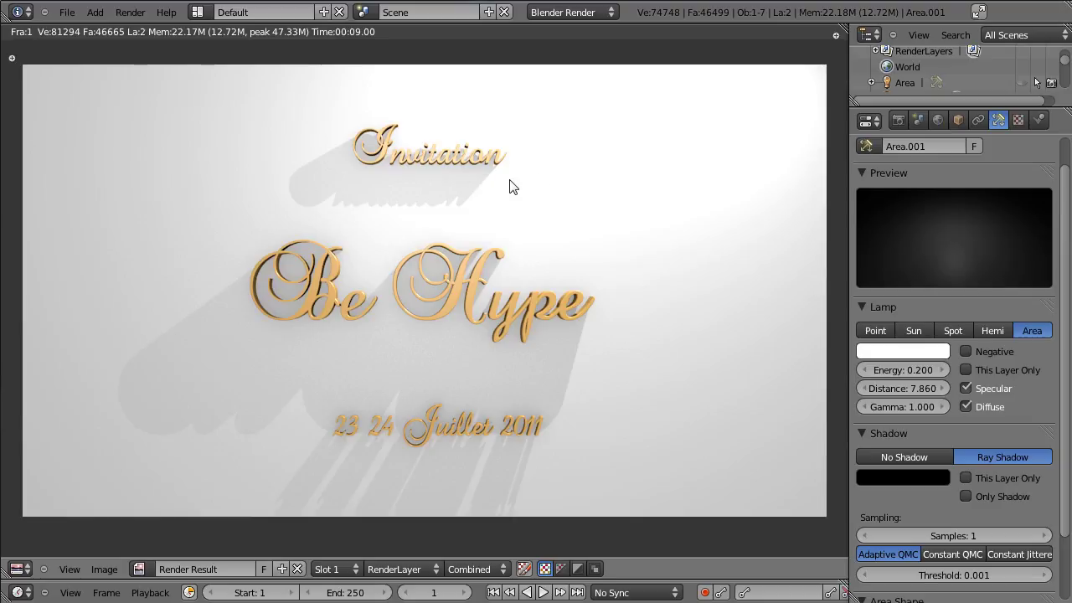
key(Escape)
Lower Area.001's energy to 0.14 and shorten its falloff distance to about 7.49
right_click(653, 160)
right_click(665, 101)
click(920, 374)
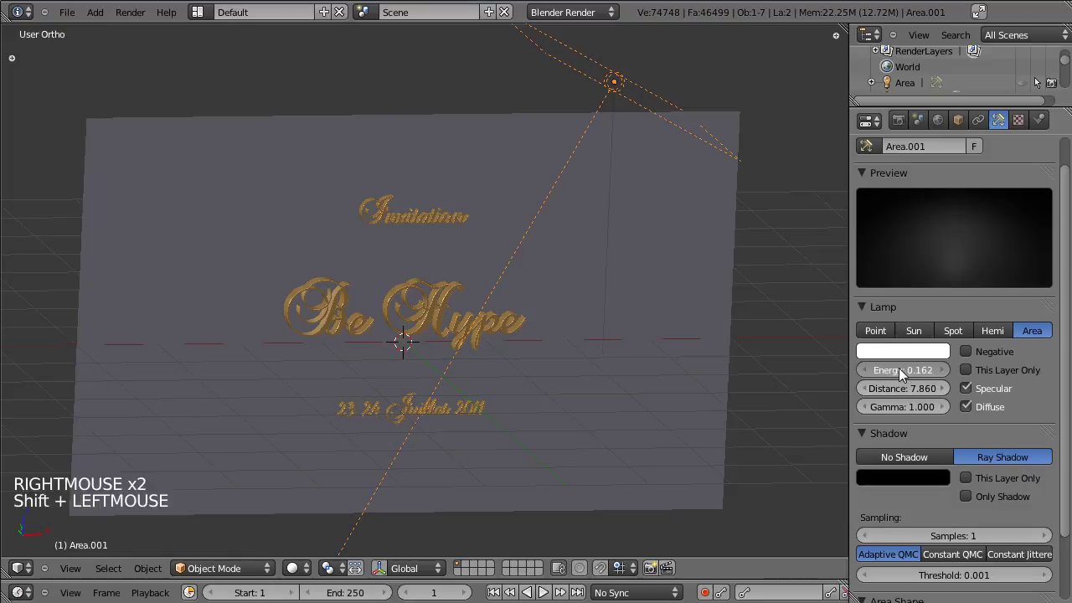
scroll(down, 3)
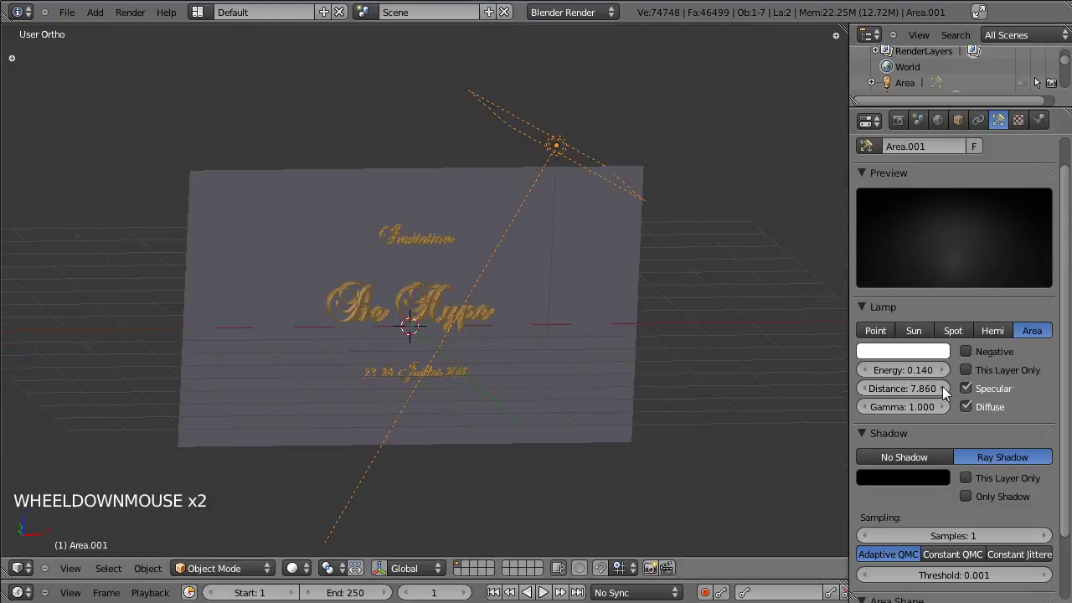
click(933, 400)
click(930, 395)
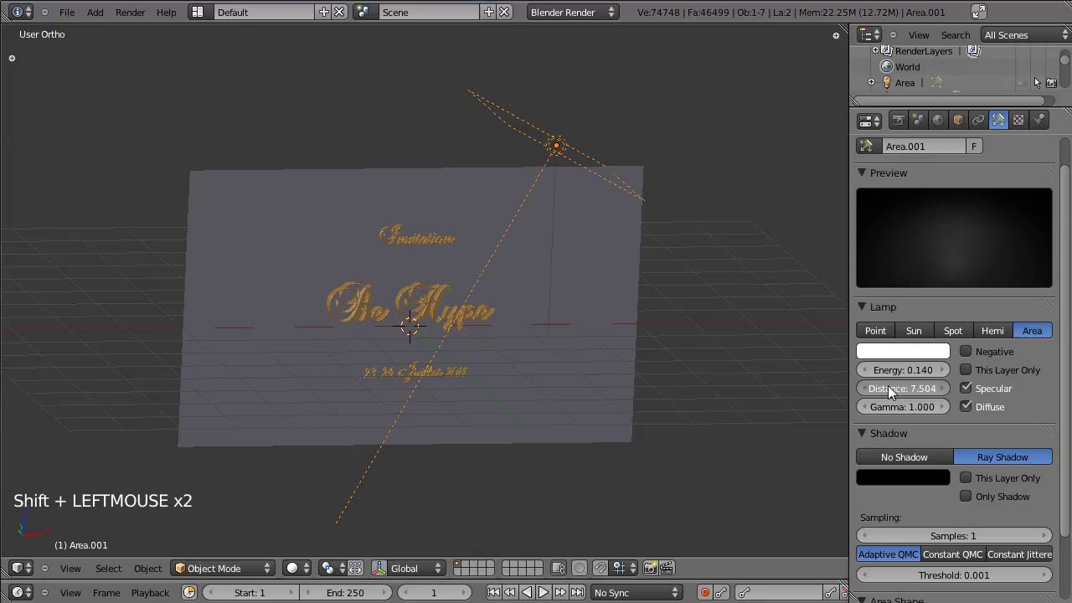
click(328, 337)
scroll(down, 3)
scroll(up, 3)
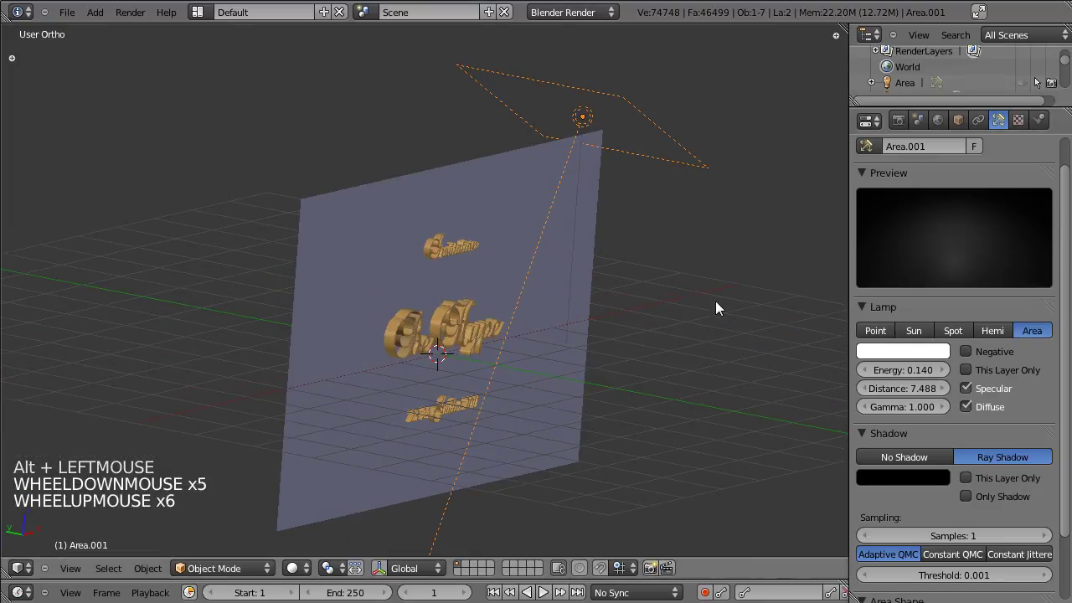
Rotate the view and select the other Area lamp
key(alt+h)
click(581, 374)
right_click(686, 295)
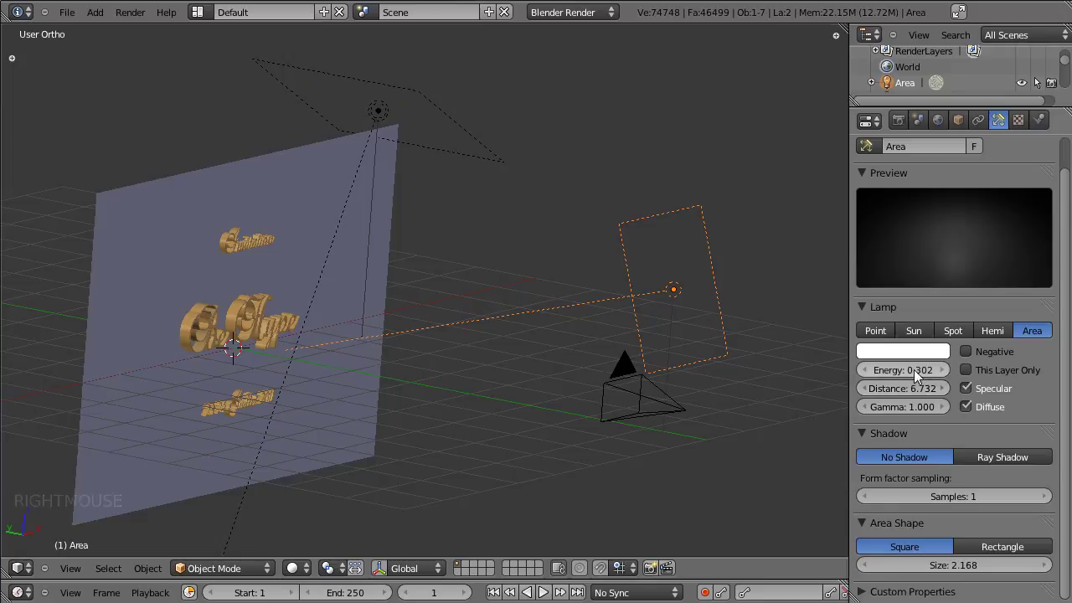
Lower the front area lamp's energy to 0.166 and save, facing the view to the card
click(919, 375)
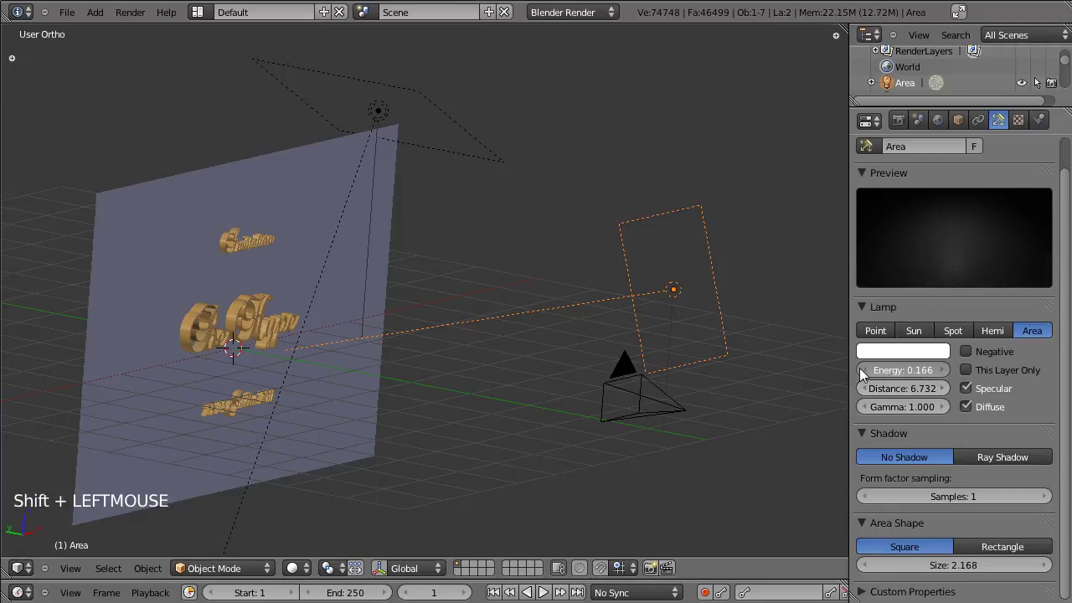
key(ctrl+s)
click(428, 375)
click(529, 363)
Select the wall plane and show its empty material settings
right_click(293, 264)
click(594, 401)
click(486, 443)
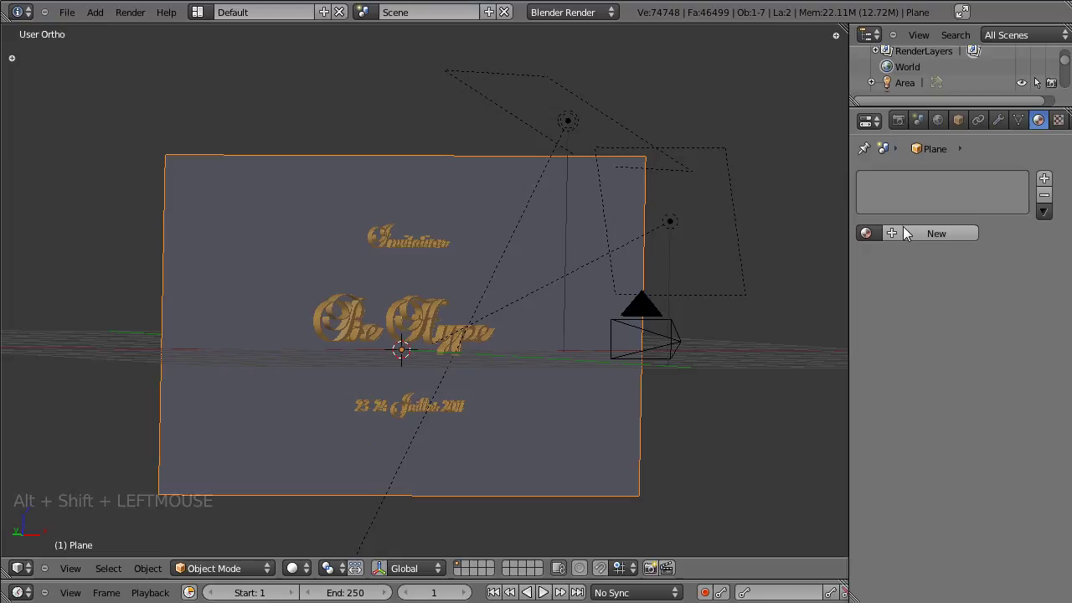
Create a new material named Carte for the plane with a gold diffuse colour
click(911, 236)
click(934, 242)
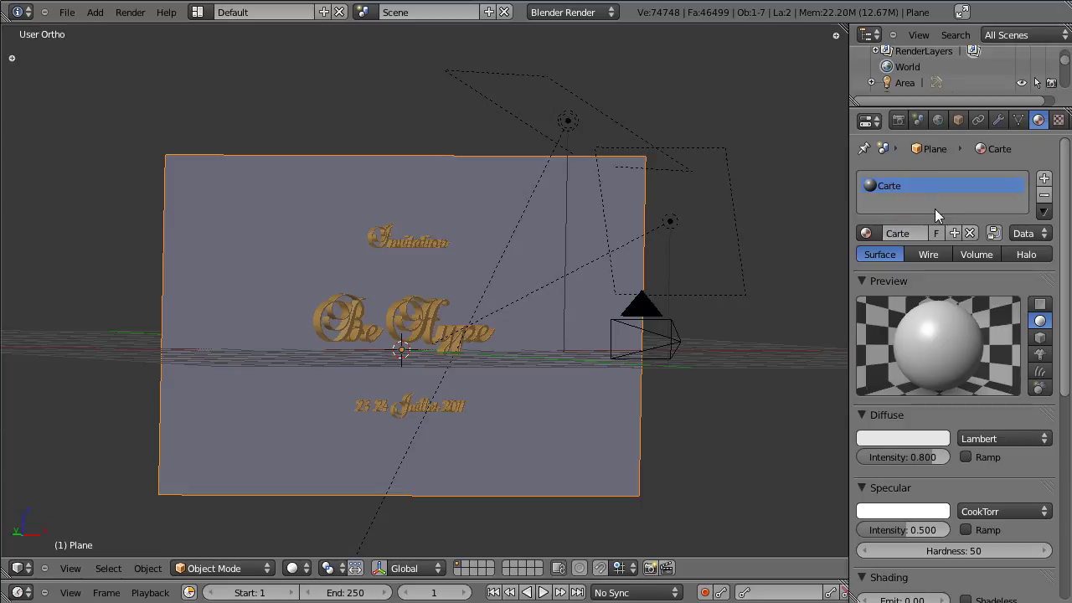
click(923, 444)
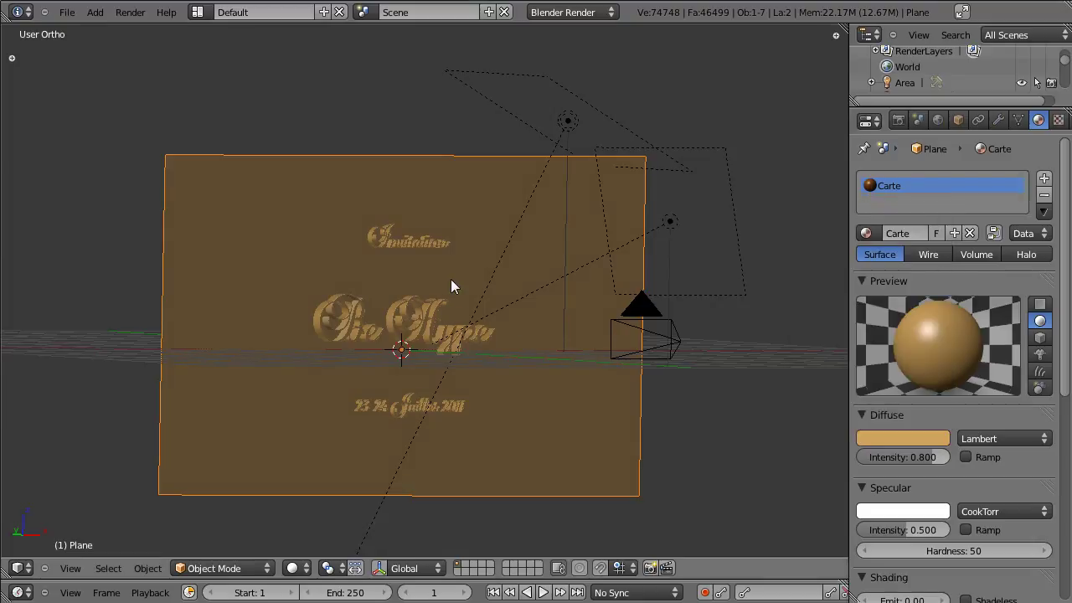
right_click(441, 313)
right_click(461, 282)
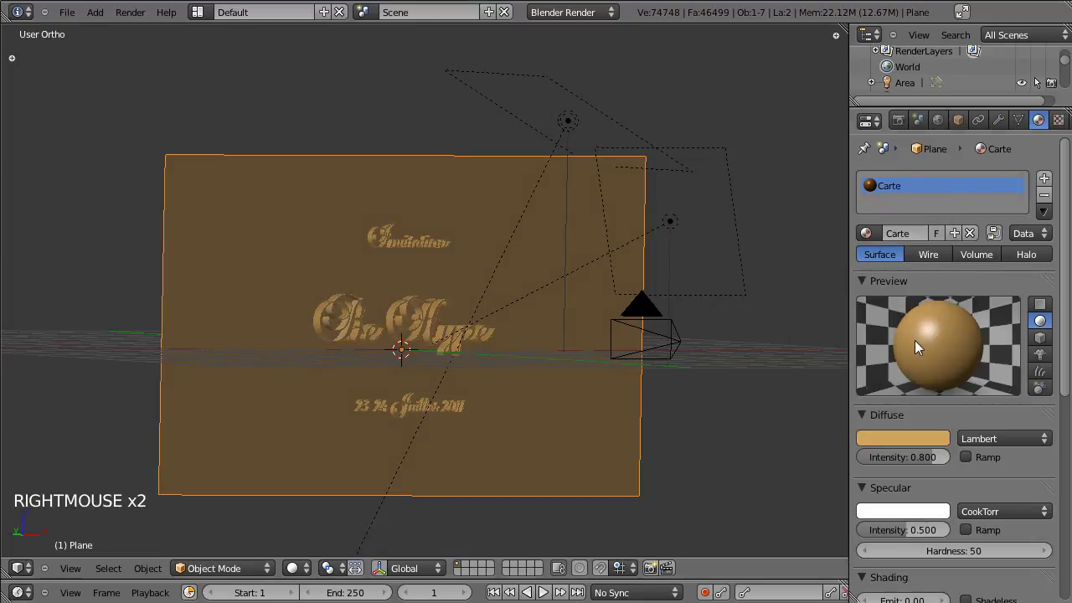
click(927, 444)
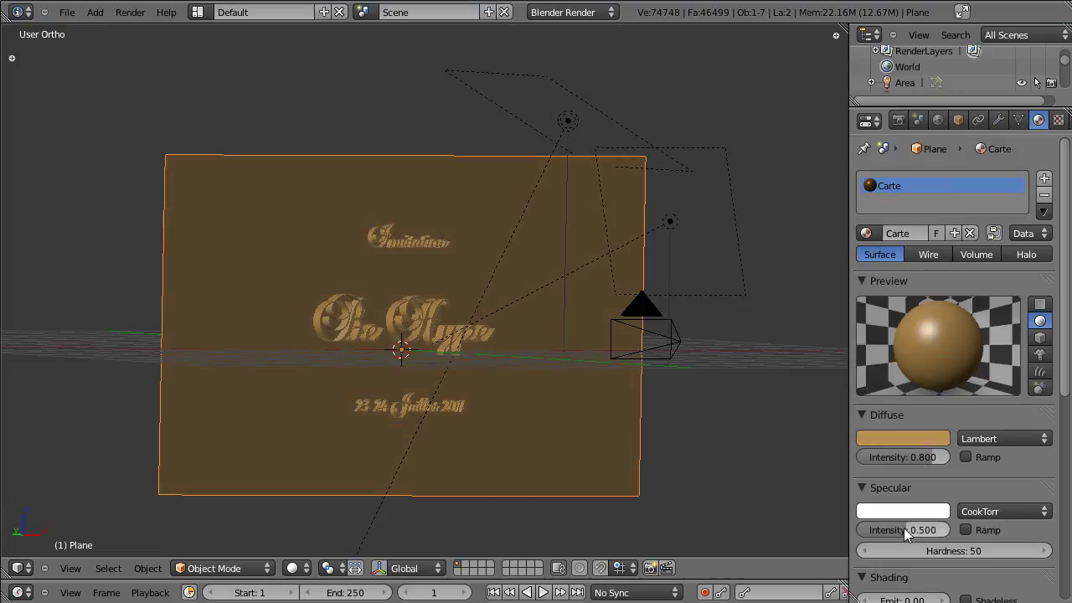
Set Carte's Specular Intensity to 0 and save
click(848, 535)
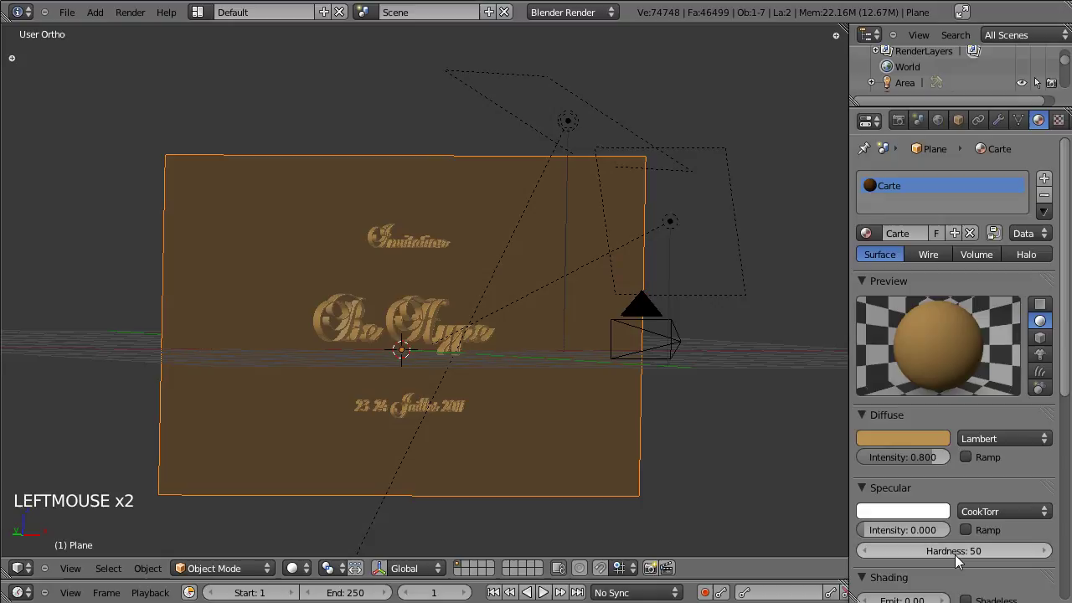
key(ctrl+s)
Add a new Image texture to Carte loading TilesOrnate0043_1_M.jpg and preview it
click(1057, 147)
click(906, 303)
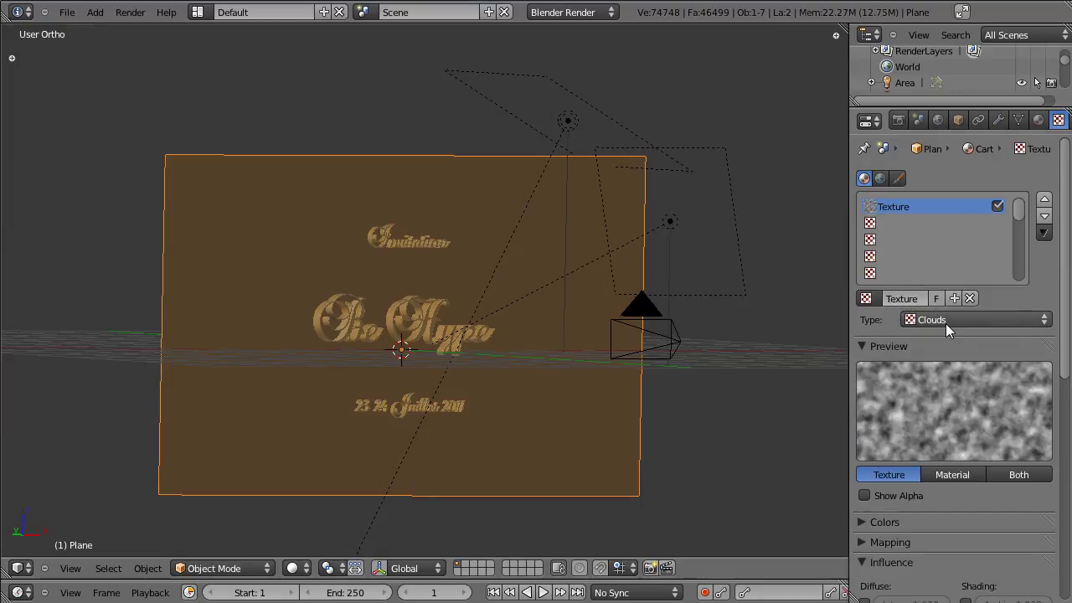
click(1028, 328)
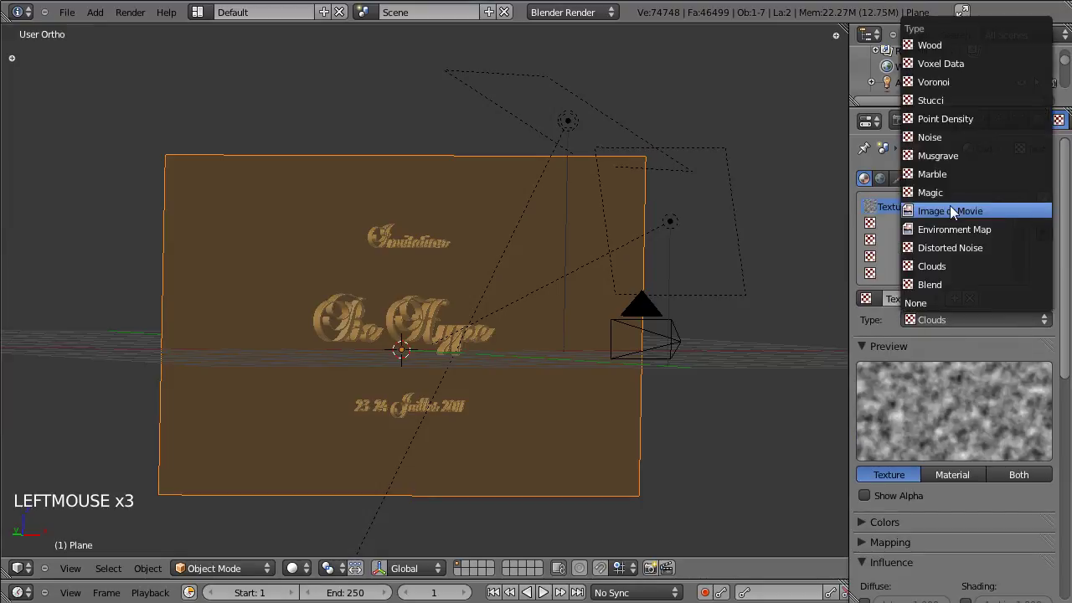
click(1011, 570)
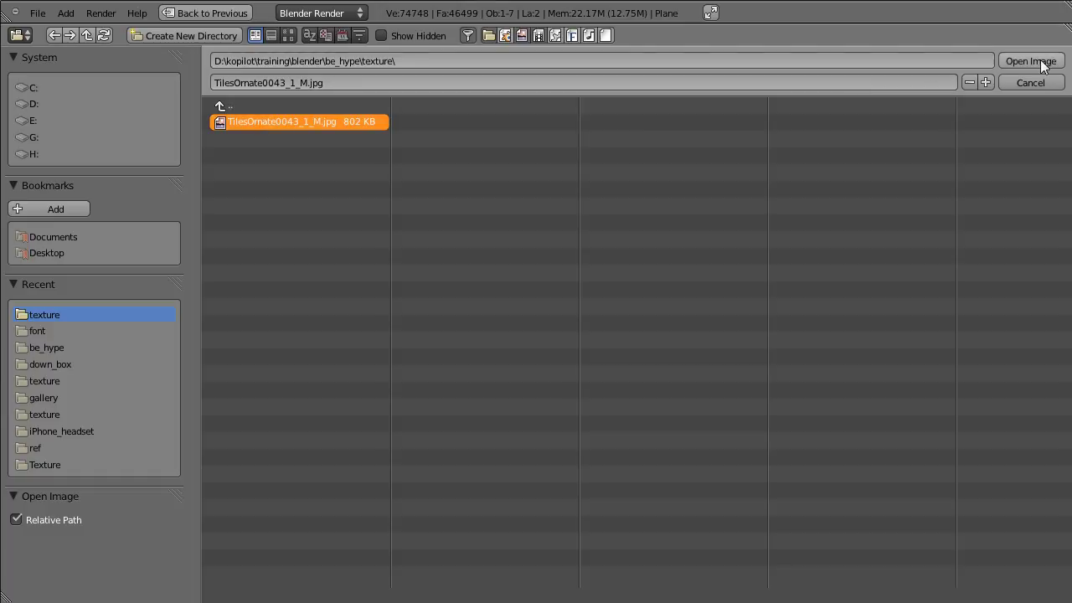
click(1048, 70)
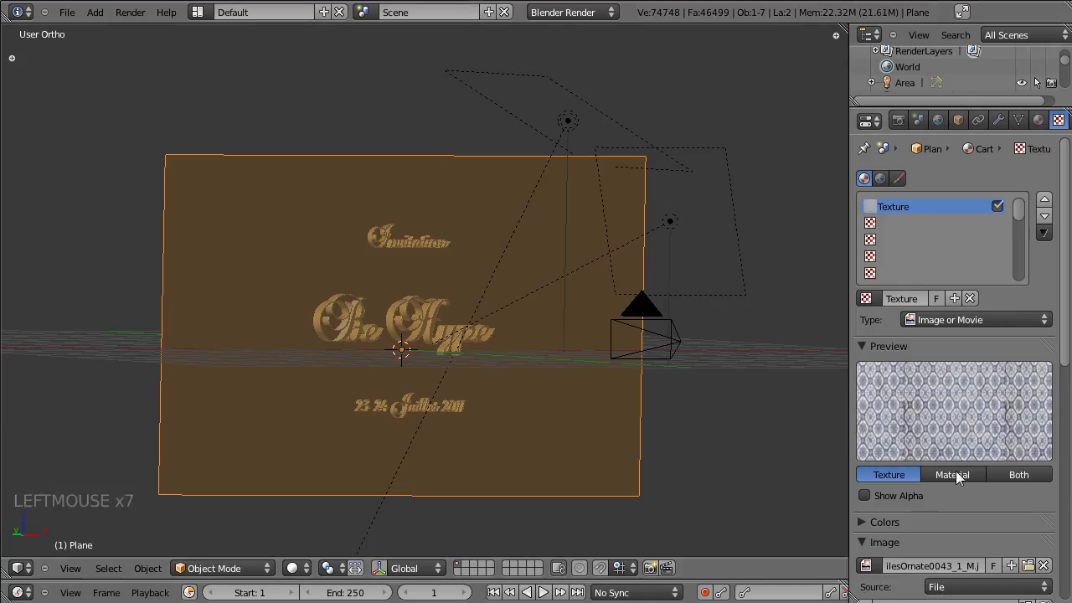
click(961, 478)
click(1008, 480)
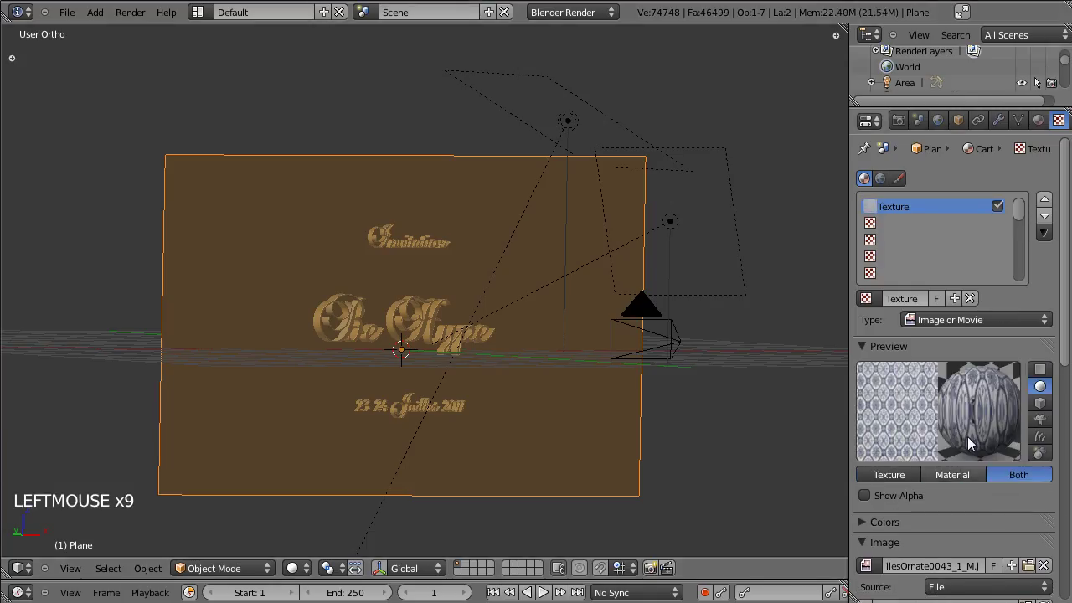
click(943, 485)
click(890, 478)
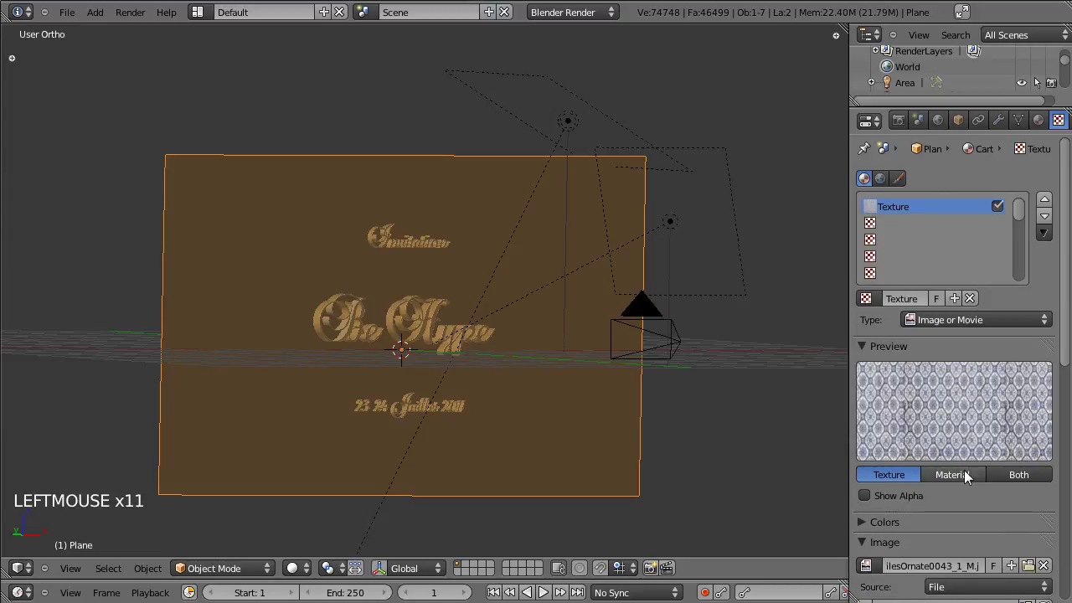
In Influence untick Color and drive Normal at 0.101, save, and go to front view
scroll(down, 3)
scroll(down, 3)
scroll(down, 3)
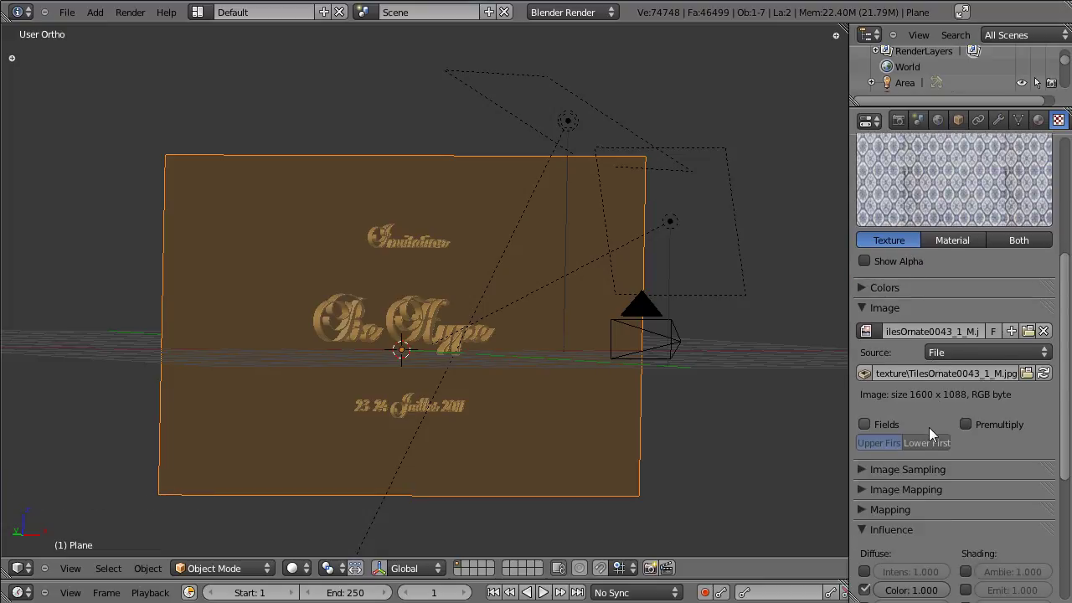
scroll(down, 3)
click(872, 350)
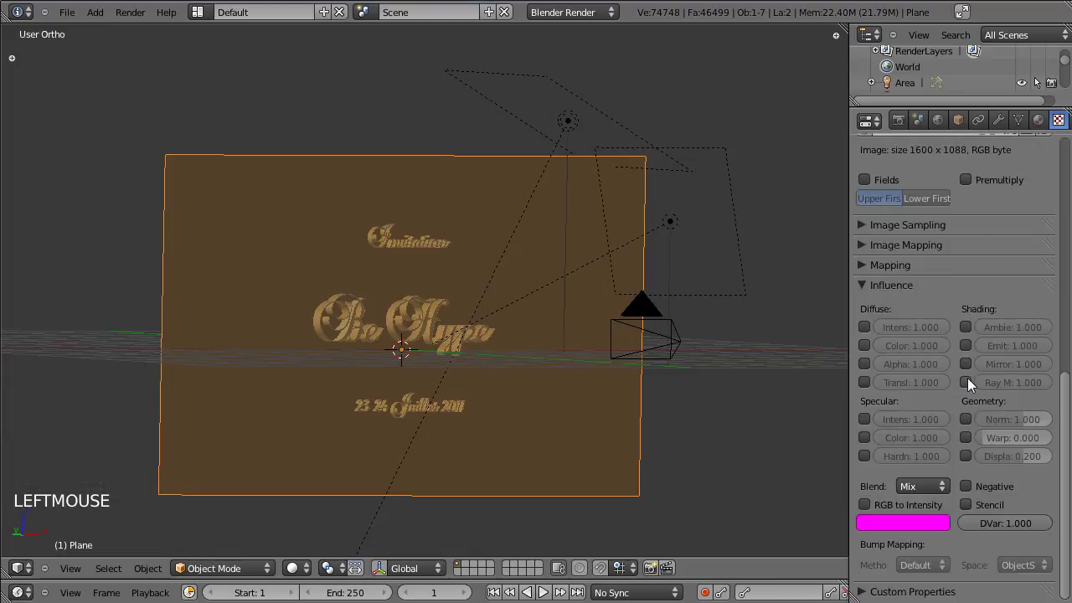
click(980, 427)
click(1021, 431)
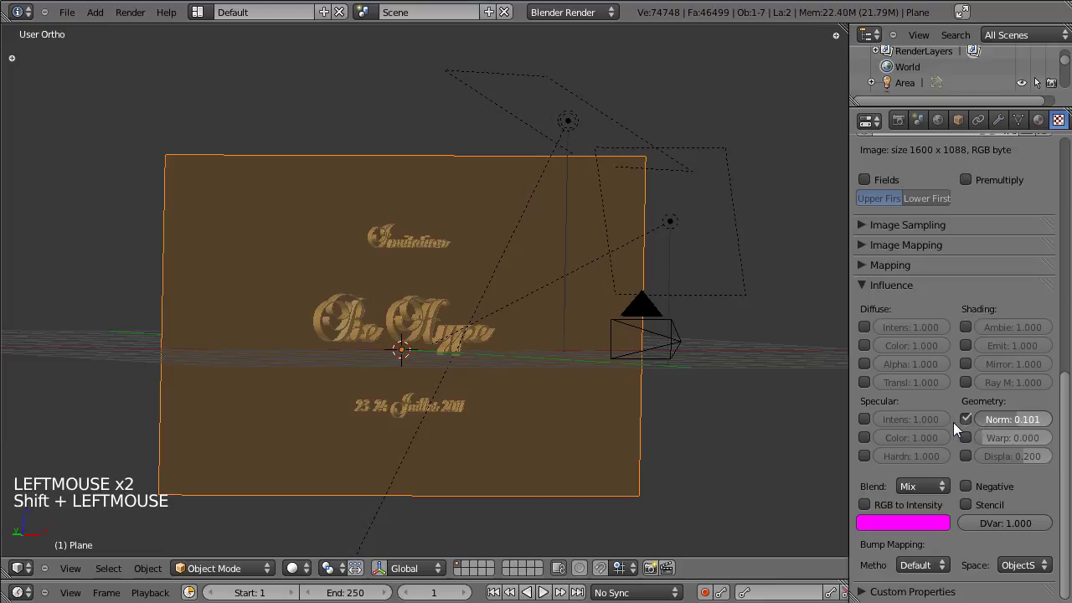
key(ctrl+s)
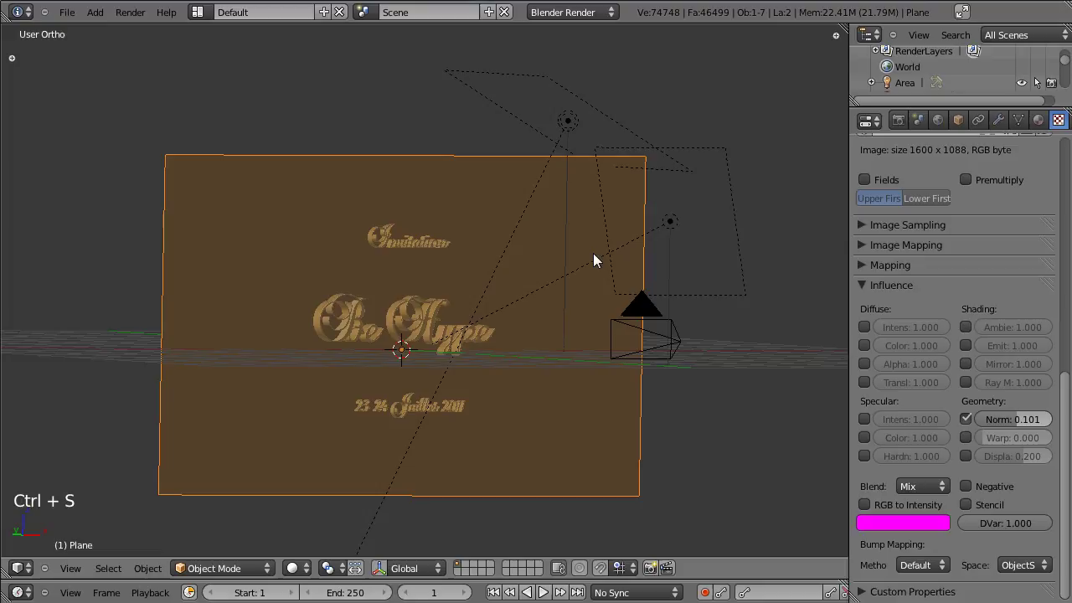
key(KP_1)
Edit the plane's mesh and UV-unwrap it
key(Tab)
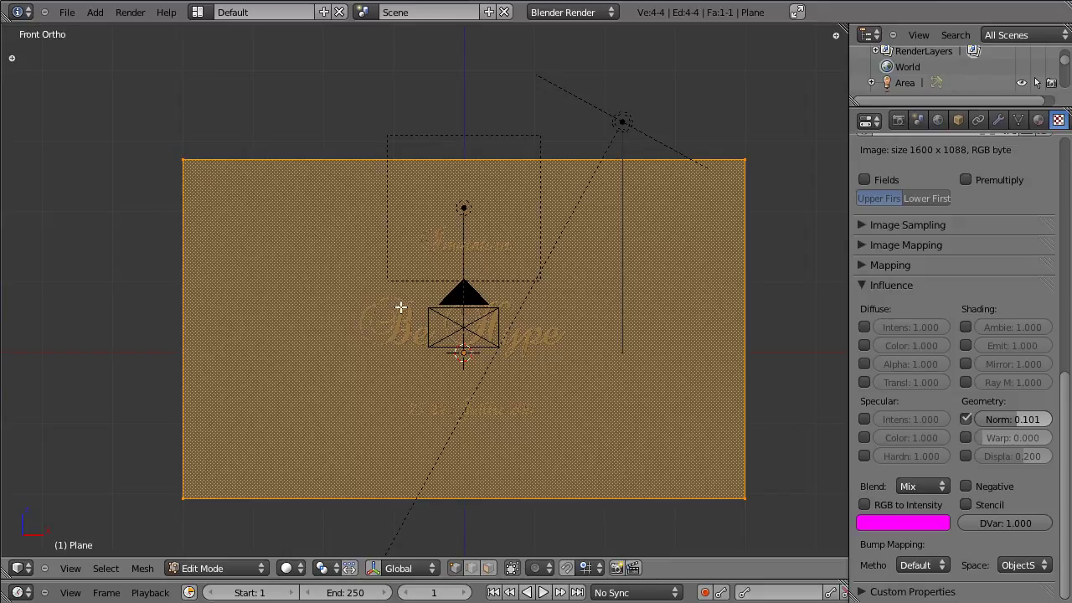
key(u)
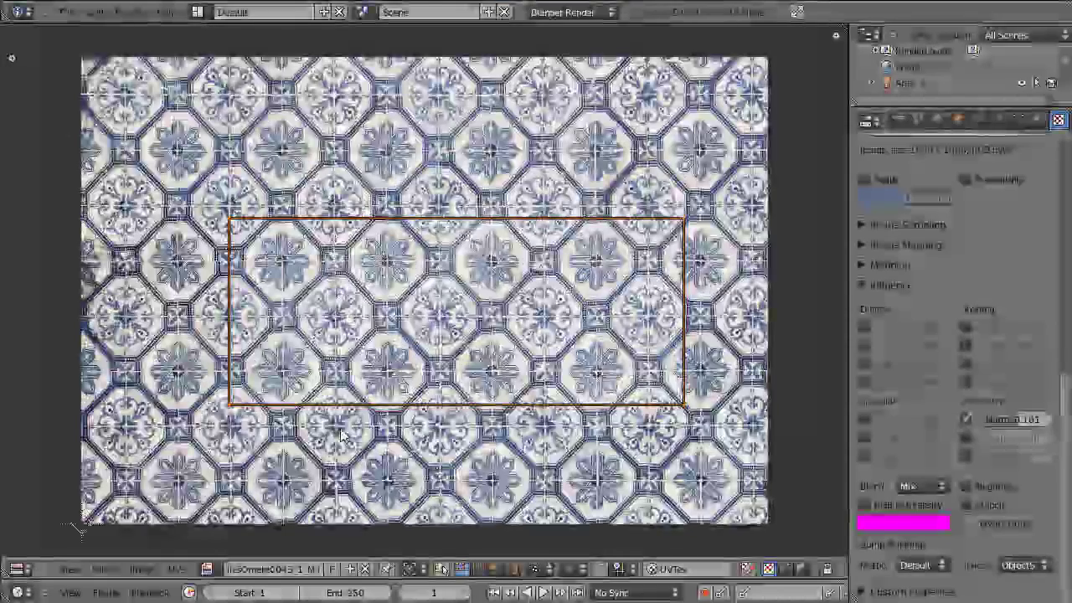
click(33, 555)
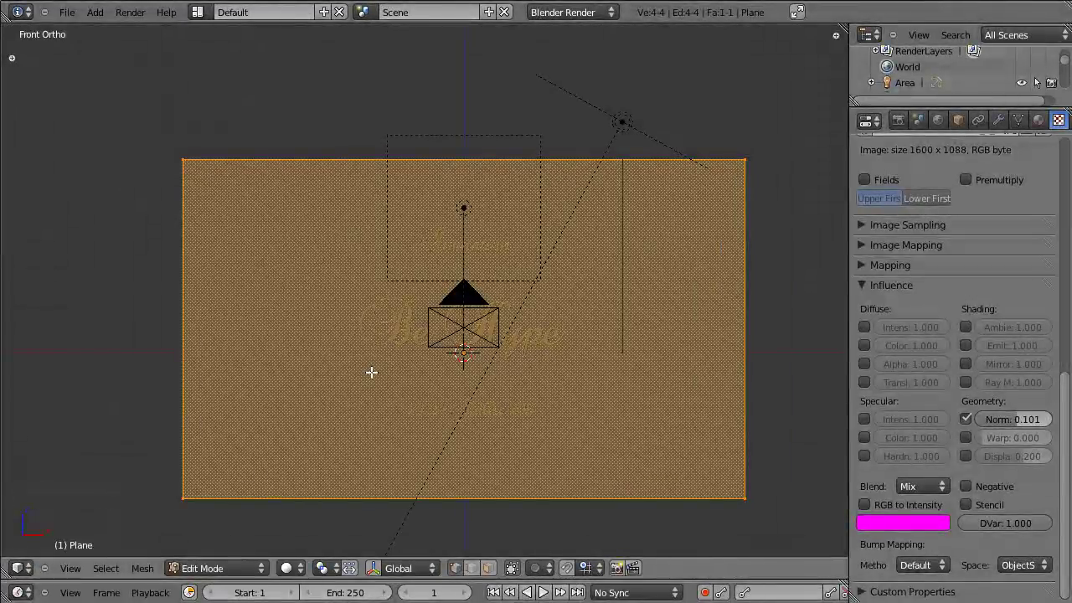
key(u)
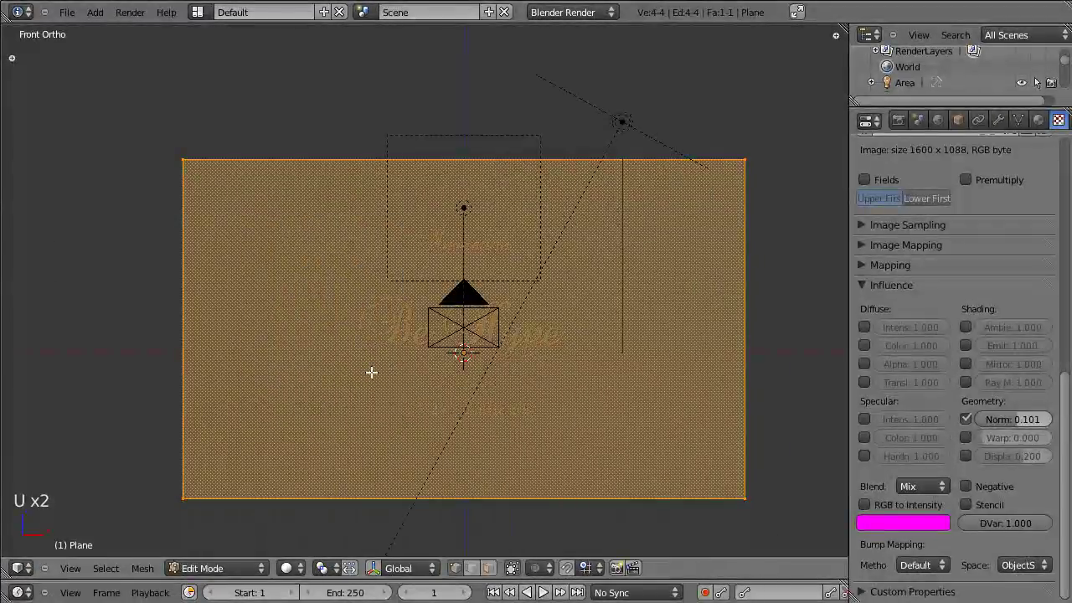
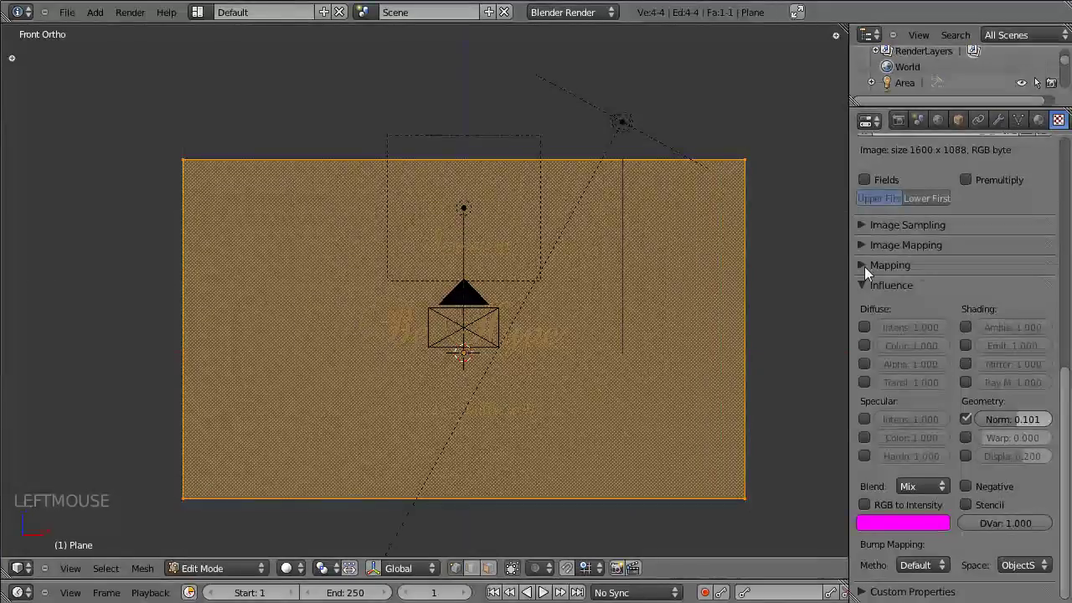
Set the texture's Mapping Coordinates to UV
click(896, 295)
click(964, 291)
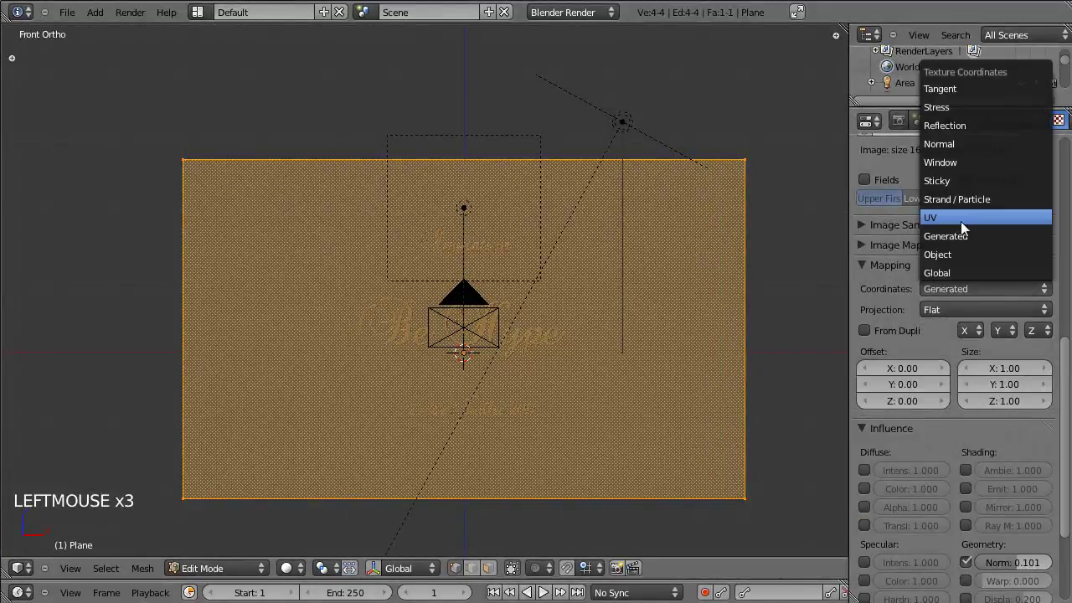
Save, leave the render for the 3D view and select the wall plane
key(ctrl+s)
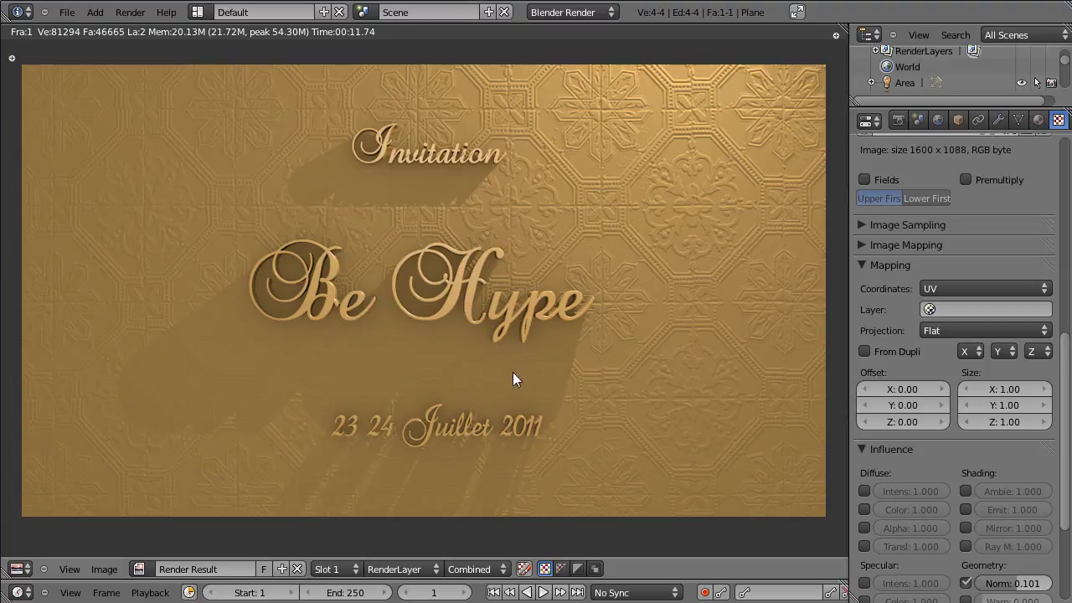
key(Escape)
scroll(up, 3)
scroll(down, 3)
key(Tab)
click(254, 281)
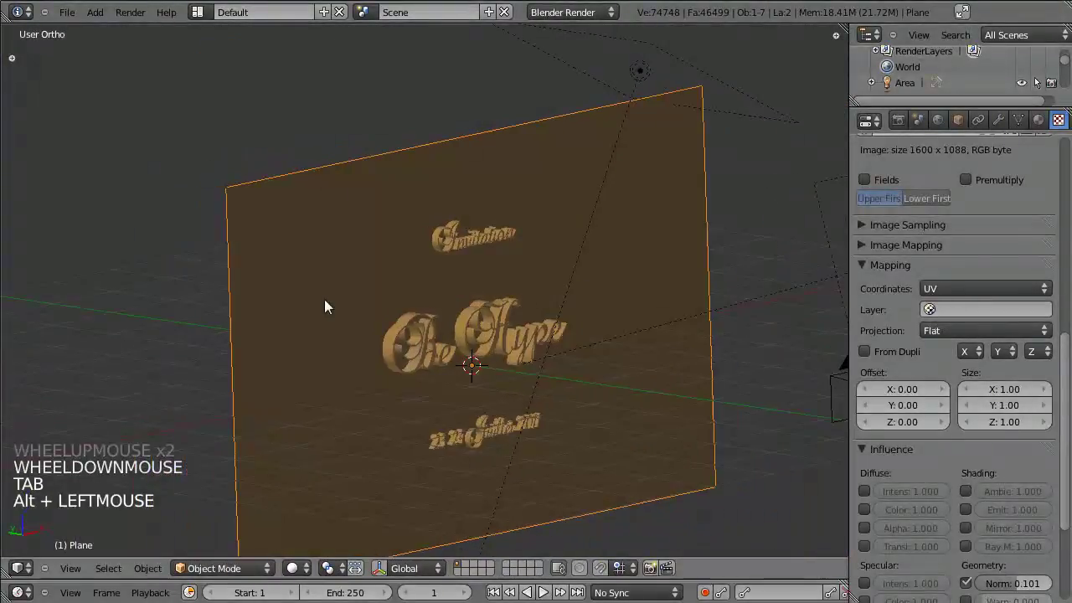
Orbit around the wall, save again and bring up the plane's particle settings
click(206, 313)
click(288, 304)
click(467, 339)
click(326, 326)
key(ctrl+s)
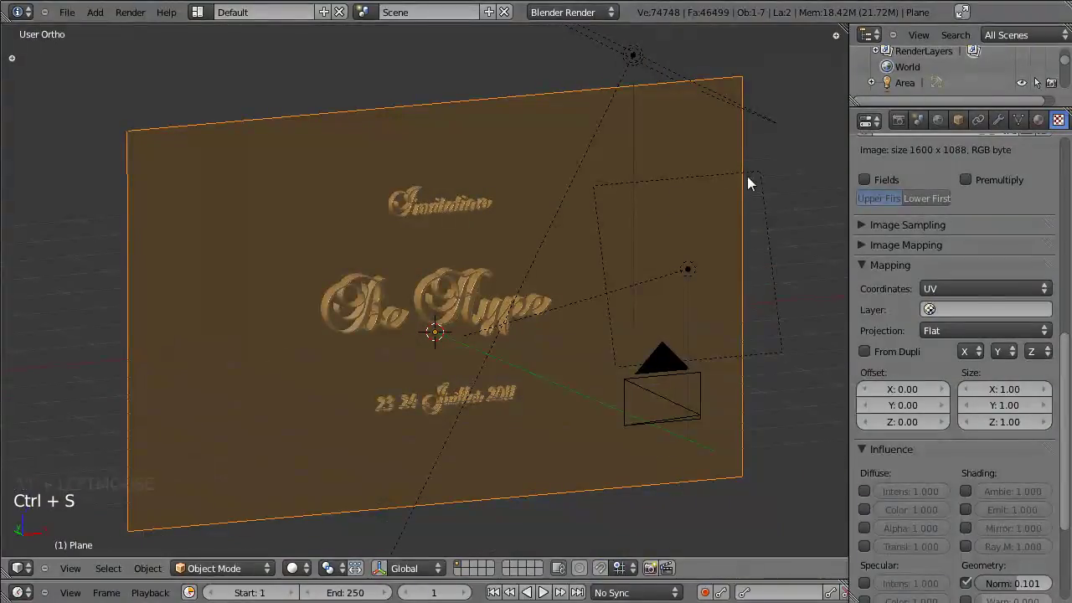
scroll(down, 3)
click(1039, 129)
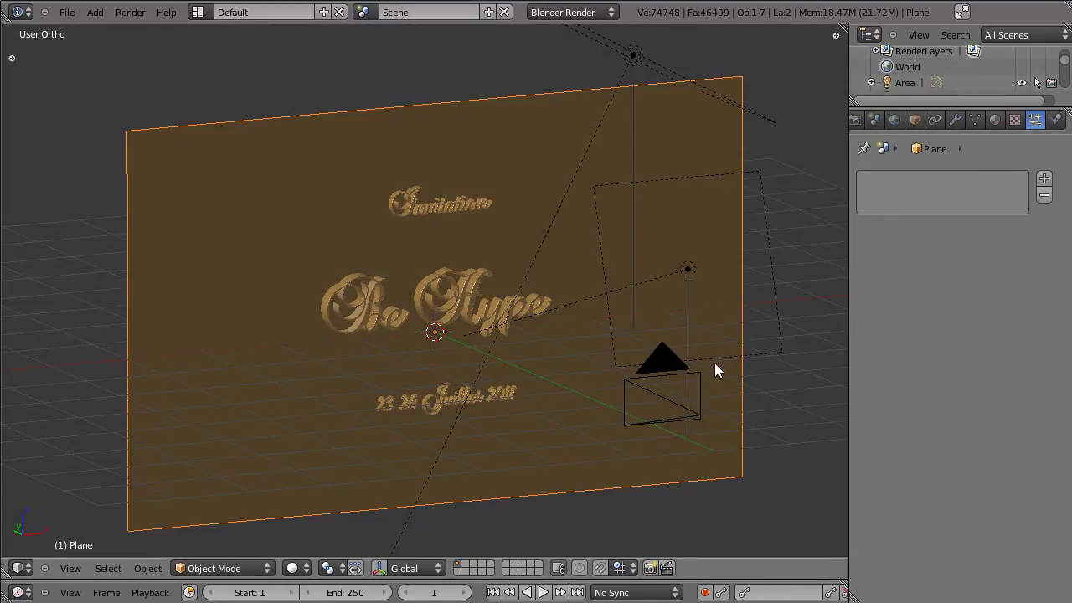
From the side view, add a new mesh cube to the scene
key(KP_3)
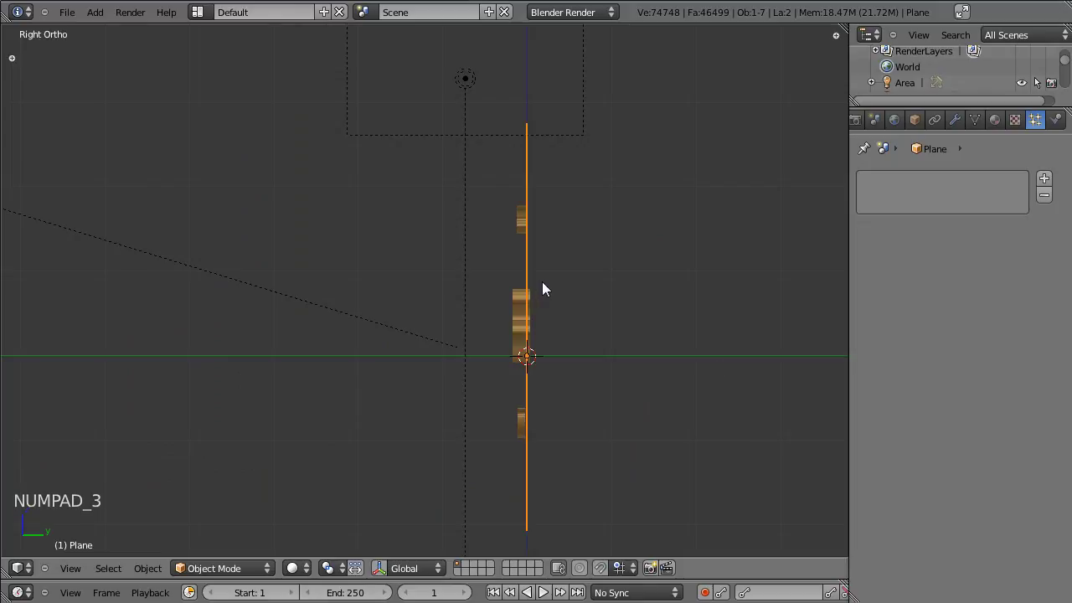
key(shift+a)
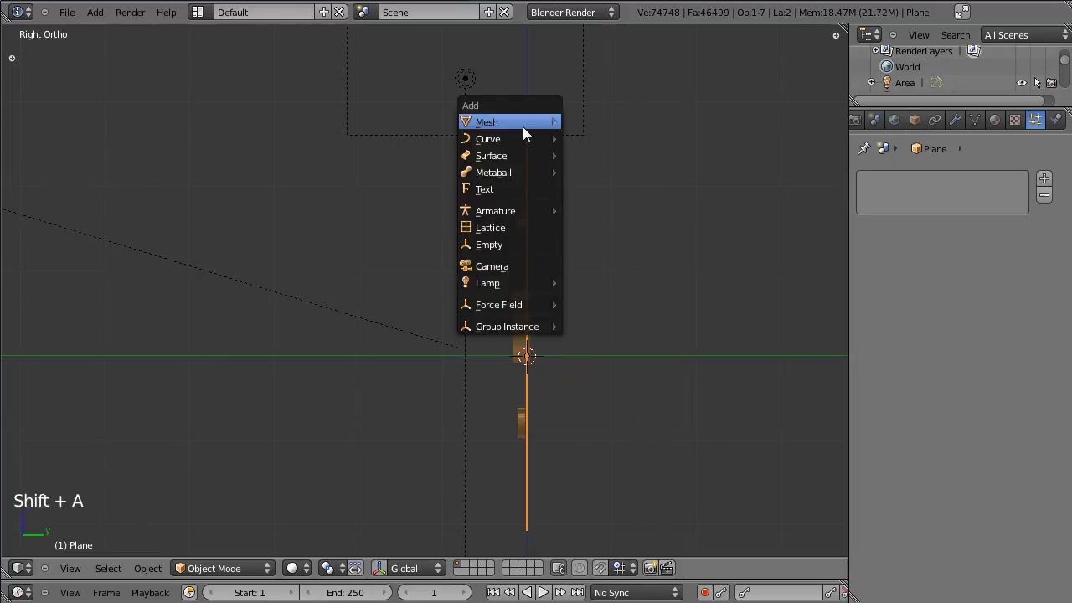
click(284, 229)
click(661, 303)
click(655, 300)
click(635, 395)
Move the cube away from the wall along X and shrink it to about 0.13 scale
key(g)
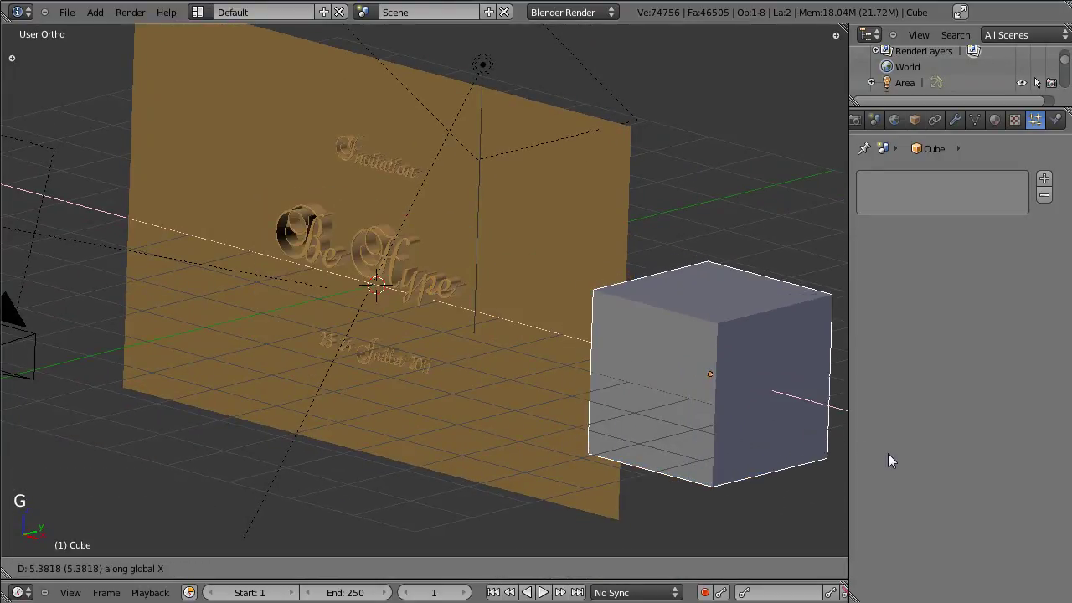
click(608, 416)
key(g)
key(Tab)
key(s)
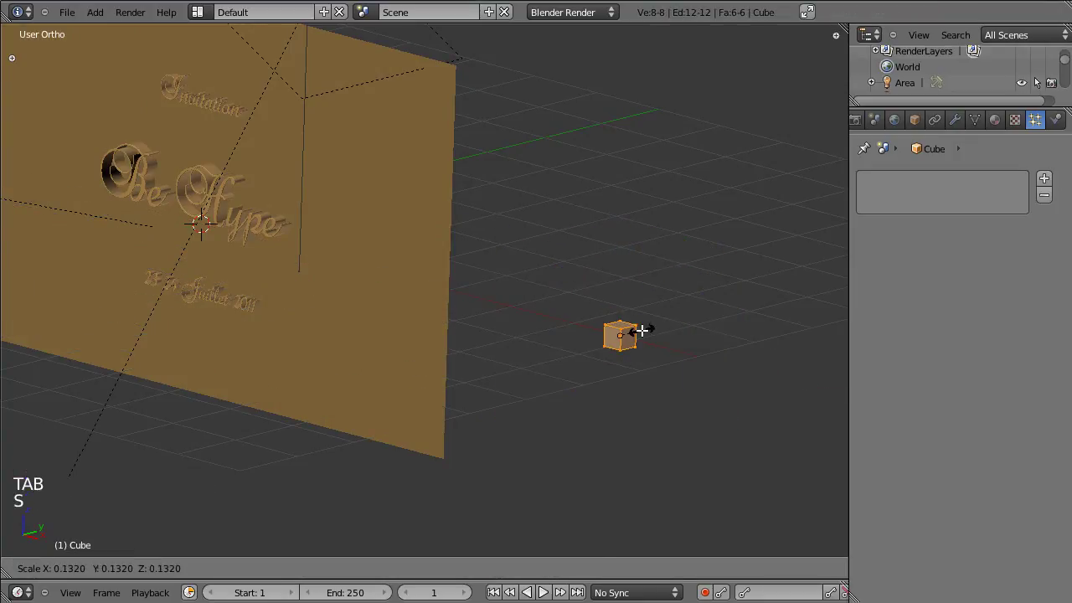
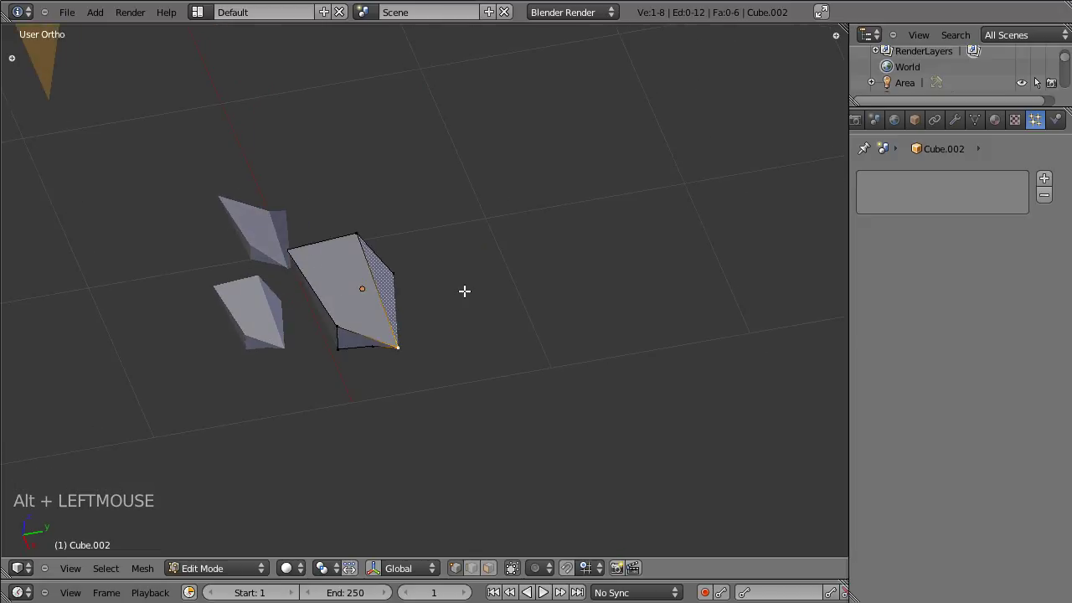
Edit the debris piece's vertices, moving them along Z to flatten it into an angular flake
key(a)
key(a)
key(r)
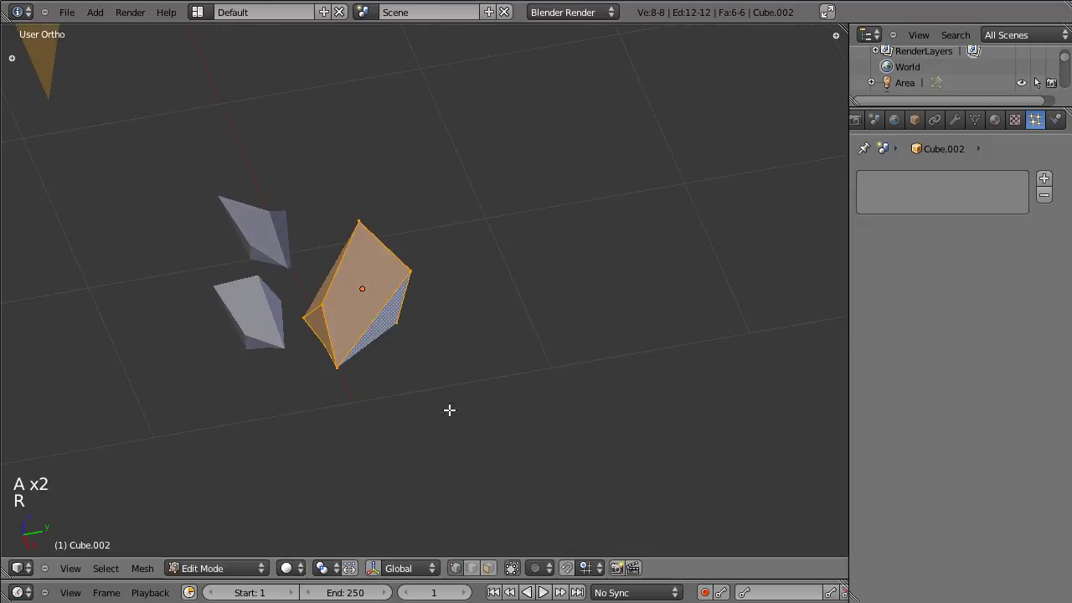
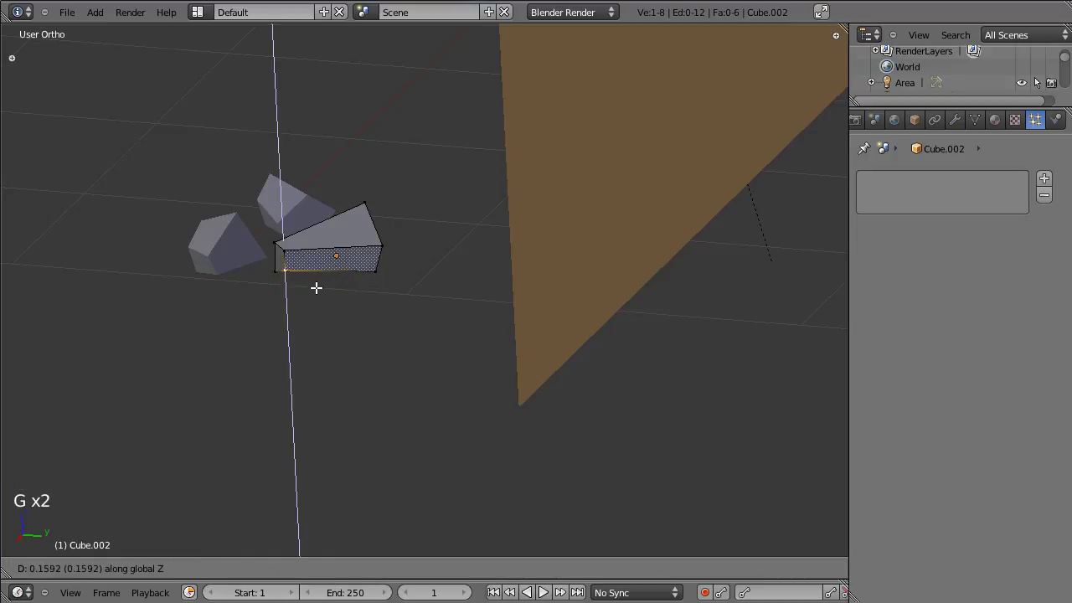
key(Tab)
click(242, 367)
scroll(down, 3)
scroll(up, 3)
scroll(down, 3)
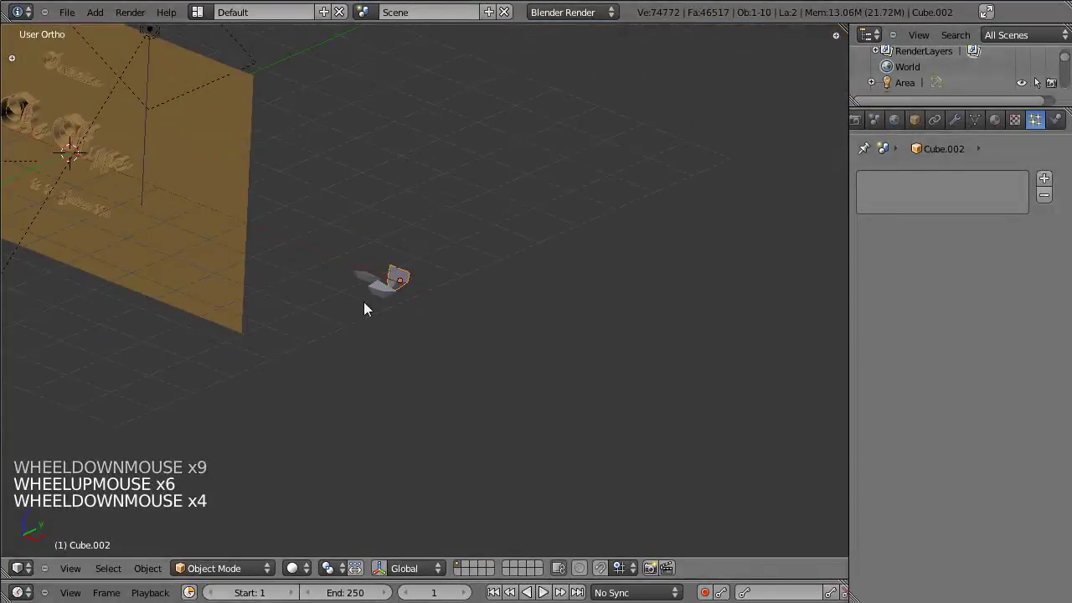
Select the three debris pieces together and move them as one group
right_click(373, 282)
right_click(387, 299)
click(445, 357)
click(263, 363)
click(594, 367)
key(g)
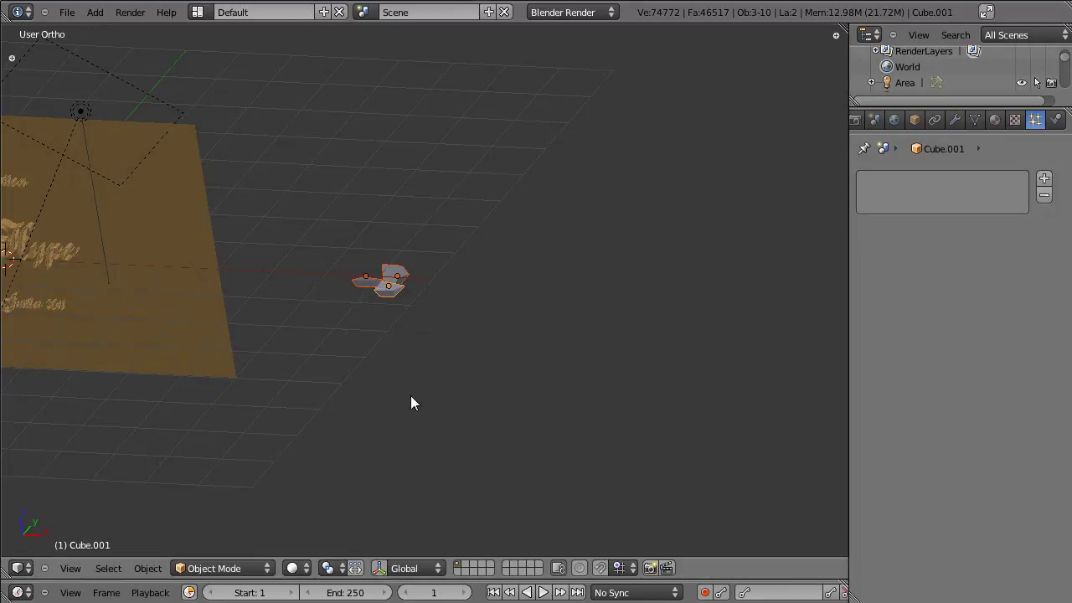
key(shift+g)
Bring up the debris object's Object settings with its Groups panel
key(ctrl+g)
click(144, 421)
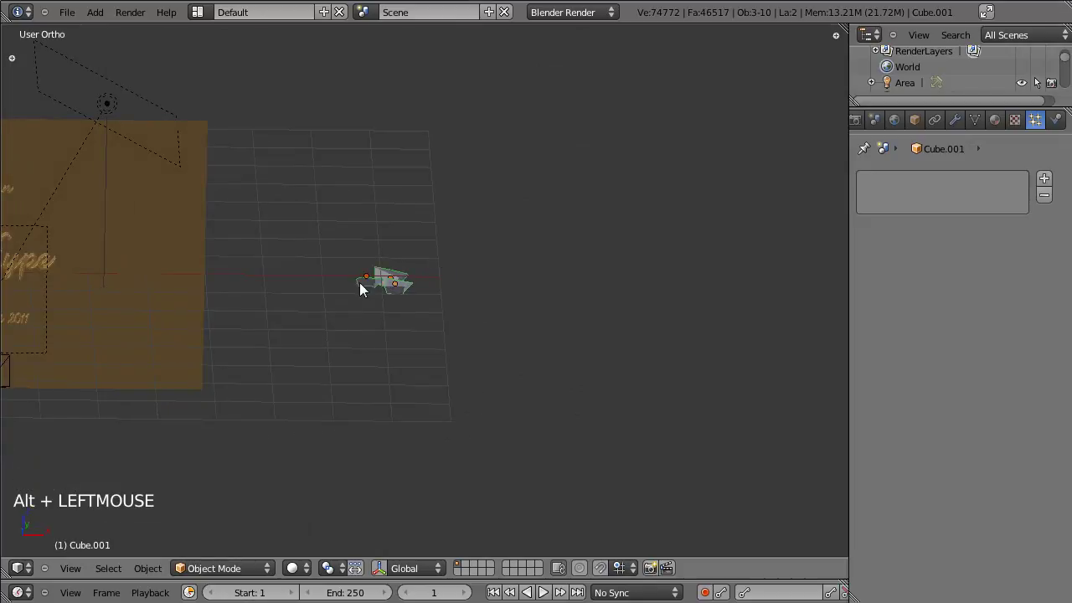
key(Tab)
key(Tab)
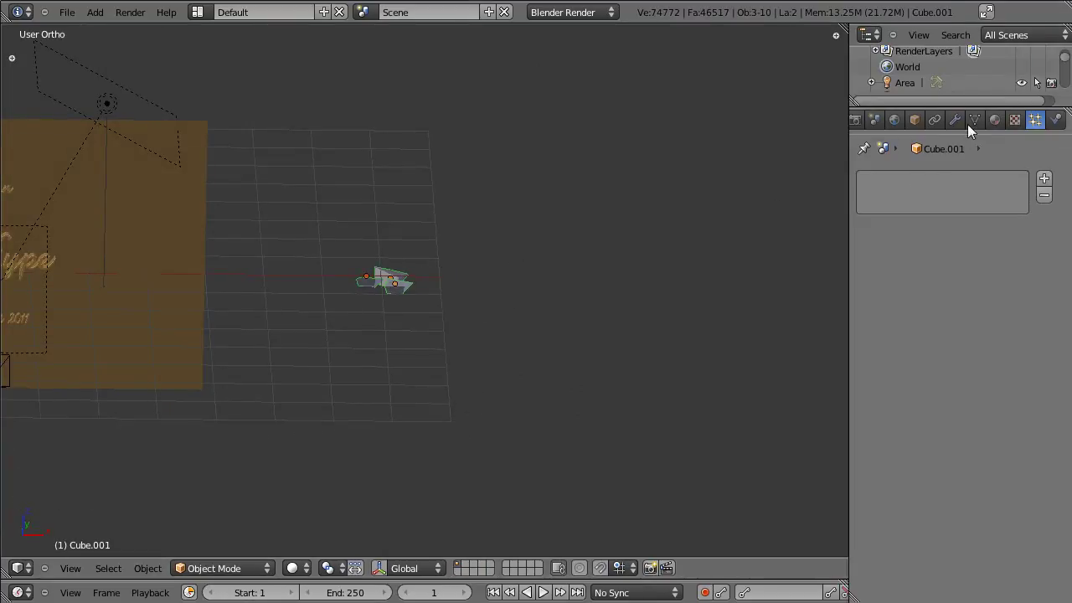
click(978, 124)
click(955, 124)
click(936, 123)
click(956, 126)
click(976, 129)
scroll(down, 3)
scroll(up, 3)
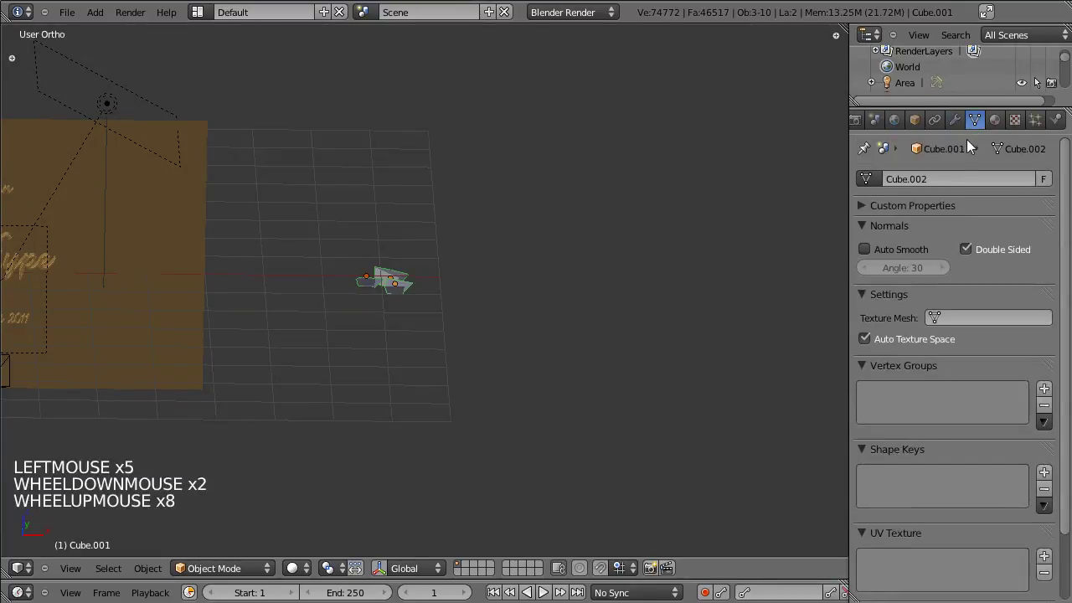
click(969, 130)
click(927, 129)
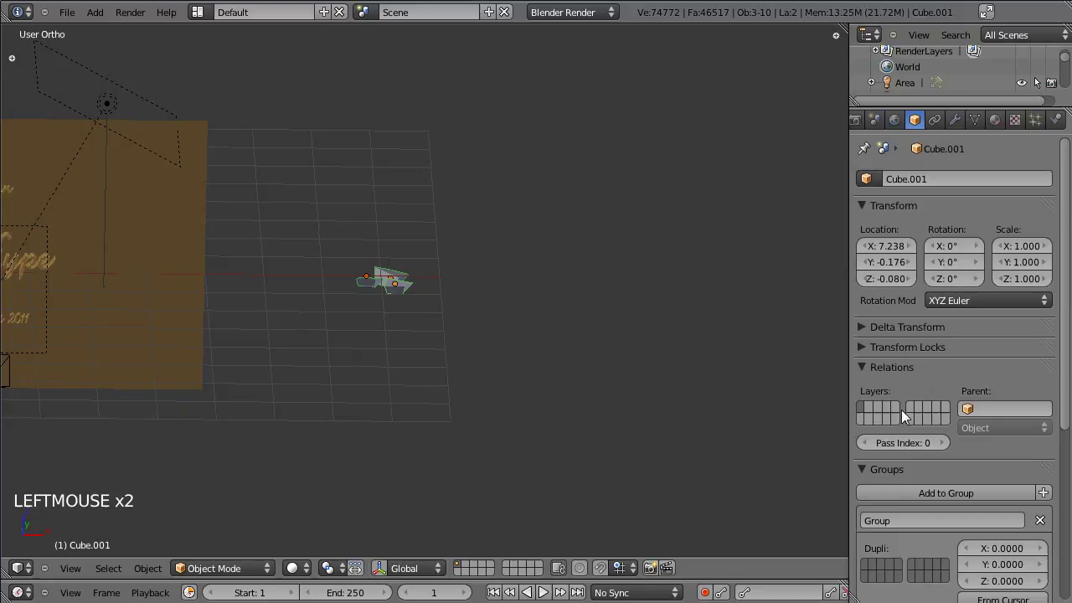
Add the debris pieces to a new group and name it Pailette
click(916, 524)
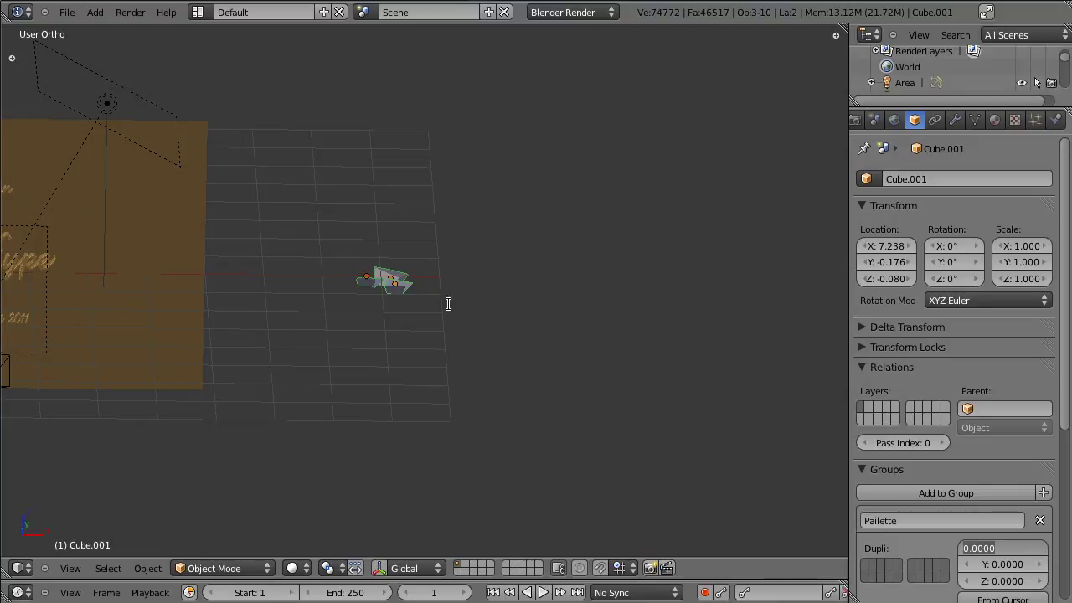
click(320, 379)
click(347, 389)
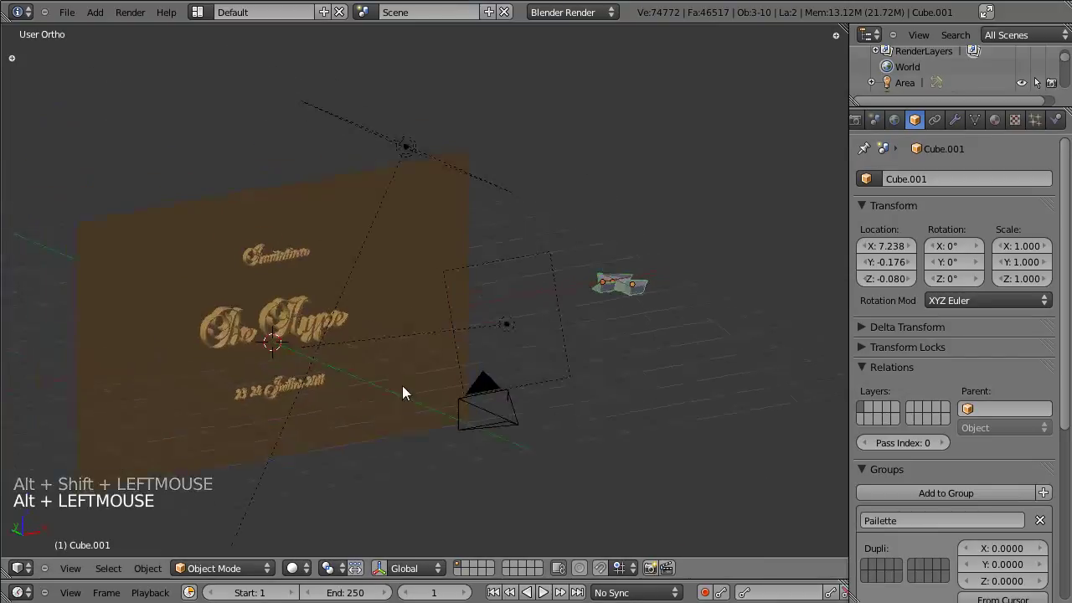
click(293, 367)
scroll(up, 3)
scroll(down, 3)
Select the wall plane and show its still-empty particle system list
right_click(209, 171)
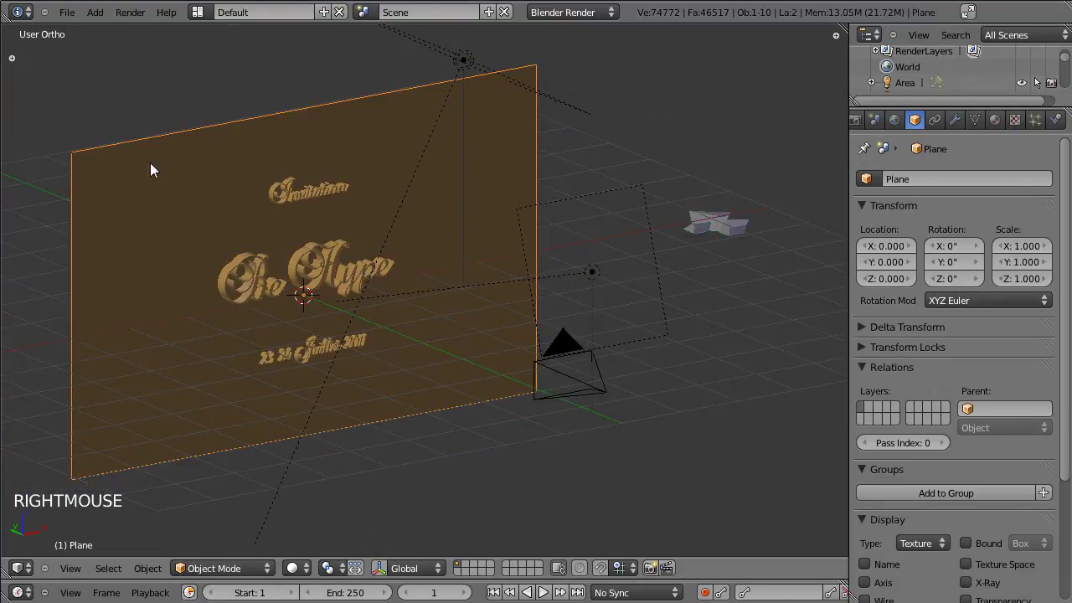
click(1035, 126)
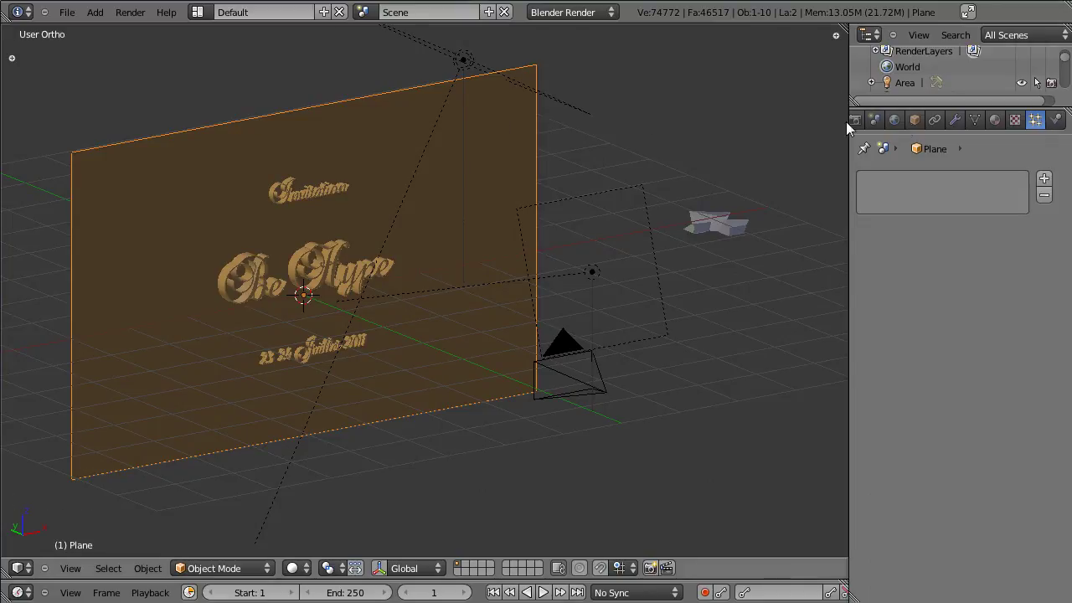
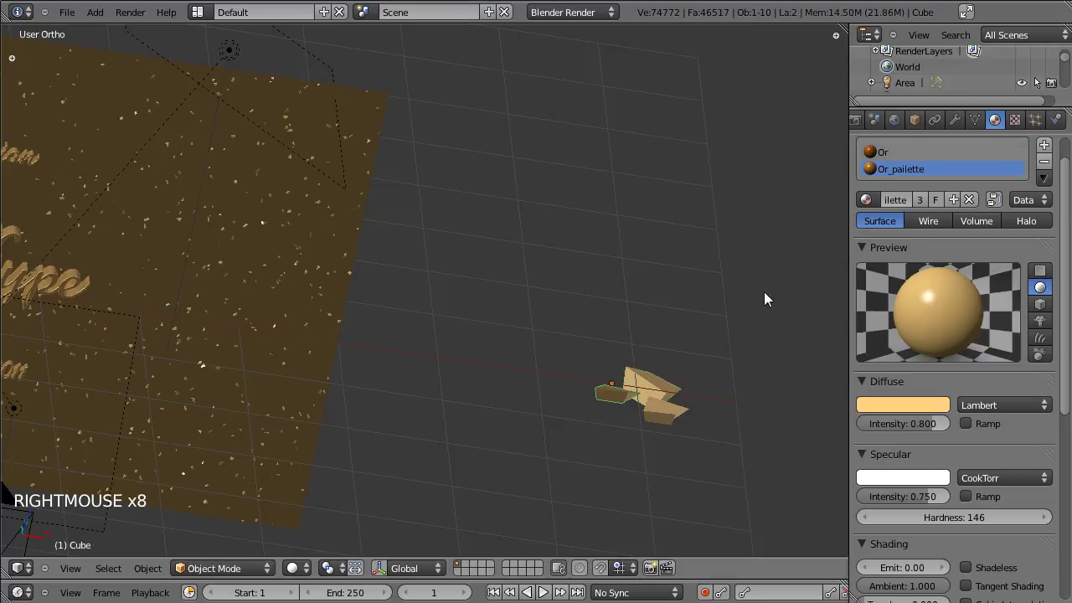
Set the debris material's mirror reflectivity to 0.435
scroll(down, 3)
double_click(875, 524)
scroll(down, 3)
click(885, 412)
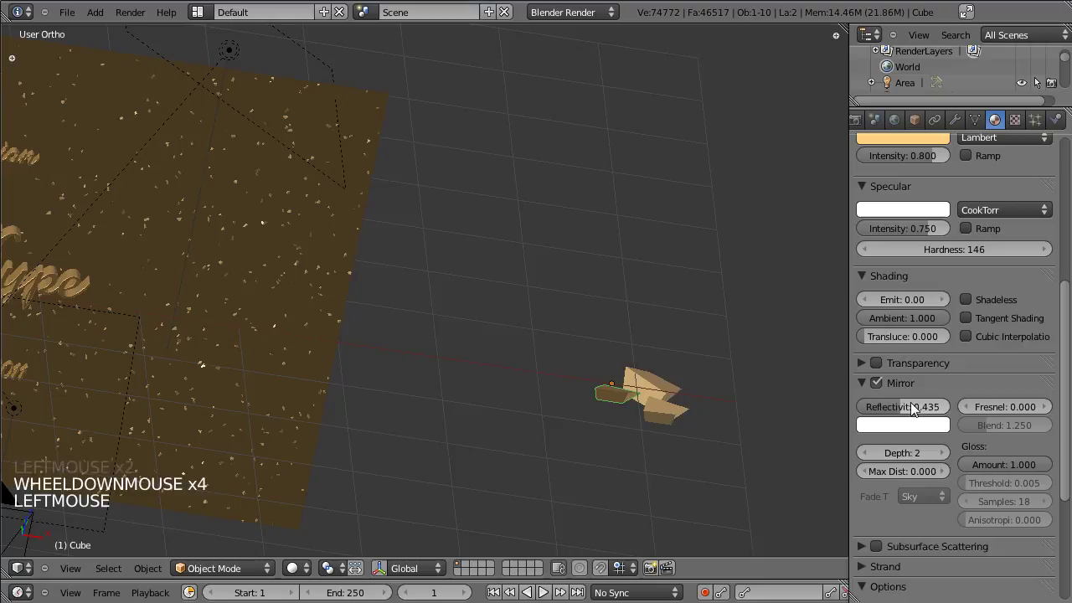
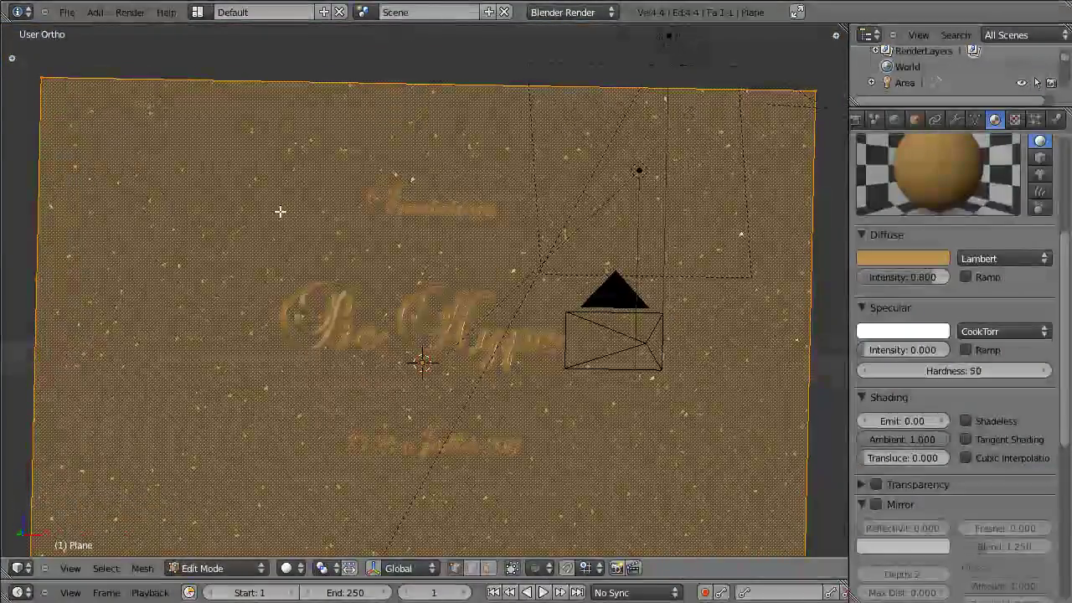
scroll(up, 3)
scroll(down, 3)
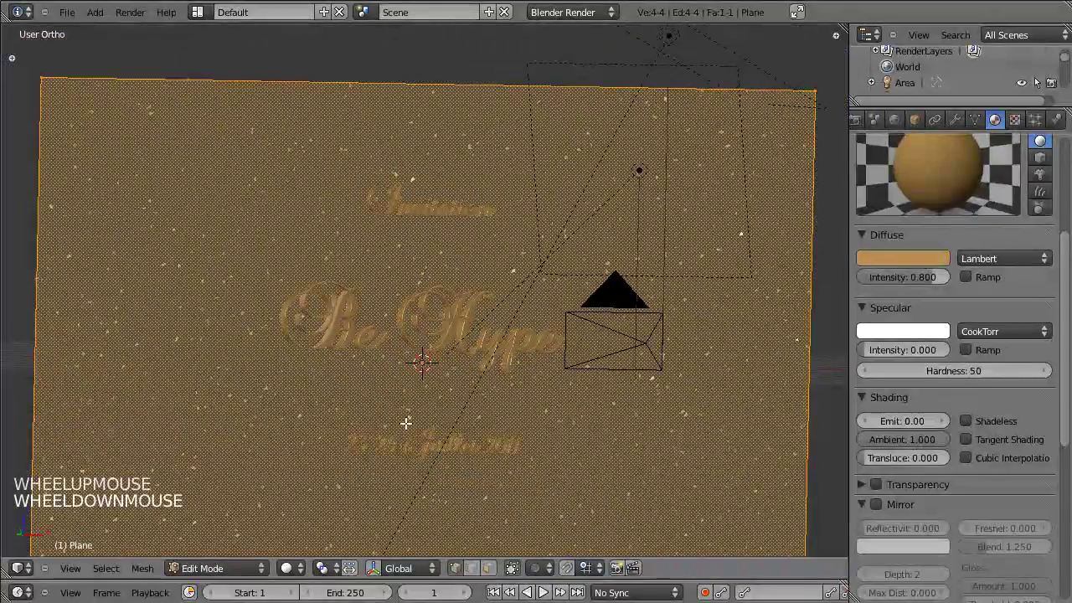
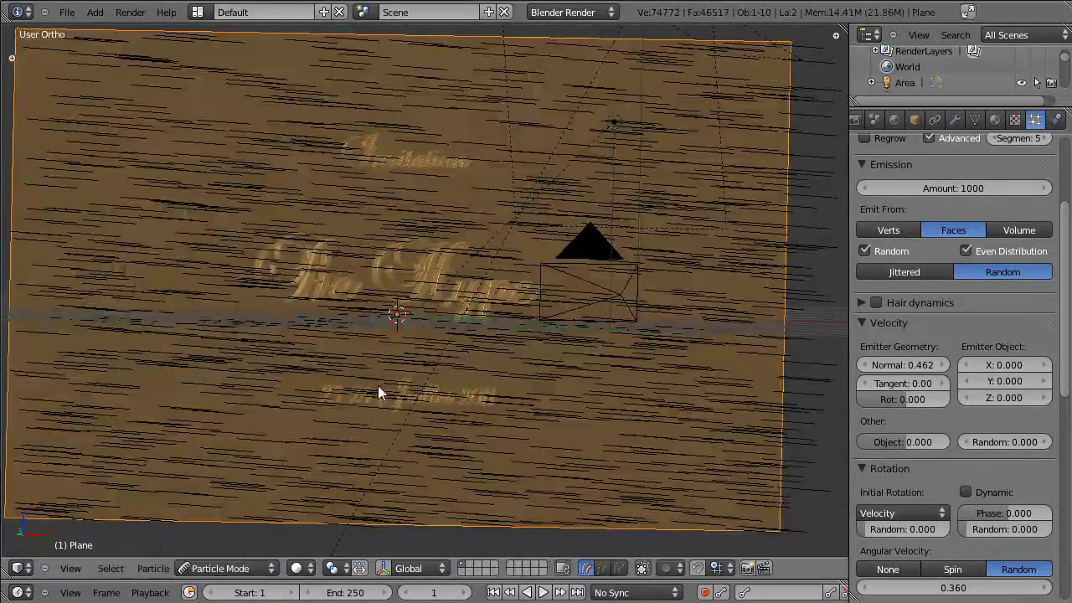
Show the hair sculpting brushes in particle mode and orbit around the wall and back
click(339, 329)
key(t)
click(225, 408)
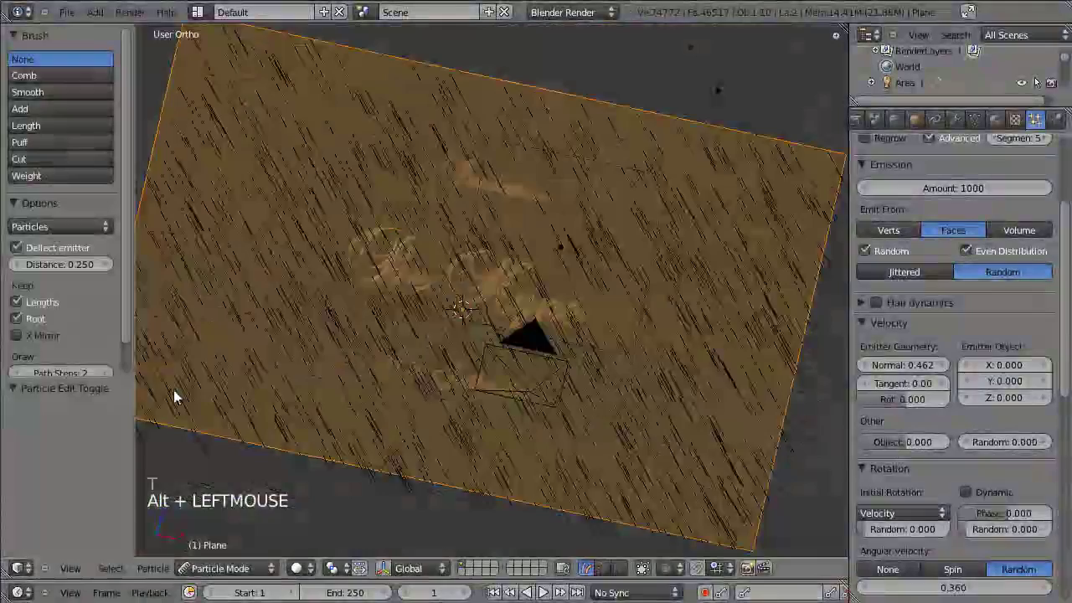
click(391, 316)
click(545, 311)
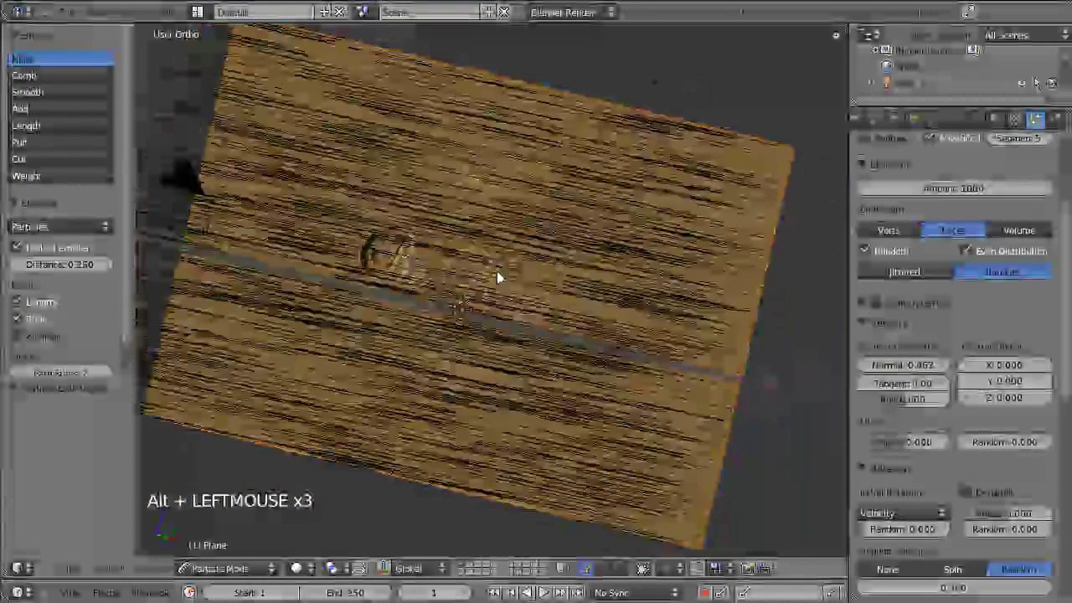
click(349, 302)
scroll(up, 3)
scroll(down, 3)
click(467, 306)
click(418, 329)
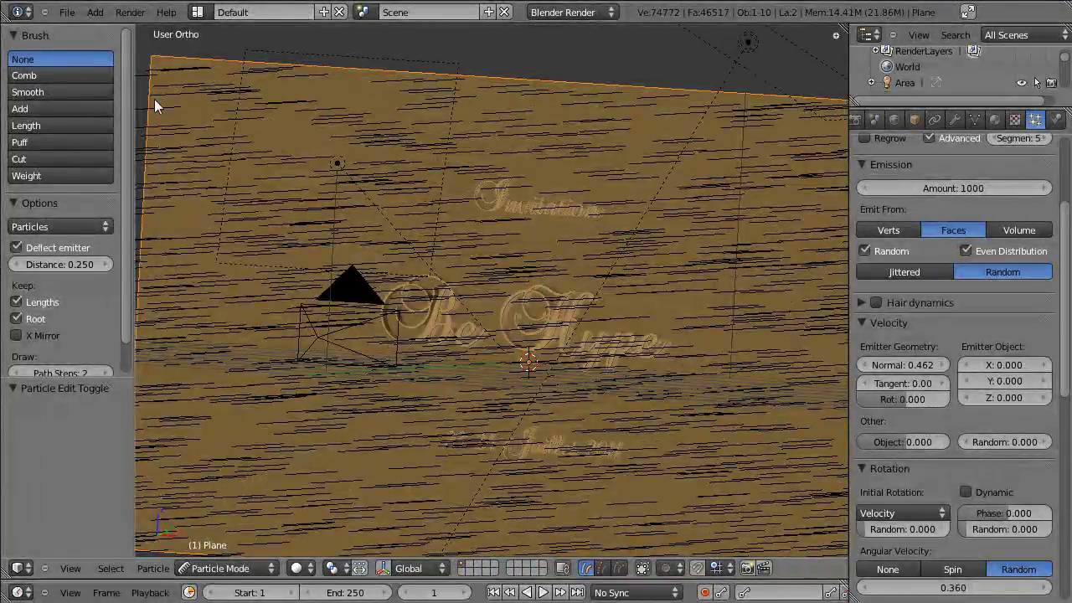
Pick the Smooth brush at radius 50 for the wall's hair particles
key(Tab)
key(Tab)
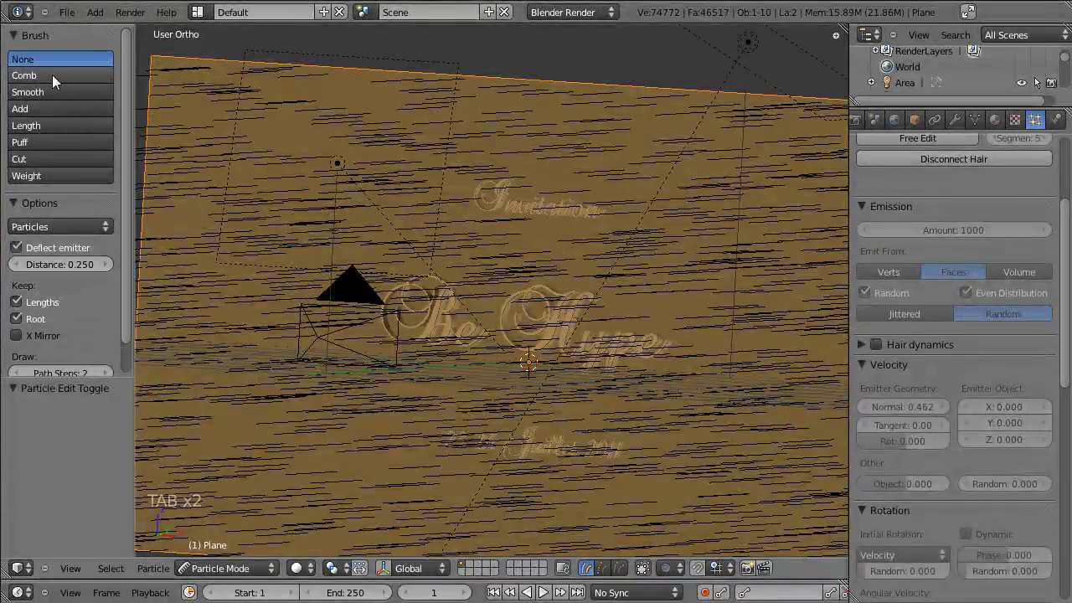
click(55, 83)
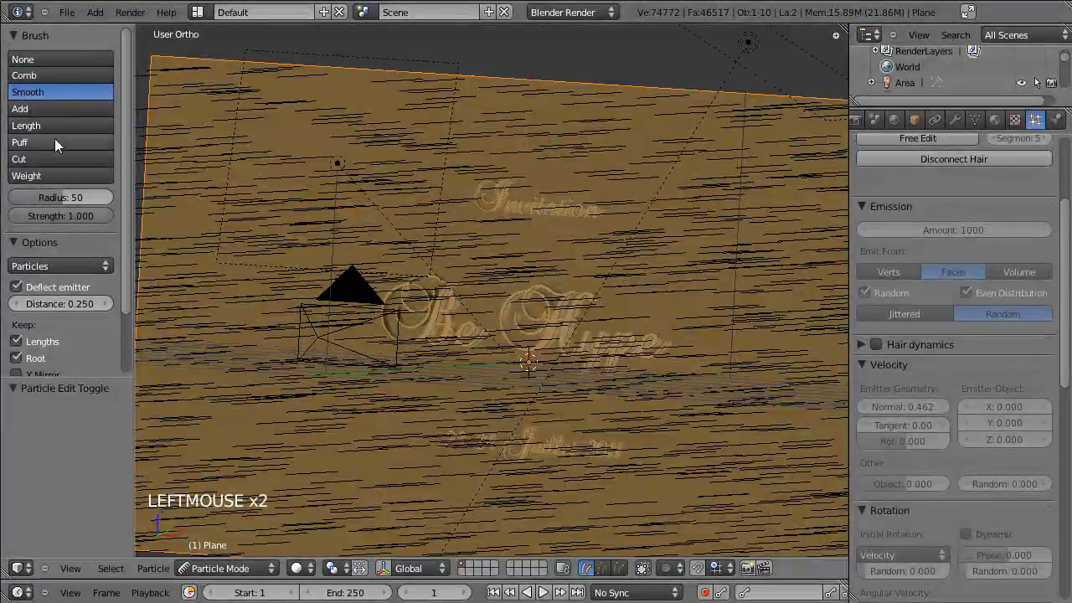
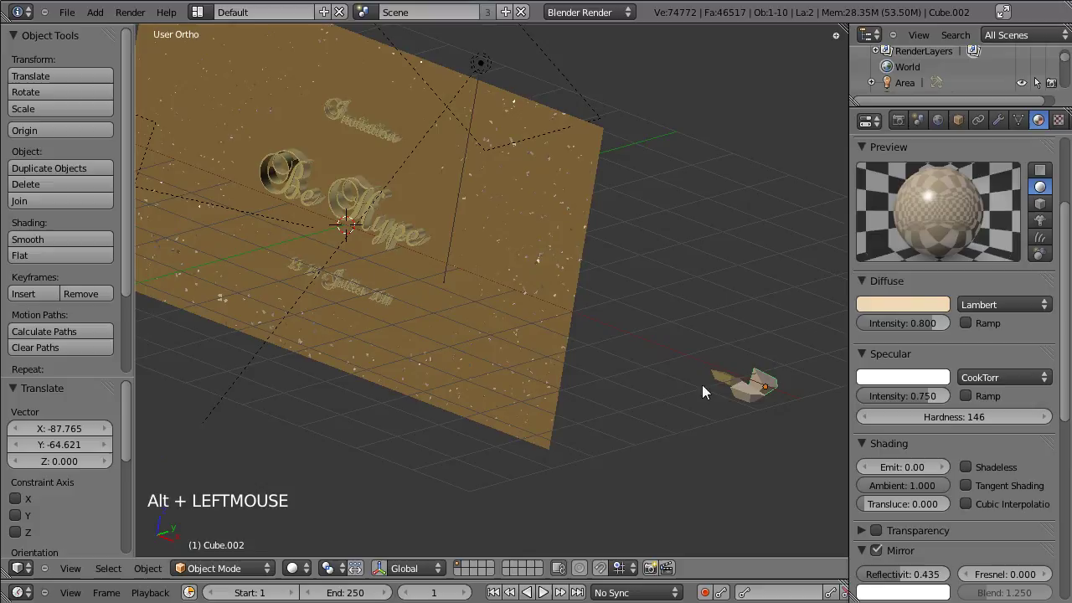
Navigate the view and select one of the debris flakes
right_click(740, 379)
scroll(up, 3)
scroll(down, 3)
click(504, 365)
scroll(up, 3)
click(590, 376)
scroll(up, 3)
click(590, 387)
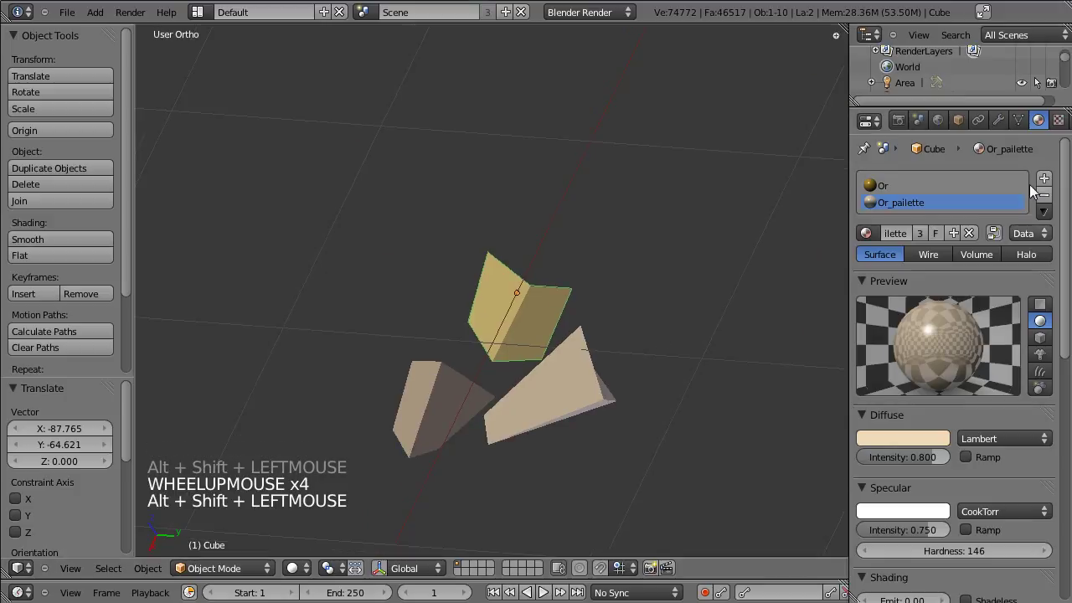
scroll(down, 3)
right_click(571, 366)
right_click(511, 302)
right_click(470, 372)
right_click(526, 307)
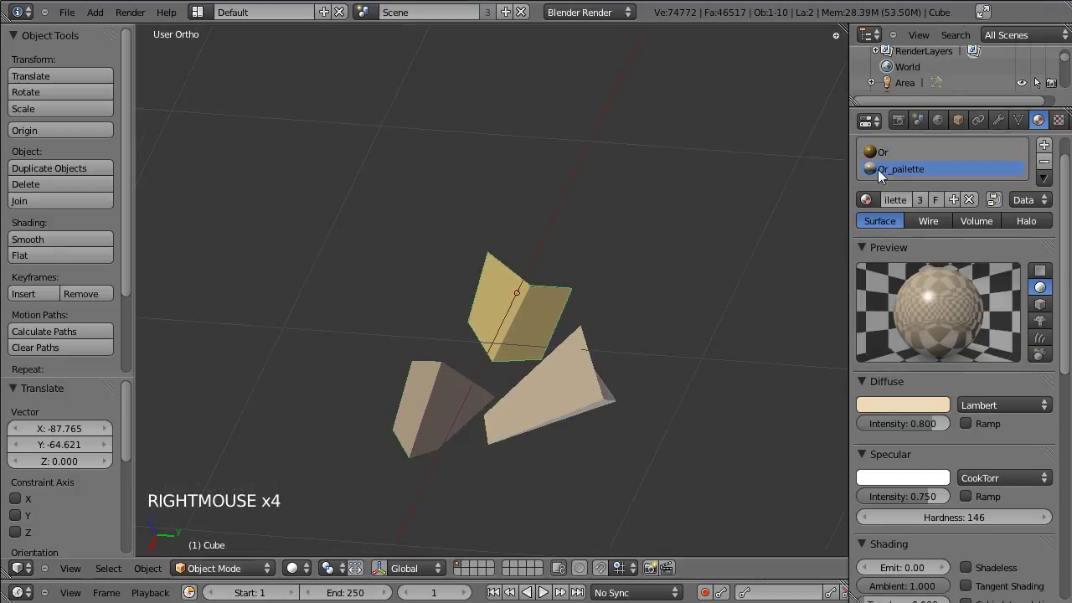
Remove the leftover Or material slot so only Or_pailette remains on the flake
click(876, 207)
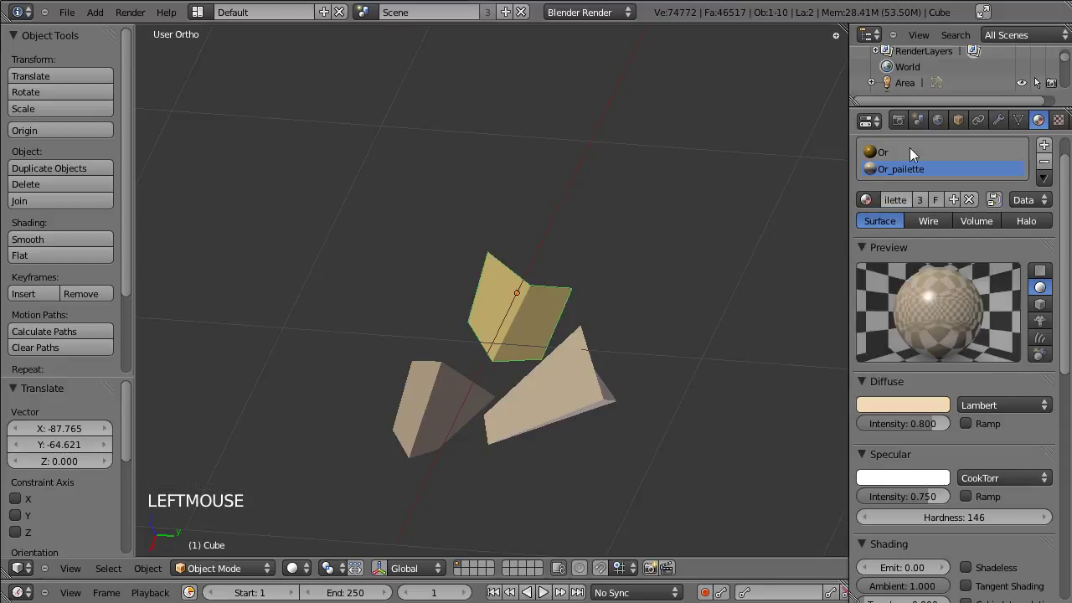
click(903, 163)
click(1051, 171)
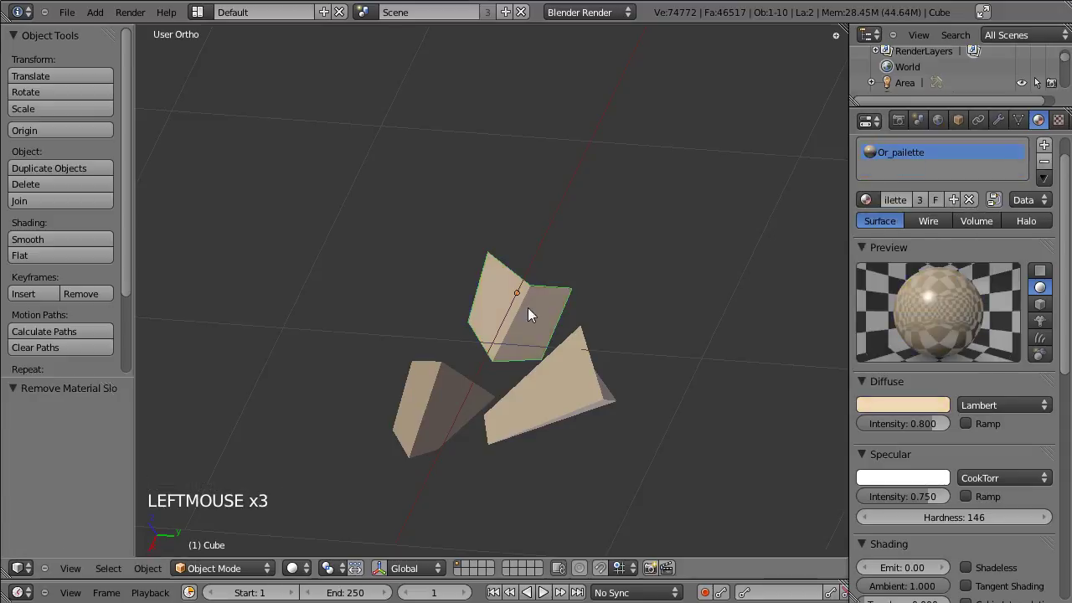
click(429, 414)
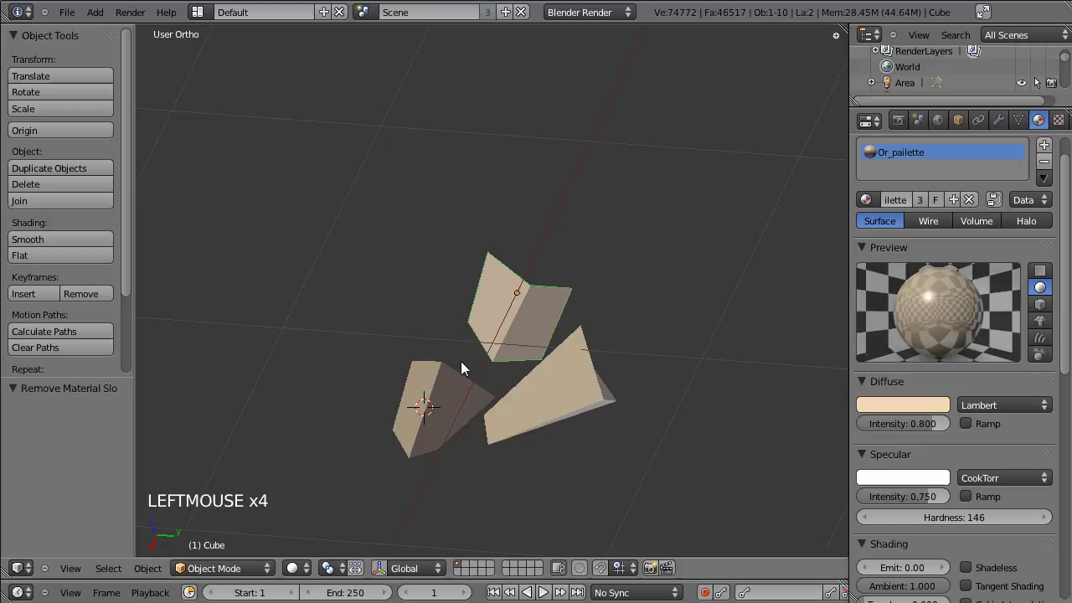
key(shift+c)
Select the Area.001 lamp and show its light settings
scroll(down, 3)
click(555, 326)
scroll(up, 3)
right_click(500, 314)
key(ctrl+s)
scroll(up, 3)
click(372, 438)
click(421, 407)
click(577, 403)
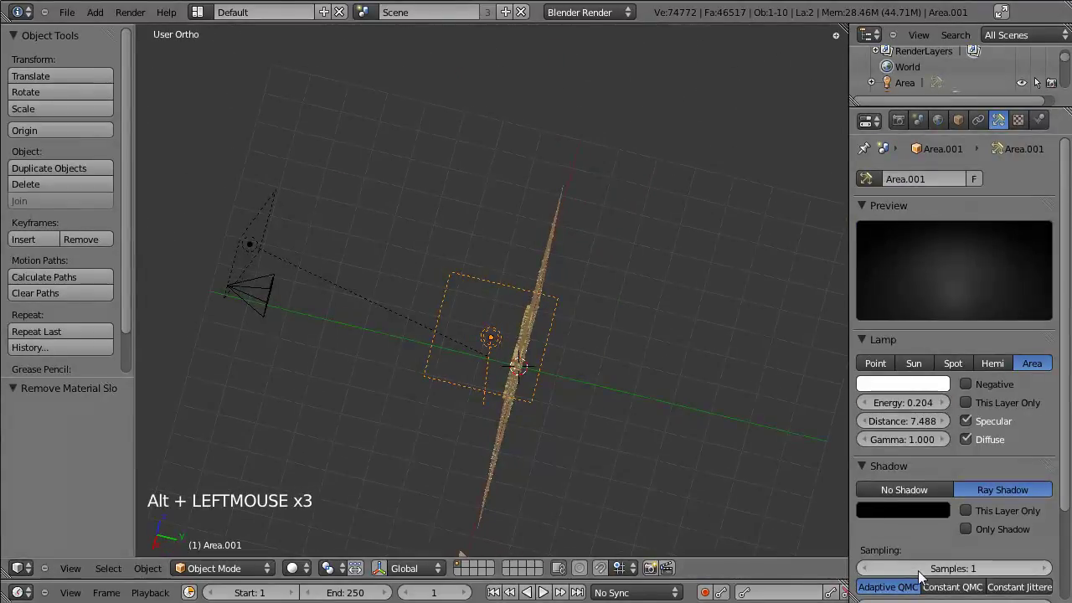
Set the lamp's distance to 6.607 and its square size to 4.270, then save
scroll(down, 3)
click(941, 567)
click(371, 418)
key(s)
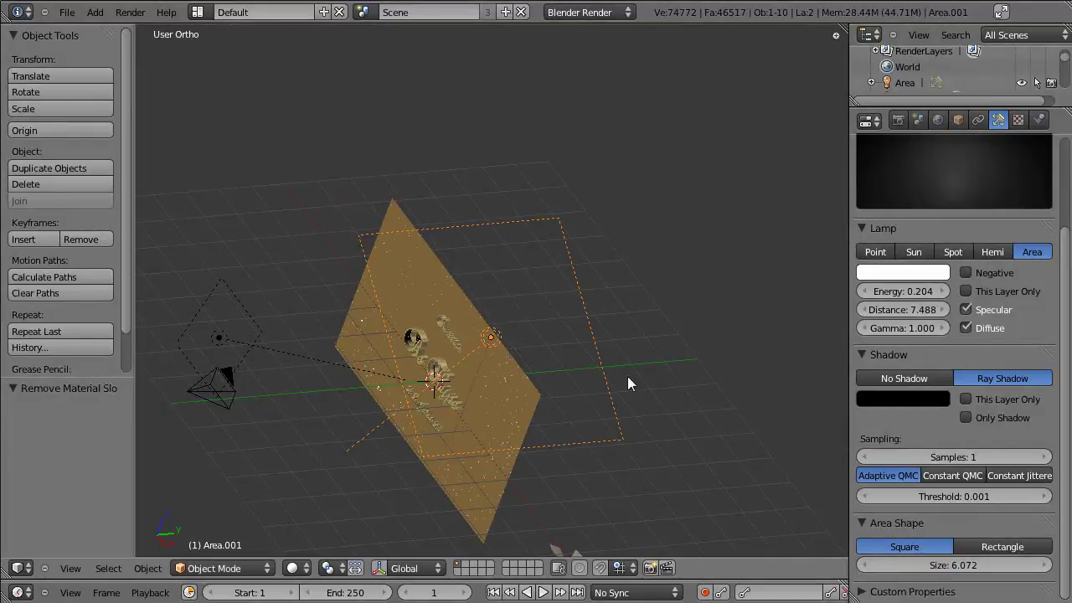
click(970, 569)
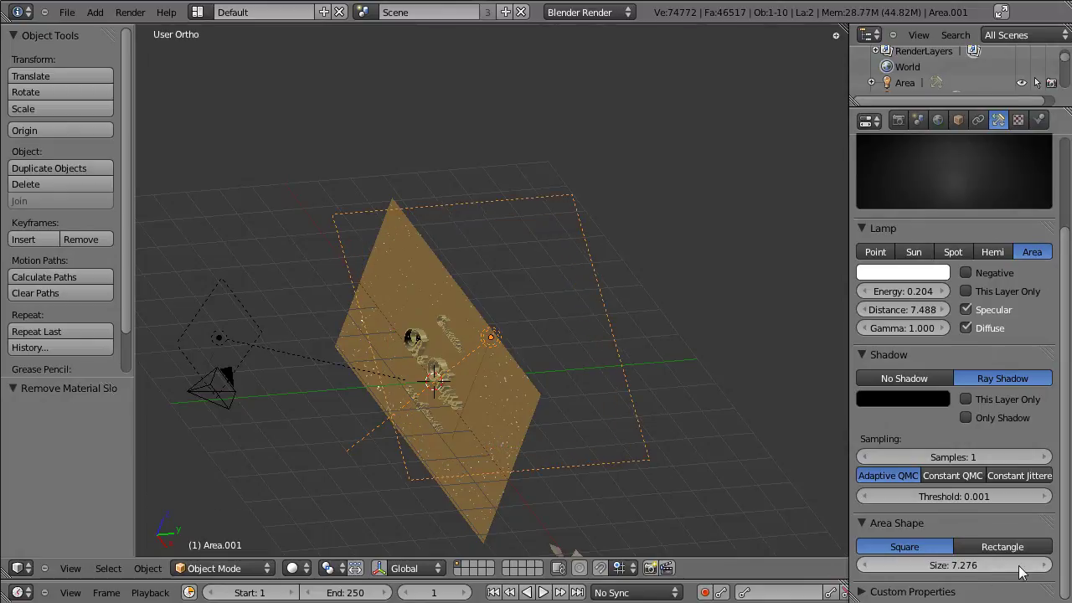
click(972, 570)
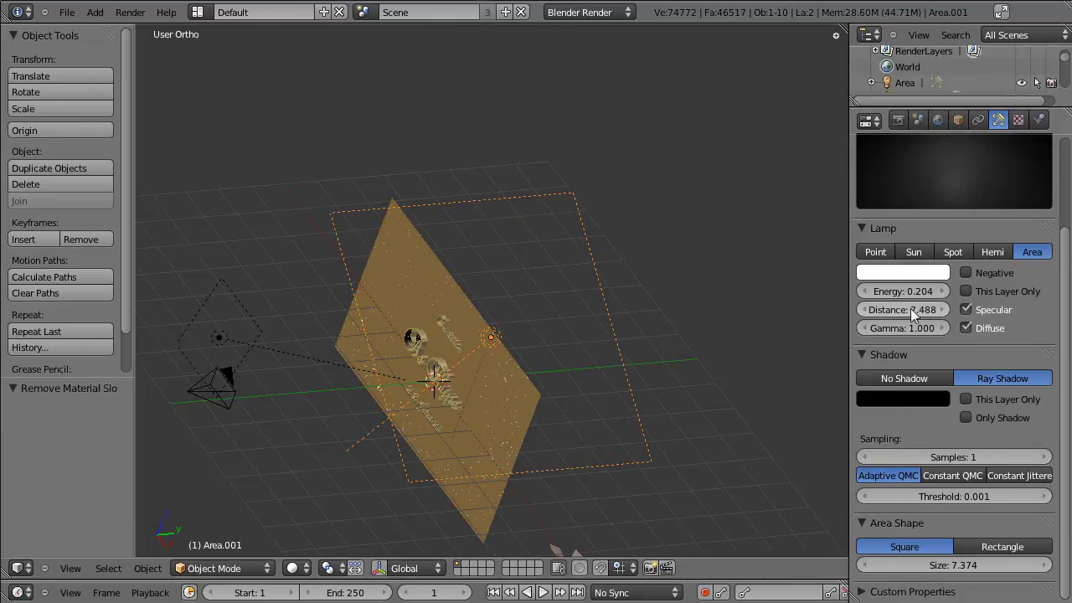
click(931, 318)
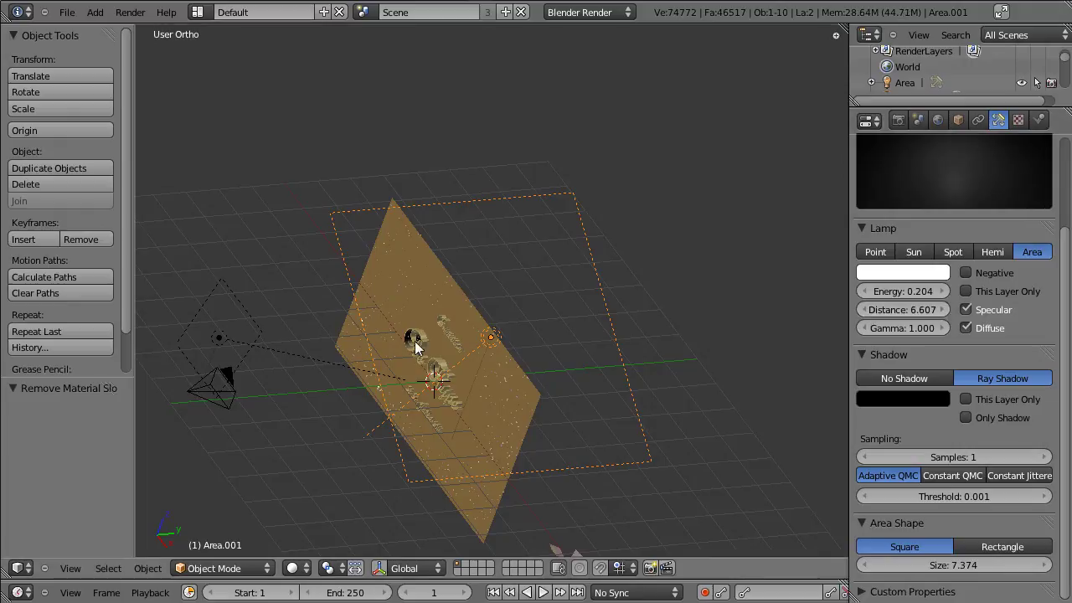
key(ctrl+s)
click(502, 417)
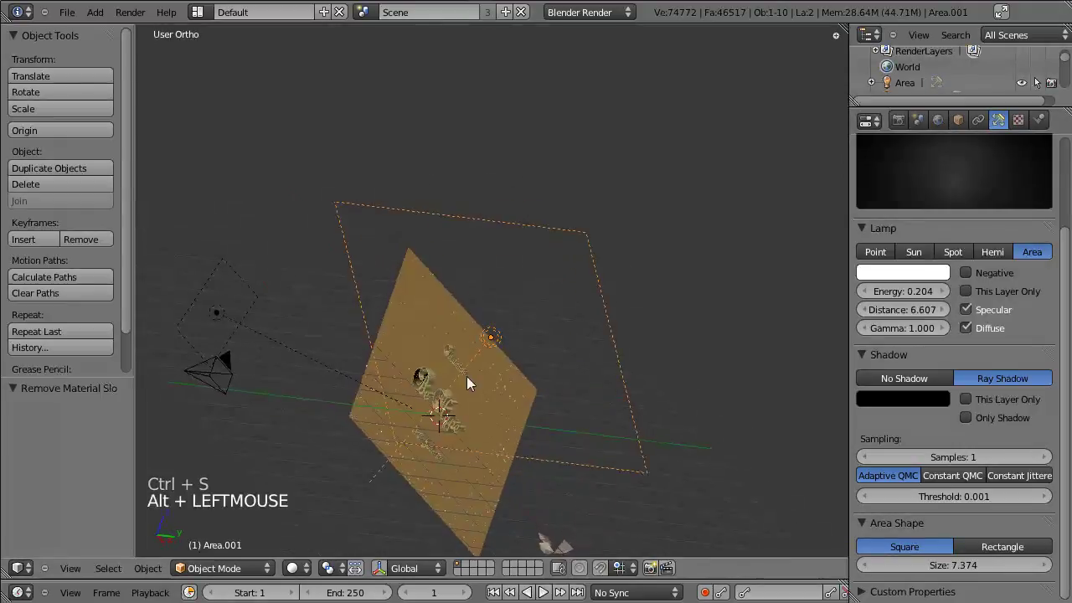
click(955, 576)
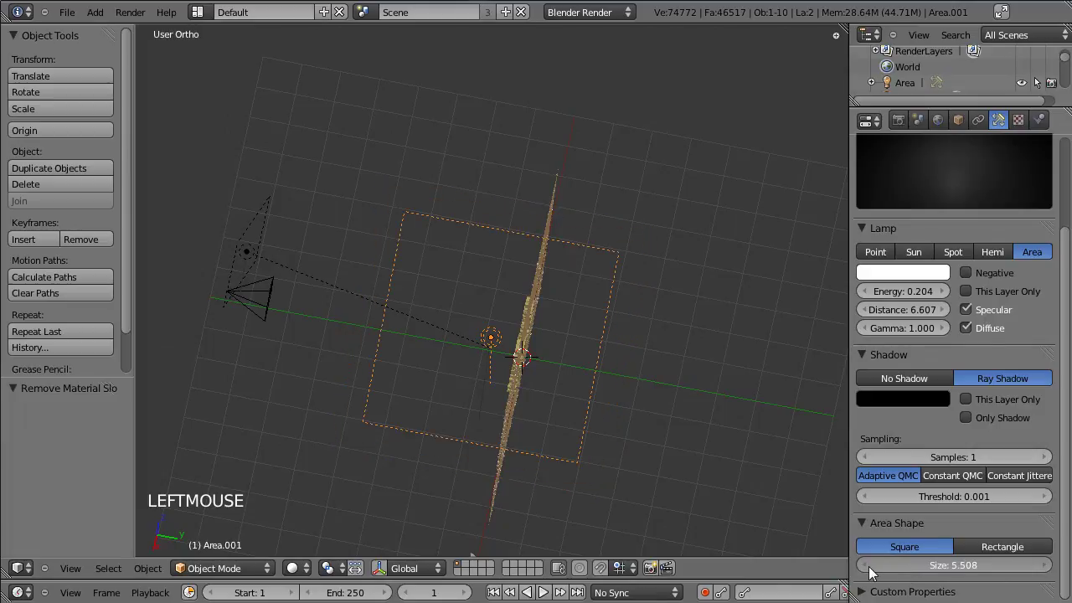
key(ctrl+s)
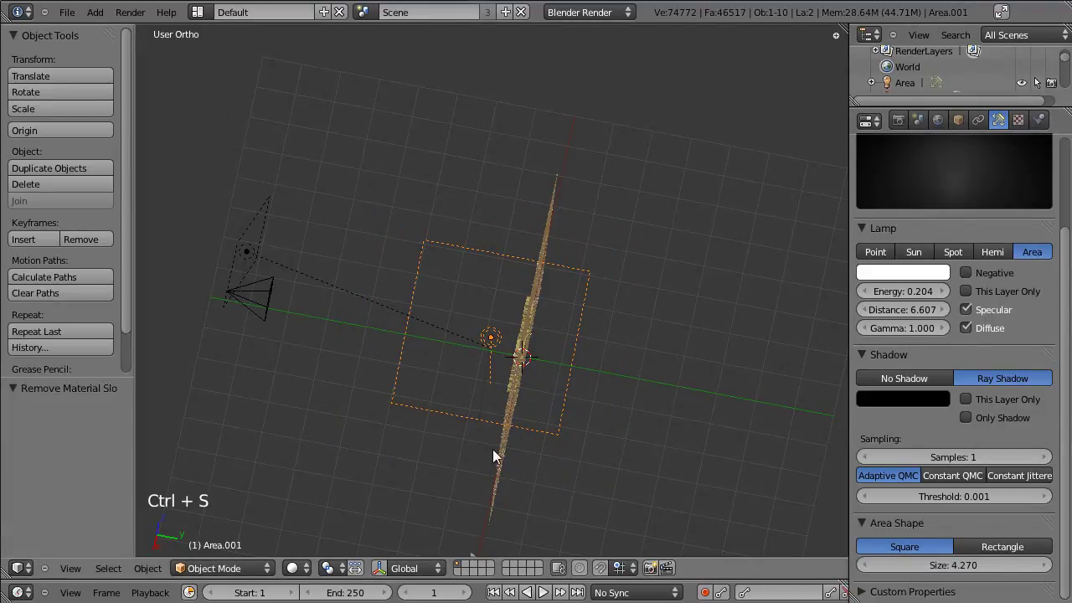